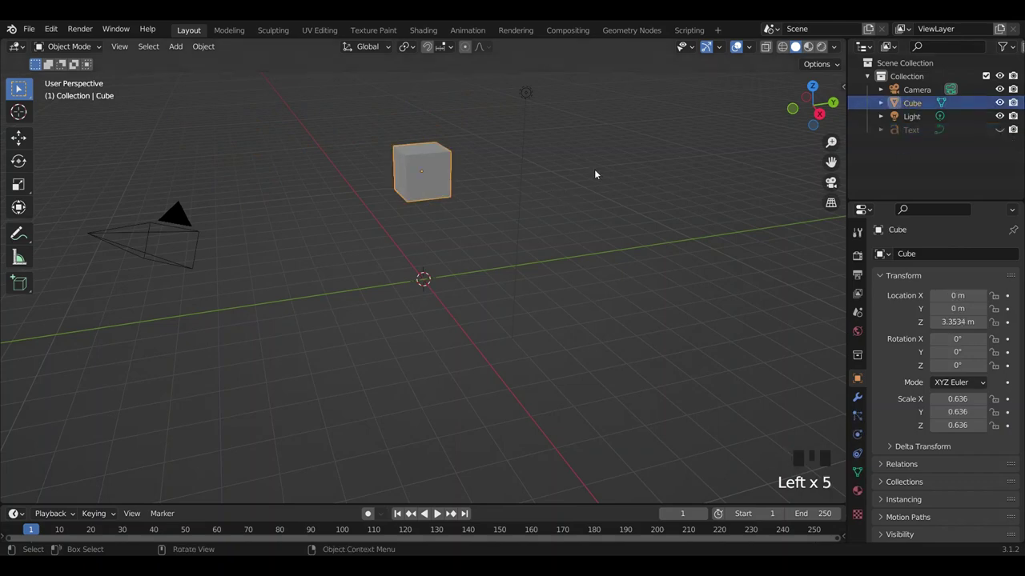
Extrude the cube's end face outward in Edit Mode to start blocking out the hammer head.
{"action": "left_click_drag", "start_coordinate": [612, 141], "coordinate": [576, 133]}
{"action": "key", "text": "Tab"}
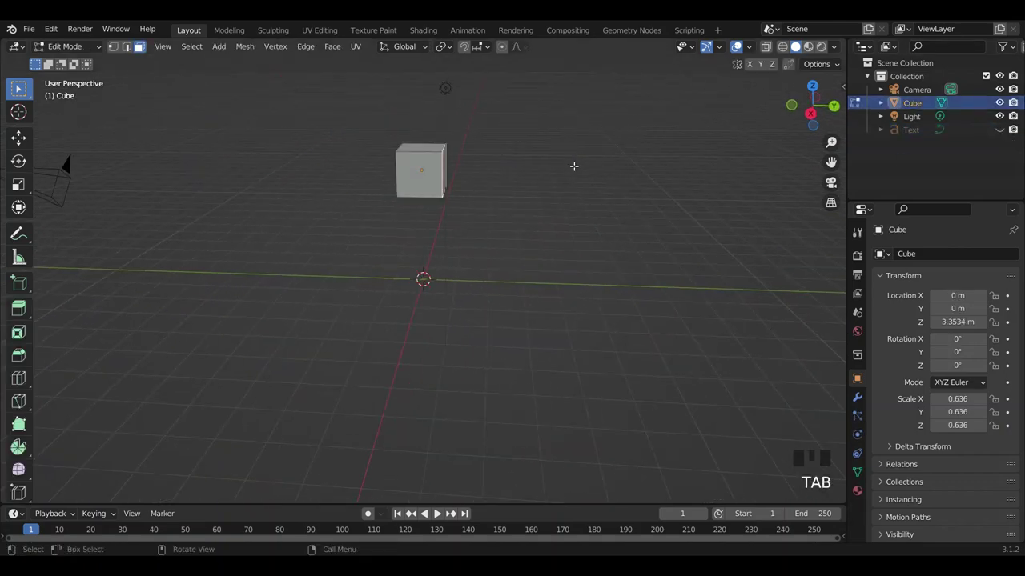
{"action": "key", "text": "e"}
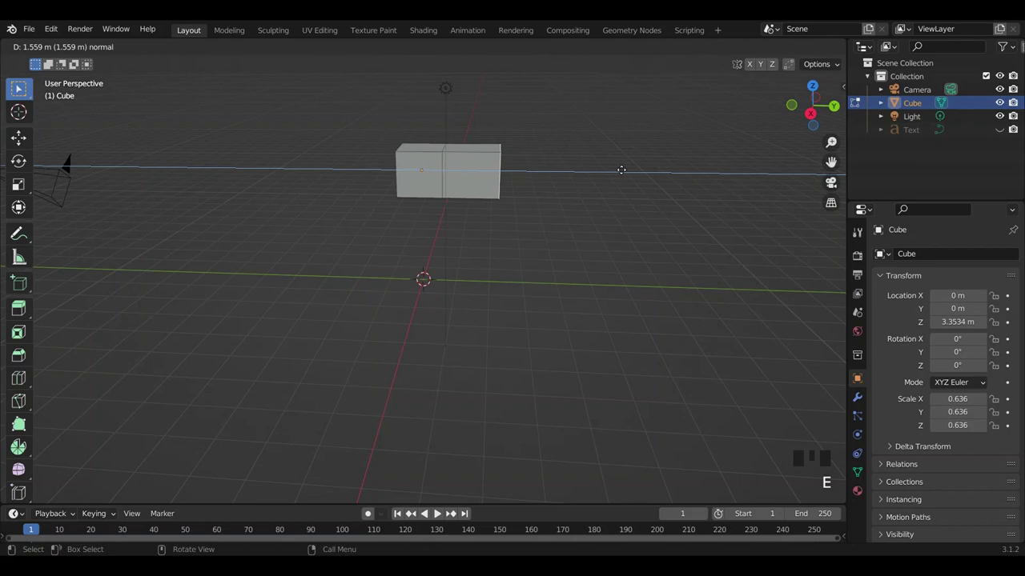
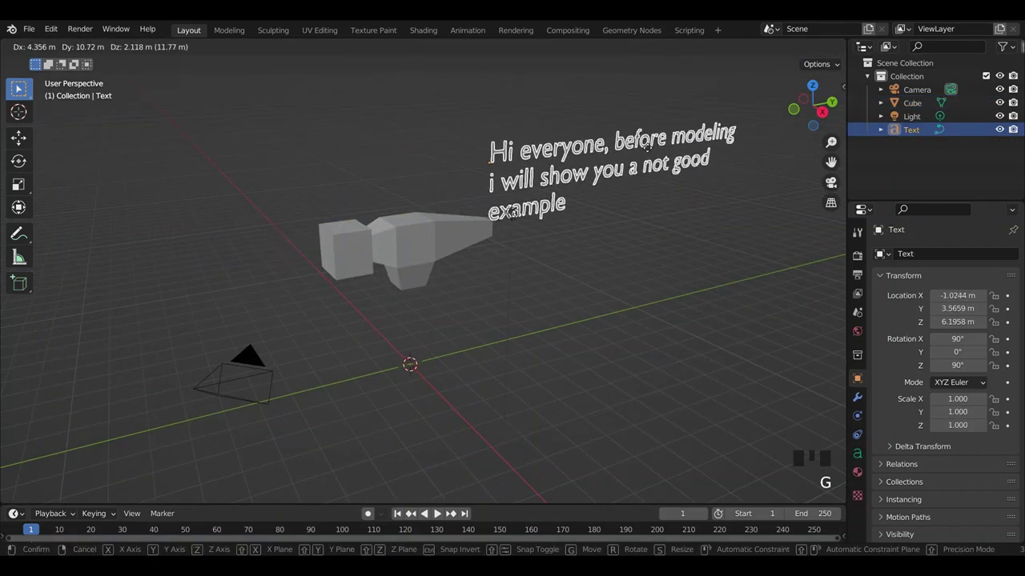
Rotate the caption into place, then clear its old text for retyping.
{"action": "key", "text": "r"}
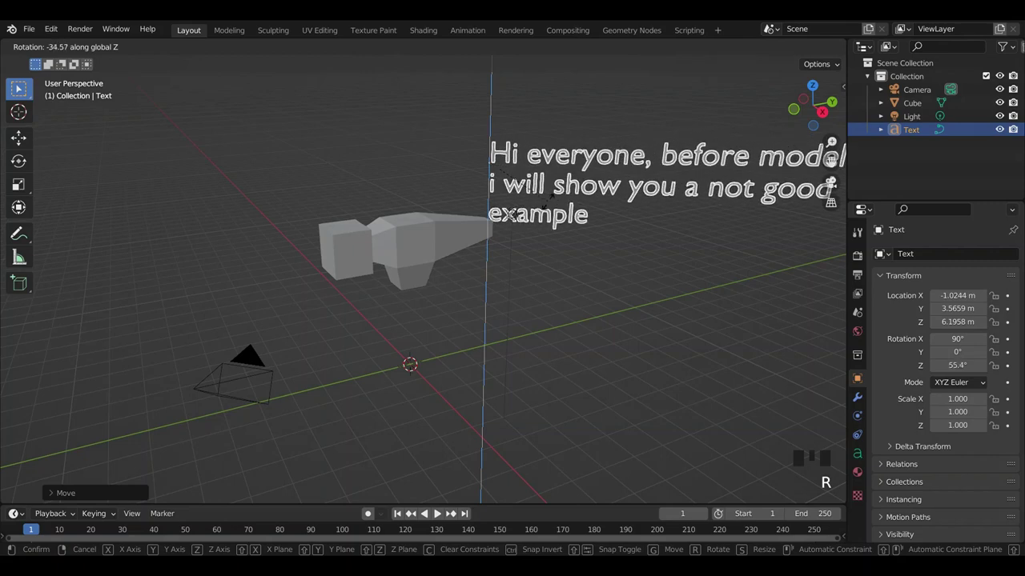
{"action": "key", "text": "Tab"}
{"action": "key", "text": "BackSpace"}
{"action": "key", "text": "BackSpace"}
{"action": "key", "text": "BackSpace"}
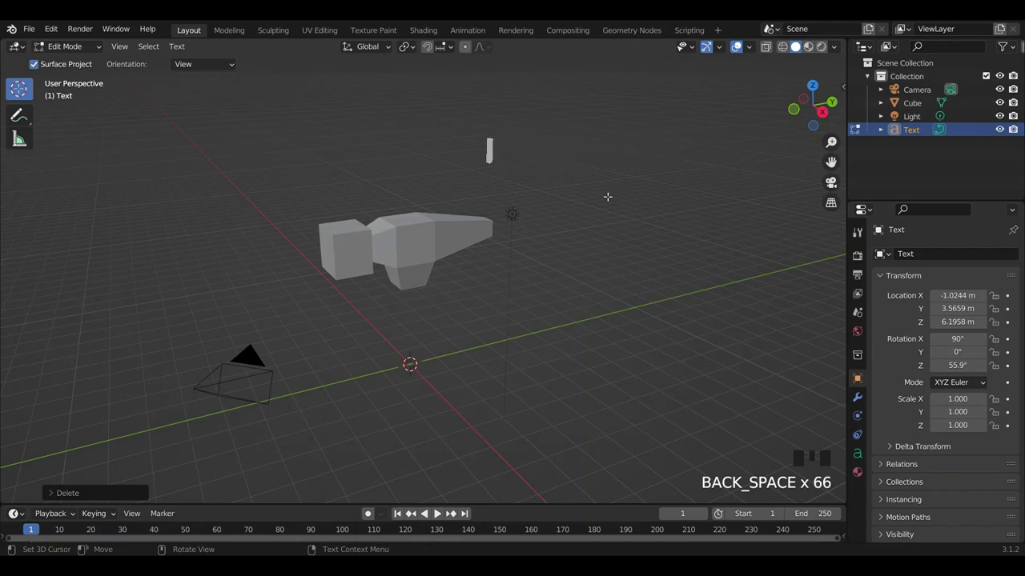
Type the caption's first line 'To make it beautul, we'.
{"action": "key", "text": "shift+t"}
{"action": "key", "text": "o"}
{"action": "key", "text": "space"}
{"action": "key", "text": "m"}
{"action": "key", "text": "a"}
{"action": "key", "text": "k"}
{"action": "key", "text": "e"}
{"action": "key", "text": "space"}
{"action": "key", "text": "i"}
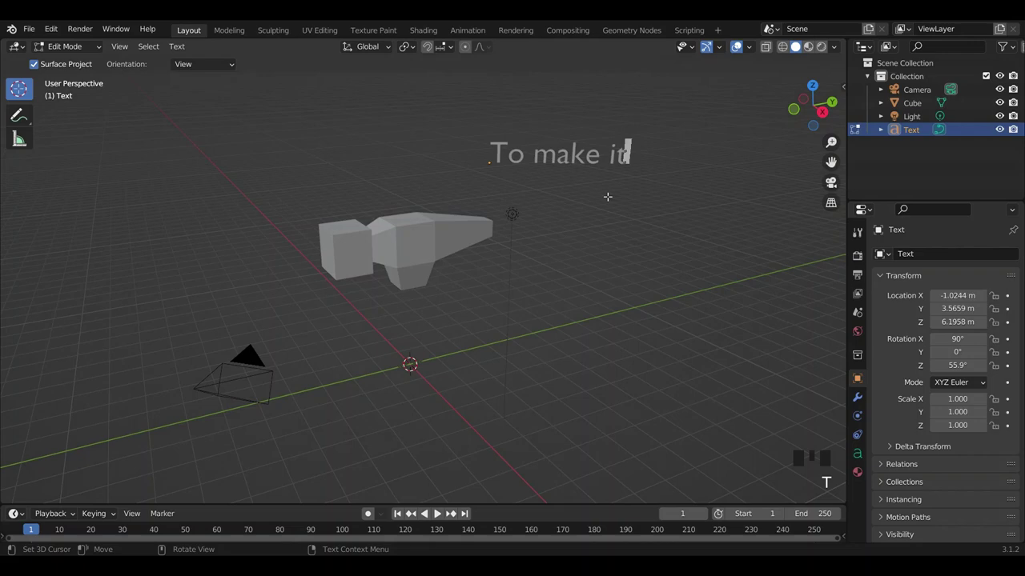
{"action": "key", "text": "space"}
{"action": "key", "text": "b"}
{"action": "key", "text": "e"}
{"action": "key", "text": "a"}
{"action": "key", "text": "u"}
{"action": "key", "text": "t"}
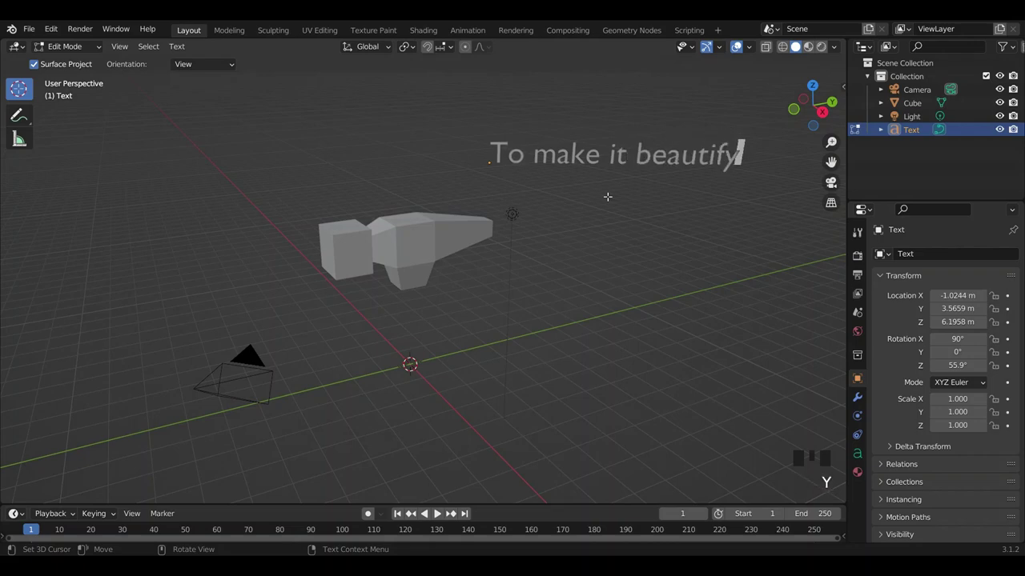
{"action": "key", "text": "BackSpace"}
{"action": "key", "text": "u"}
{"action": "key", "text": "l"}
{"action": "key", "text": ","}
{"action": "key", "text": "space"}
{"action": "key", "text": "w"}
{"action": "key", "text": "e"}
{"action": "key", "text": "Return"}
Type the second line 'wil appl some mo' and finish editing the caption.
{"action": "key", "text": "w"}
{"action": "key", "text": "i"}
{"action": "key", "text": "l"}
{"action": "key", "text": "space"}
{"action": "key", "text": "a"}
{"action": "key", "text": "p"}
{"action": "key", "text": "p"}
{"action": "key", "text": "l"}
{"action": "key", "text": "space"}
{"action": "key", "text": "s"}
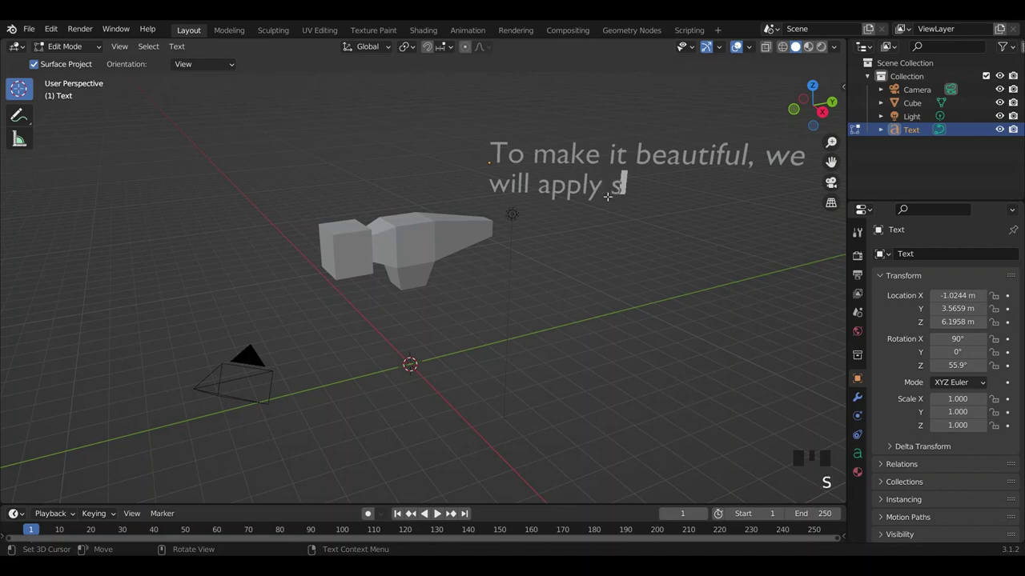
{"action": "key", "text": "o"}
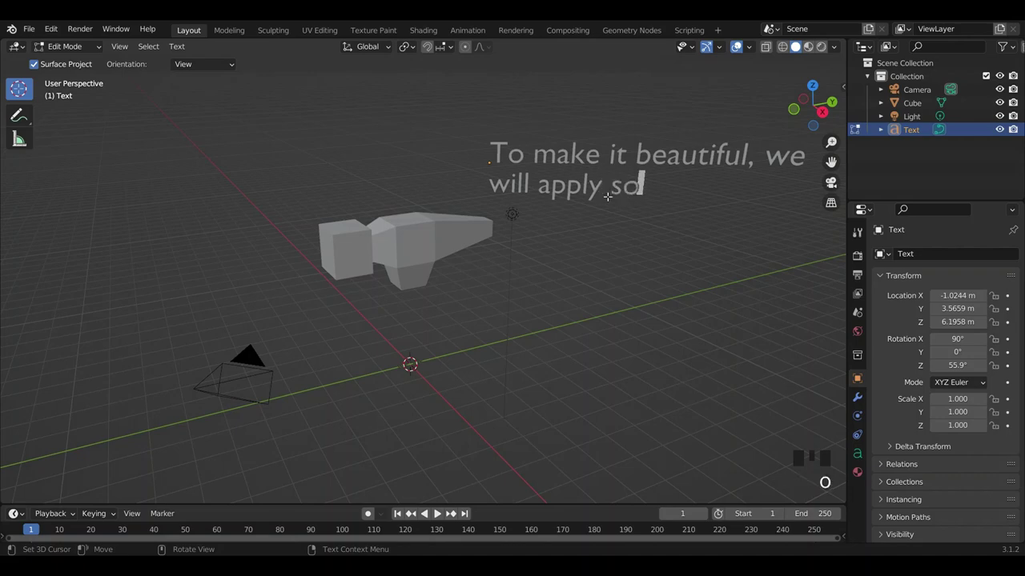
{"action": "key", "text": "BackSpace"}
{"action": "key", "text": "o"}
{"action": "key", "text": "m"}
{"action": "key", "text": "e"}
{"action": "key", "text": "space"}
{"action": "key", "text": "m"}
{"action": "key", "text": "o"}
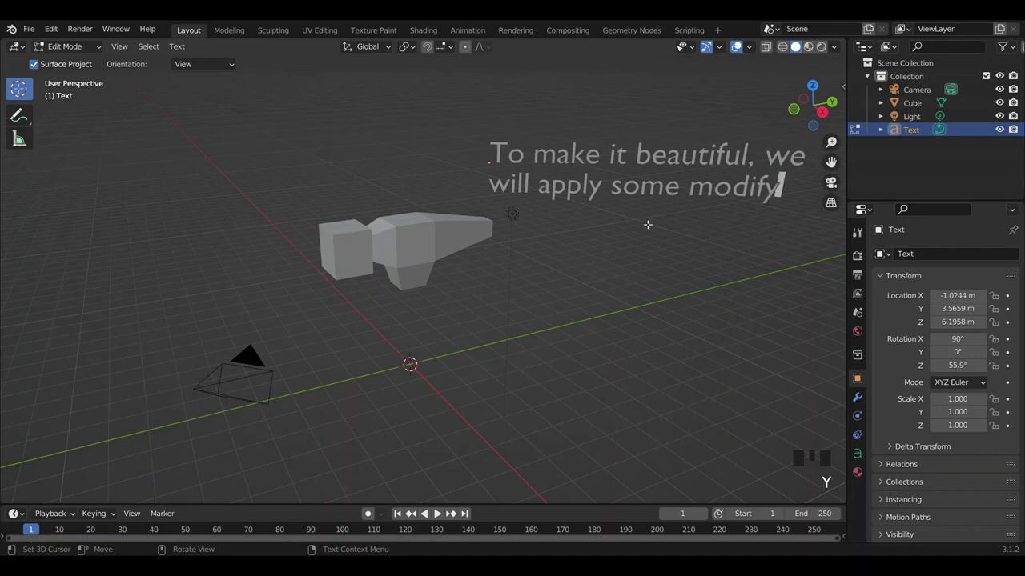
{"action": "key", "text": "Tab"}
Add loop cuts near the hammer tip, neck and striking face to keep those edges crisp.
{"action": "left_click", "coordinate": [445, 244]}
{"action": "scroll", "scroll_direction": "down", "scroll_amount": 3}
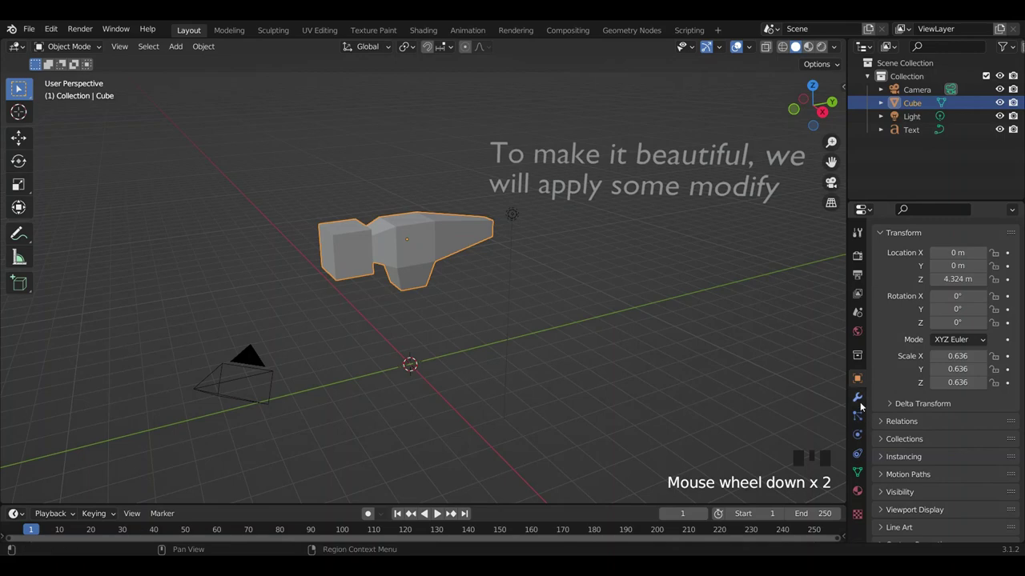
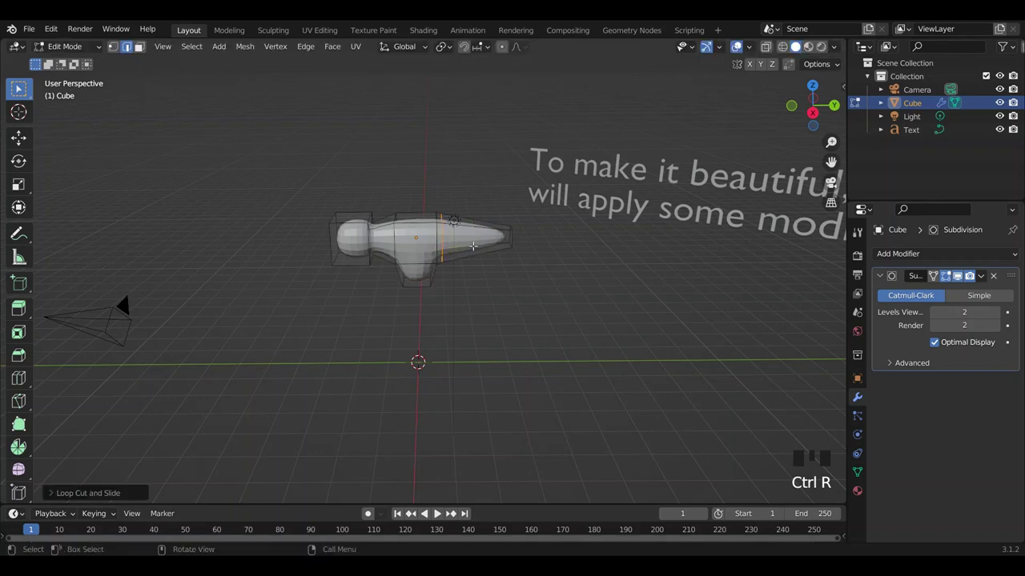
{"action": "key", "text": "ctrl+r"}
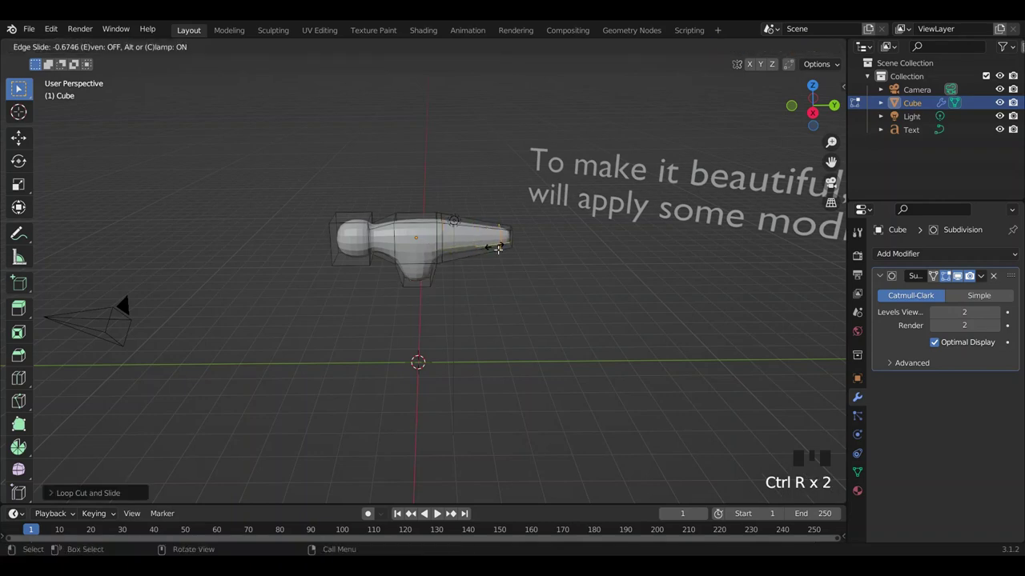
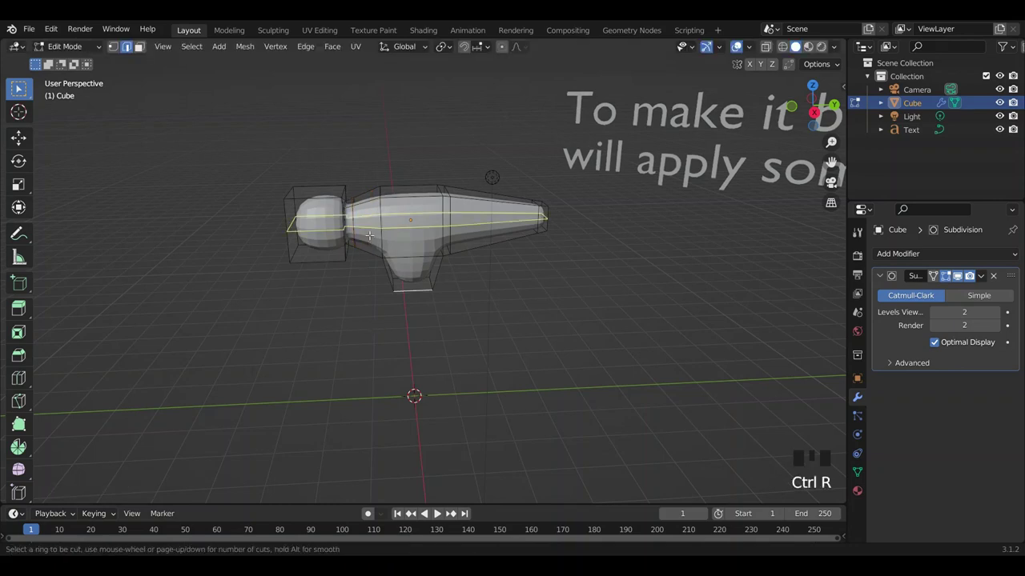
{"action": "key", "text": "ctrl+r"}
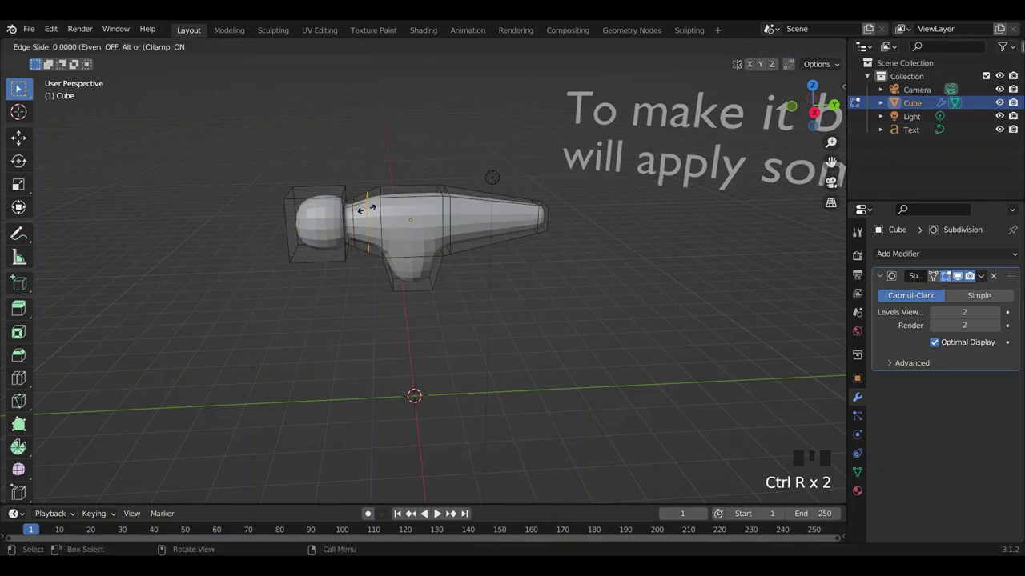
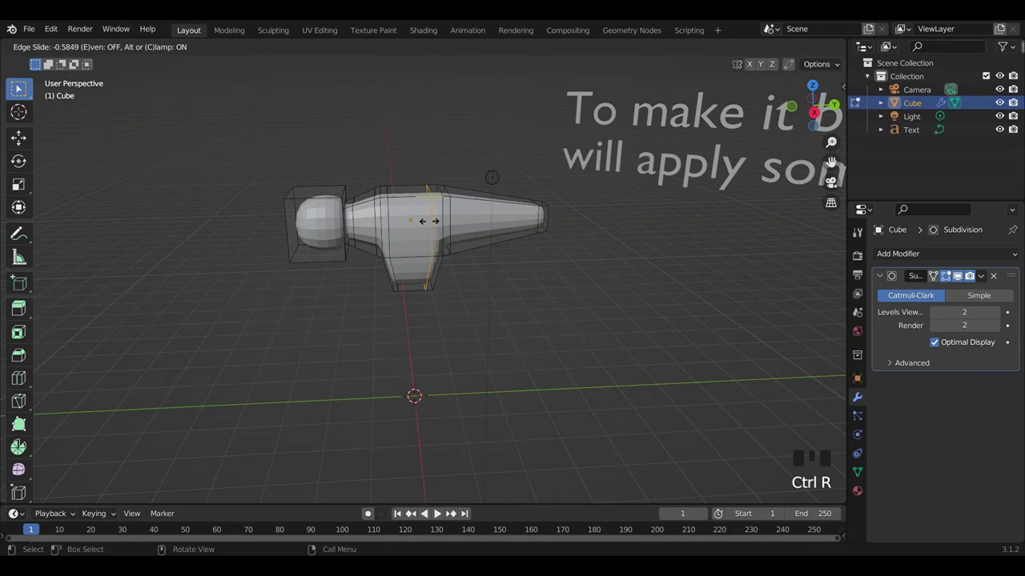
{"action": "key", "text": "ctrl+r"}
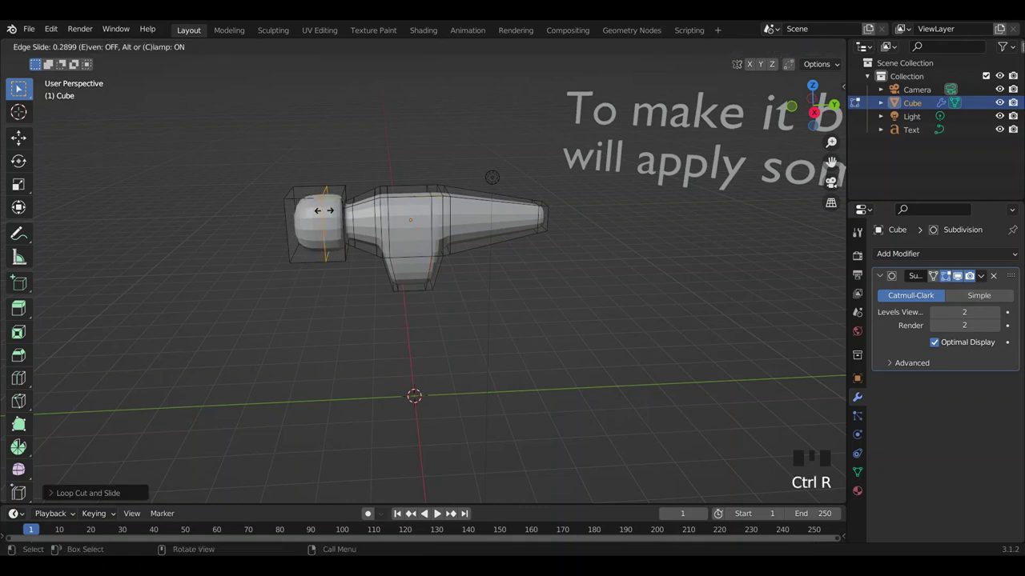
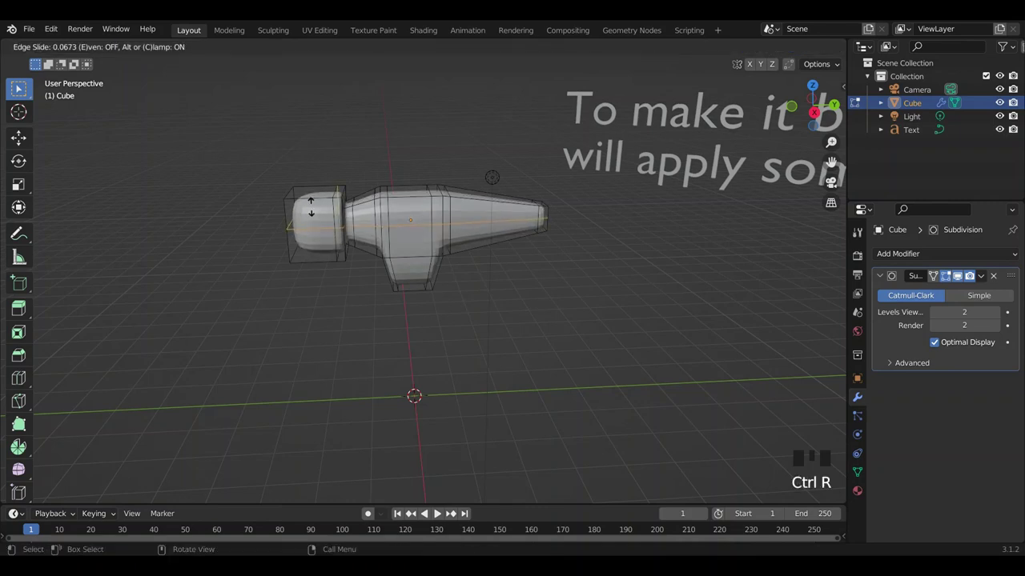
{"action": "key", "text": "ctrl+z"}
{"action": "key", "text": "ctrl+r"}
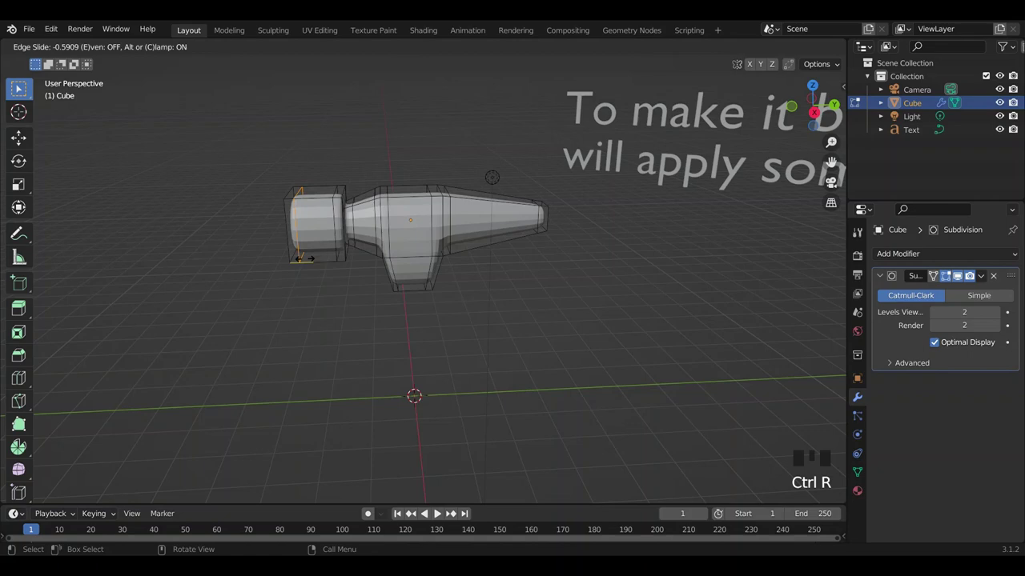
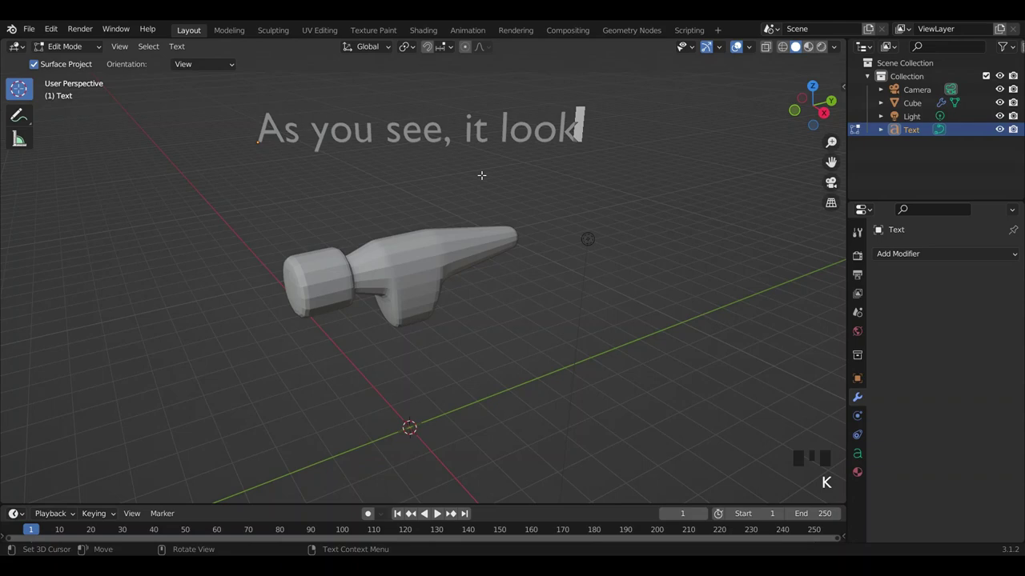
Continue the caption with 'lke a hammer head now' on its own line.
{"action": "key", "text": "Return"}
{"action": "key", "text": "l"}
{"action": "key", "text": "k"}
{"action": "key", "text": "e"}
{"action": "key", "text": "space"}
{"action": "key", "text": "a"}
{"action": "key", "text": "space"}
{"action": "key", "text": "h"}
{"action": "key", "text": "a"}
{"action": "key", "text": "m"}
{"action": "key", "text": "m"}
{"action": "key", "text": "e"}
{"action": "key", "text": "r"}
{"action": "key", "text": "space"}
{"action": "key", "text": "e"}
{"action": "key", "text": "BackSpace"}
{"action": "key", "text": "h"}
{"action": "key", "text": "e"}
{"action": "key", "text": "a"}
{"action": "key", "text": "d"}
{"action": "key", "text": "space"}
{"action": "key", "text": "n"}
{"action": "key", "text": "o"}
{"action": "key", "text": "w"}
{"action": "key", "text": "Return"}
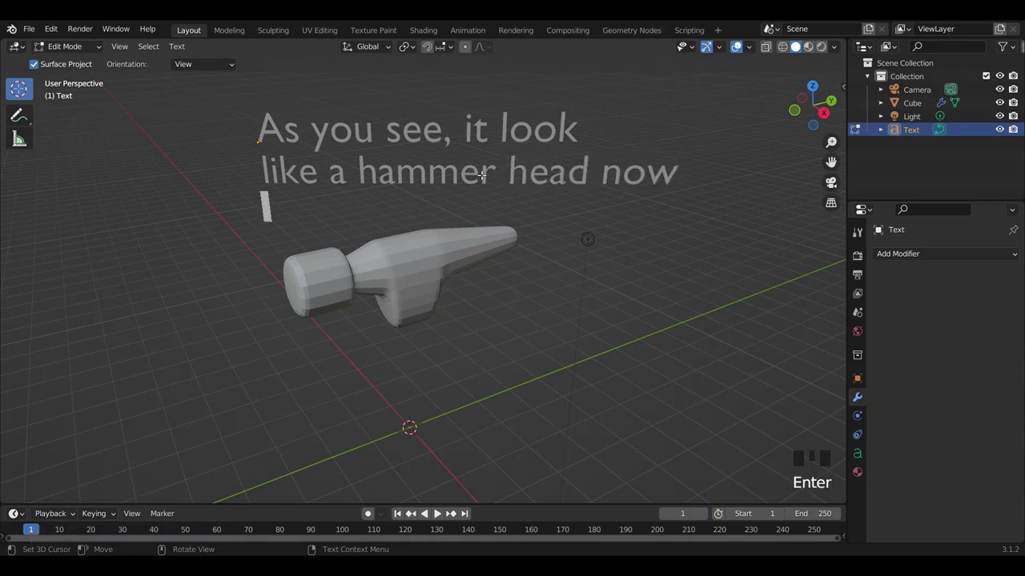
Add the lines 'bt the mdl part look' and 'too grod', then finish editing the caption.
{"action": "key", "text": "b"}
{"action": "key", "text": "t"}
{"action": "key", "text": "space"}
{"action": "key", "text": "t"}
{"action": "key", "text": "h"}
{"action": "key", "text": "e"}
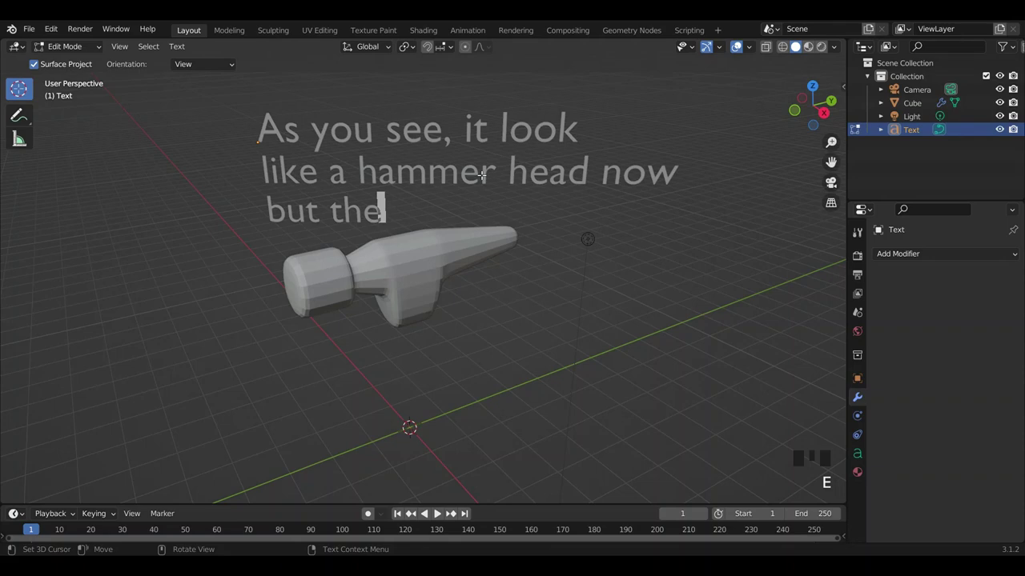
{"action": "key", "text": "space"}
{"action": "key", "text": "m"}
{"action": "key", "text": "d"}
{"action": "key", "text": "e"}
{"action": "key", "text": "BackSpace"}
{"action": "key", "text": "l"}
{"action": "key", "text": "space"}
{"action": "key", "text": "p"}
{"action": "key", "text": "a"}
{"action": "key", "text": "r"}
{"action": "key", "text": "t"}
{"action": "key", "text": "space"}
{"action": "key", "text": "l"}
{"action": "key", "text": "o"}
{"action": "key", "text": "o"}
{"action": "key", "text": "k"}
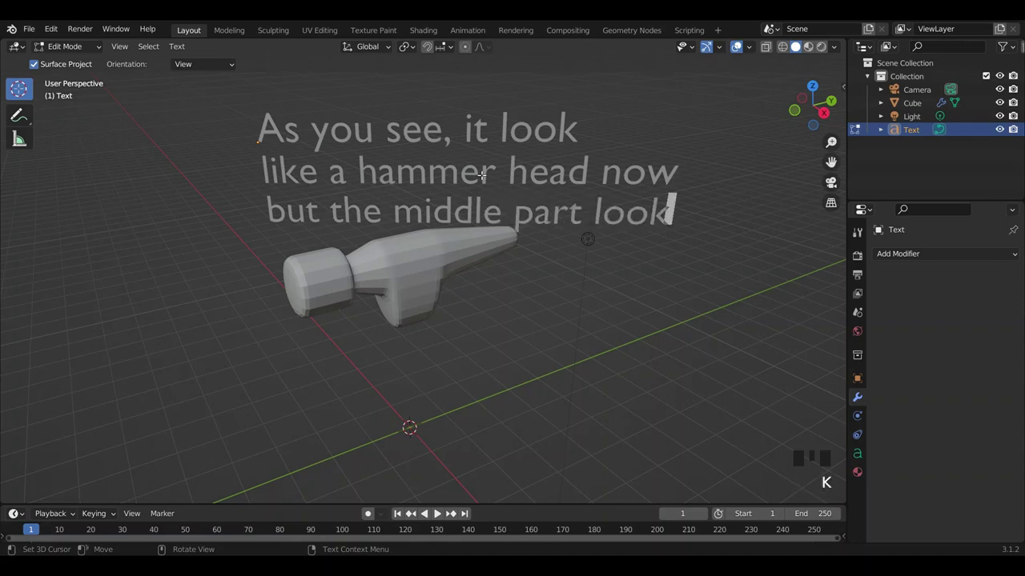
{"action": "key", "text": "Return"}
{"action": "key", "text": "t"}
{"action": "key", "text": "o"}
{"action": "key", "text": "o"}
{"action": "key", "text": "space"}
{"action": "key", "text": "g"}
{"action": "key", "text": "r"}
{"action": "key", "text": "o"}
{"action": "key", "text": "d"}
{"action": "key", "text": "Tab"}
Move the caption and orbit the view around the hammer head.
{"action": "key", "text": "g"}
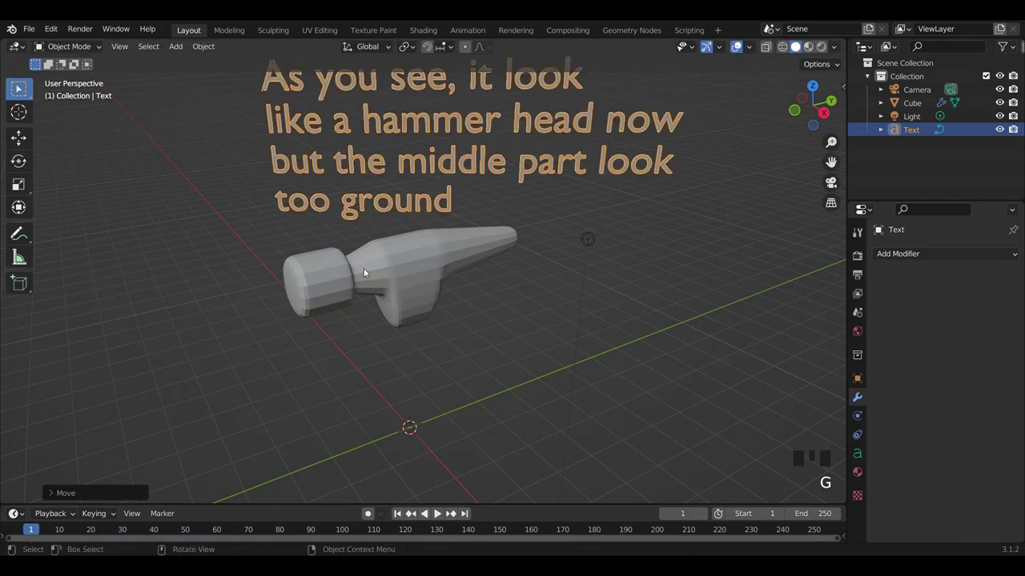
{"action": "left_click_drag", "start_coordinate": [505, 288], "coordinate": [396, 318]}
{"action": "left_click_drag", "start_coordinate": [555, 329], "coordinate": [633, 349]}
{"action": "scroll", "scroll_direction": "down", "scroll_amount": 3}
{"action": "left_click_drag", "start_coordinate": [674, 254], "coordinate": [462, 186]}
Replace the caption's old text with a first line 'Now i will start more'.
{"action": "left_click", "coordinate": [462, 187]}
{"action": "key", "text": "Tab"}
{"action": "key", "text": "BackSpace"}
{"action": "key", "text": "BackSpace"}
{"action": "key", "text": "BackSpace"}
{"action": "key", "text": "shift+n"}
{"action": "key", "text": "o"}
{"action": "key", "text": "w"}
{"action": "key", "text": "space"}
{"action": "key", "text": "i"}
{"action": "key", "text": "space"}
{"action": "key", "text": "w"}
{"action": "key", "text": "i"}
{"action": "key", "text": "l"}
{"action": "key", "text": "space"}
{"action": "key", "text": "s"}
{"action": "key", "text": "a"}
{"action": "key", "text": "r"}
{"action": "key", "text": "t"}
{"action": "key", "text": "space"}
{"action": "key", "text": "m"}
{"action": "key", "text": "o"}
{"action": "key", "text": "e"}
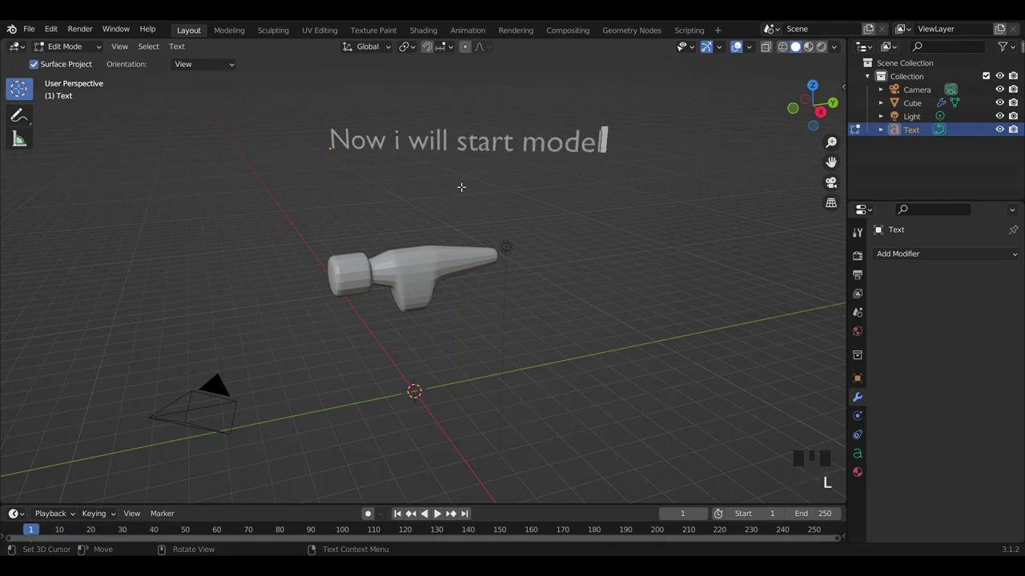
{"action": "key", "text": "Return"}
Add the caption's second line 'and show you how to'.
{"action": "key", "text": "a"}
{"action": "key", "text": "n"}
{"action": "key", "text": "d"}
{"action": "key", "text": "space"}
{"action": "key", "text": "s"}
{"action": "key", "text": "h"}
{"action": "key", "text": "o"}
{"action": "key", "text": "w"}
{"action": "key", "text": "space"}
{"action": "key", "text": "y"}
{"action": "key", "text": "o"}
{"action": "key", "text": "space"}
{"action": "key", "text": "h"}
{"action": "key", "text": "o"}
{"action": "key", "text": "w"}
{"action": "key", "text": "space"}
{"action": "key", "text": "t"}
{"action": "key", "text": "o"}
{"action": "key", "text": "Return"}
Add the caption's third line 'fix it, it need to look'.
{"action": "key", "text": "f"}
{"action": "key", "text": "space"}
{"action": "key", "text": "i"}
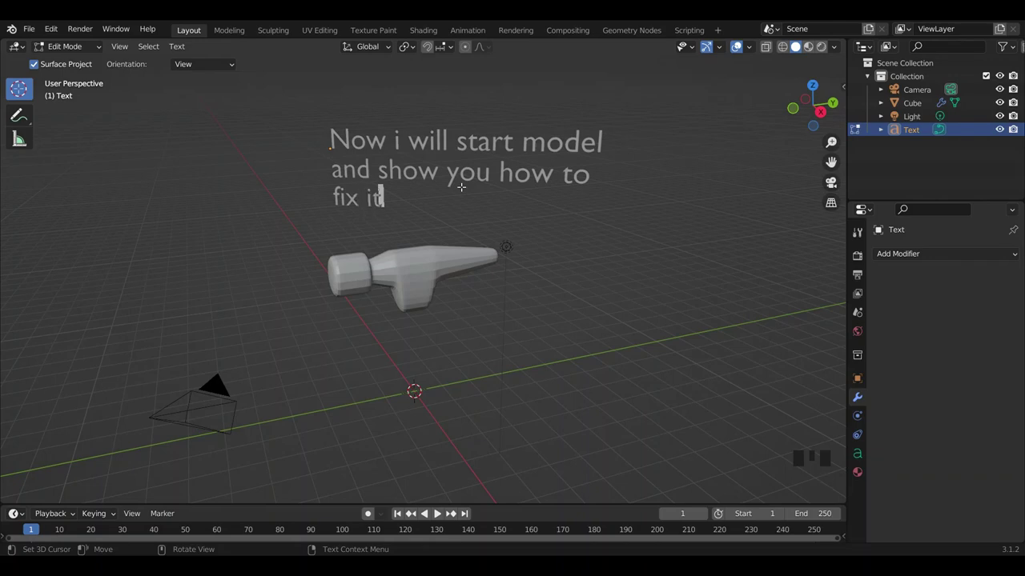
{"action": "key", "text": ","}
{"action": "key", "text": "space"}
{"action": "key", "text": "i"}
{"action": "key", "text": "space"}
{"action": "key", "text": "n"}
{"action": "key", "text": "e"}
{"action": "key", "text": "e"}
{"action": "key", "text": "d"}
{"action": "key", "text": "space"}
{"action": "key", "text": "t"}
{"action": "key", "text": "o"}
{"action": "key", "text": "space"}
{"action": "key", "text": "l"}
{"action": "key", "text": "o"}
{"action": "key", "text": "o"}
{"action": "key", "text": "k"}
{"action": "key", "text": "Return"}
Add the caption's last line 'more like a spare'.
{"action": "key", "text": "m"}
{"action": "key", "text": "o"}
{"action": "key", "text": "r"}
{"action": "key", "text": "e"}
{"action": "key", "text": "space"}
{"action": "key", "text": "l"}
{"action": "key", "text": "k"}
{"action": "key", "text": "e"}
{"action": "key", "text": "space"}
{"action": "key", "text": "a"}
{"action": "key", "text": "space"}
{"action": "key", "text": "s"}
{"action": "key", "text": "a"}
{"action": "key", "text": "r"}
{"action": "key", "text": "e"}
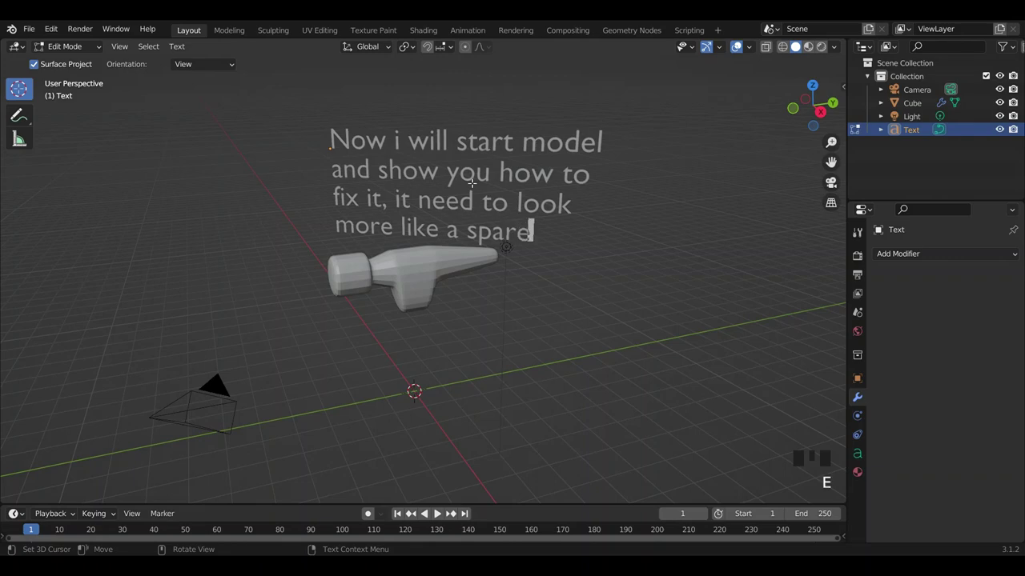
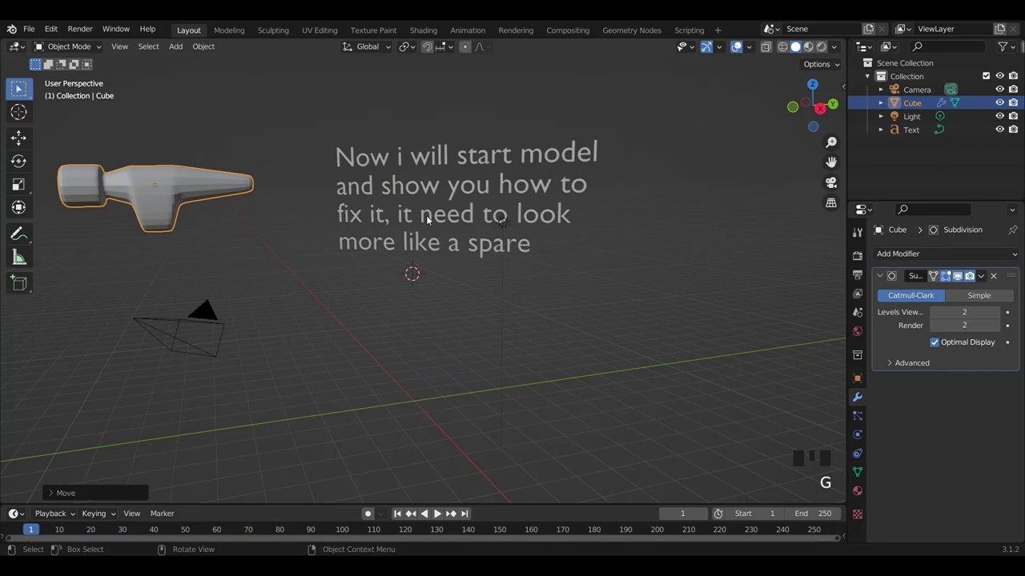
Remove the caption text and add a new mesh cube beside the first hammer.
{"action": "key", "text": "shift+a"}
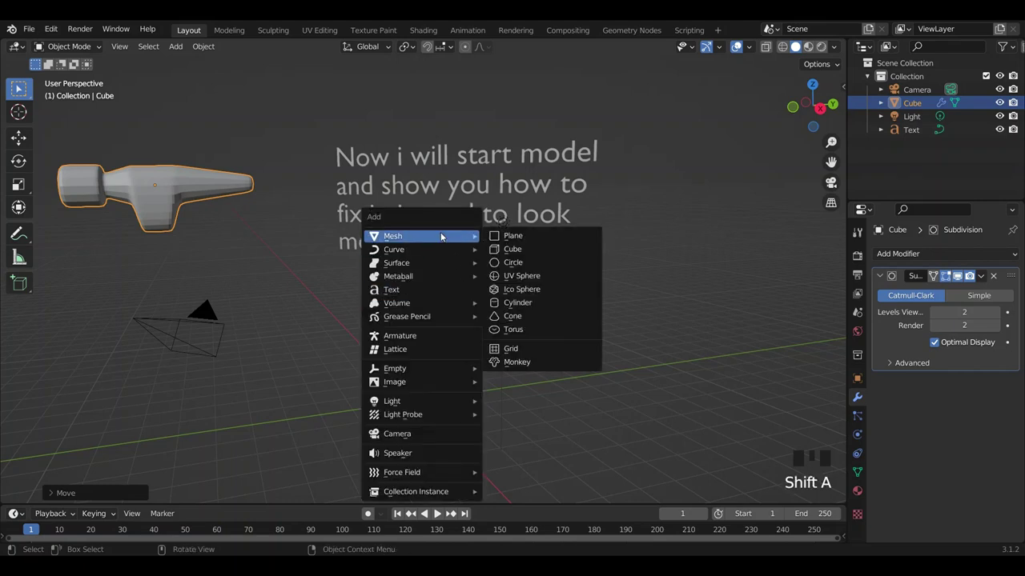
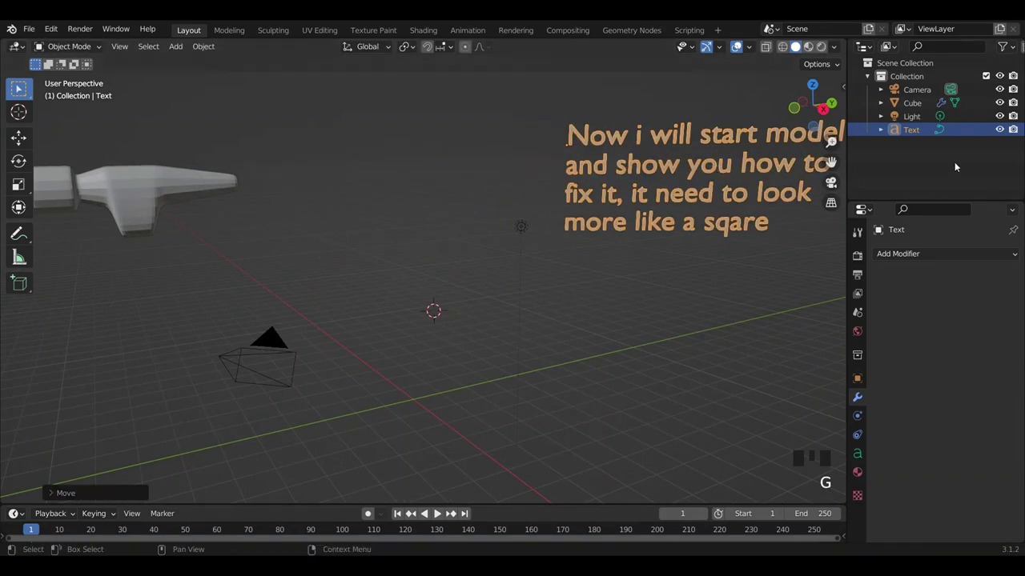
{"action": "left_click", "coordinate": [1006, 132]}
{"action": "left_click_drag", "start_coordinate": [709, 245], "coordinate": [537, 280]}
{"action": "key", "text": "shift+a"}
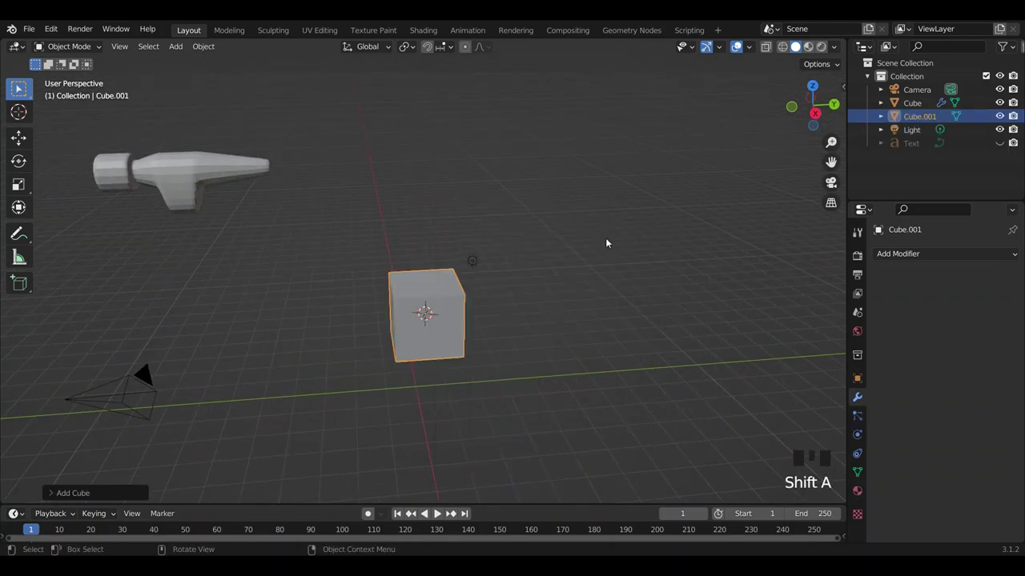
Shape the new cube into a hammer block with its end face extruded into a tapered downward spike.
{"action": "left_click_drag", "start_coordinate": [576, 272], "coordinate": [565, 267]}
{"action": "key", "text": "g"}
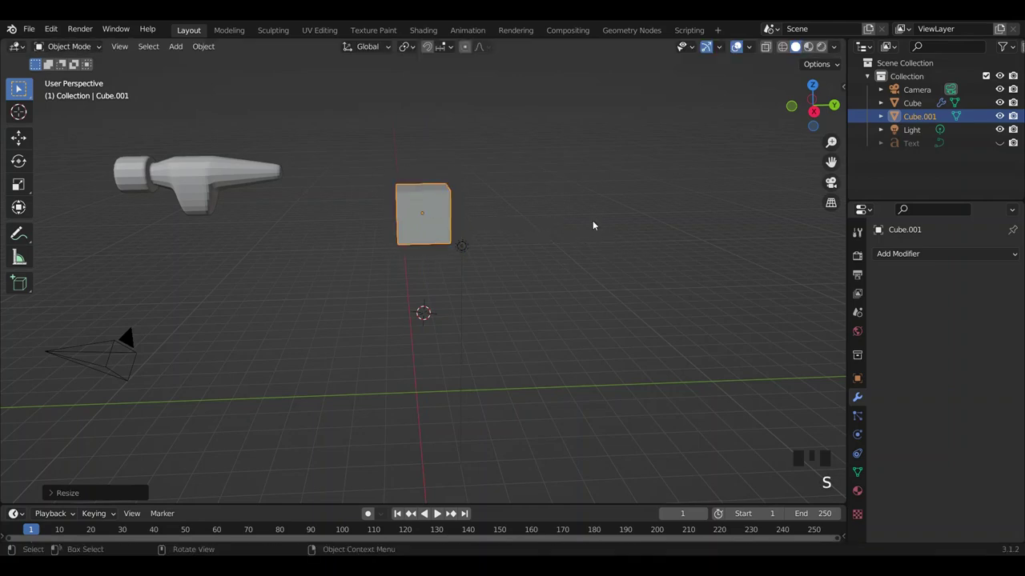
{"action": "left_click_drag", "start_coordinate": [613, 207], "coordinate": [612, 209]}
{"action": "key", "text": "g"}
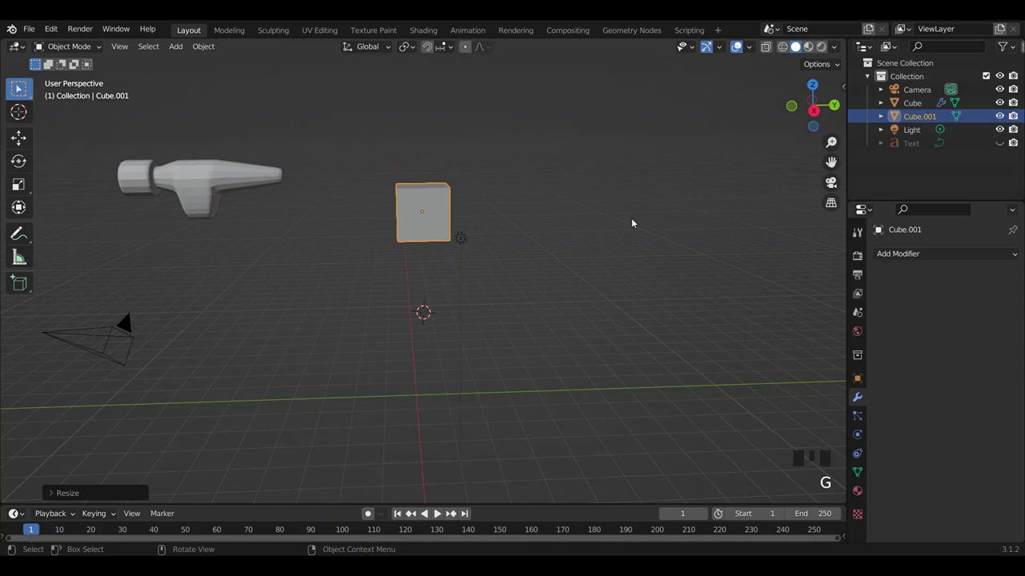
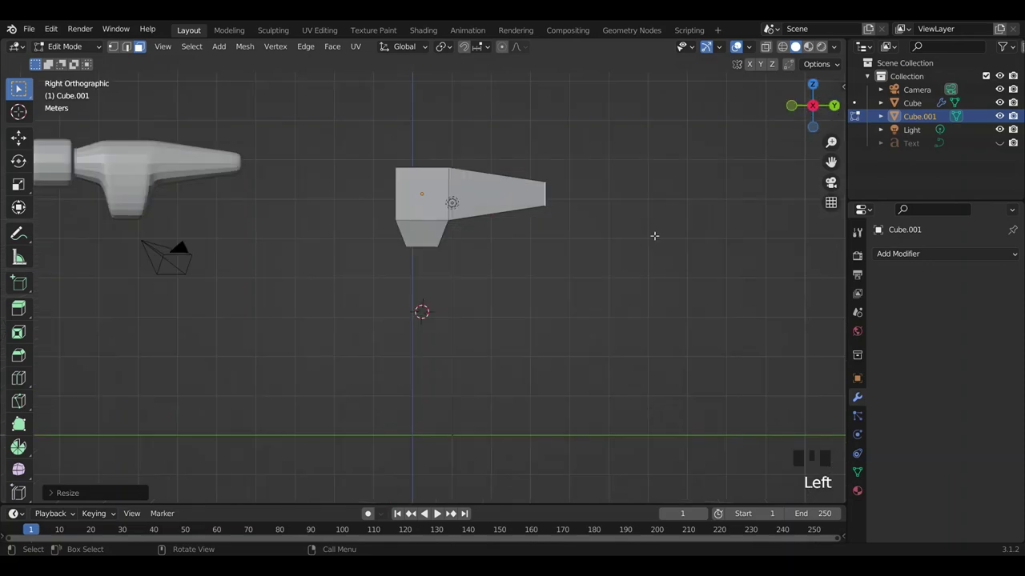
{"action": "key", "text": "g"}
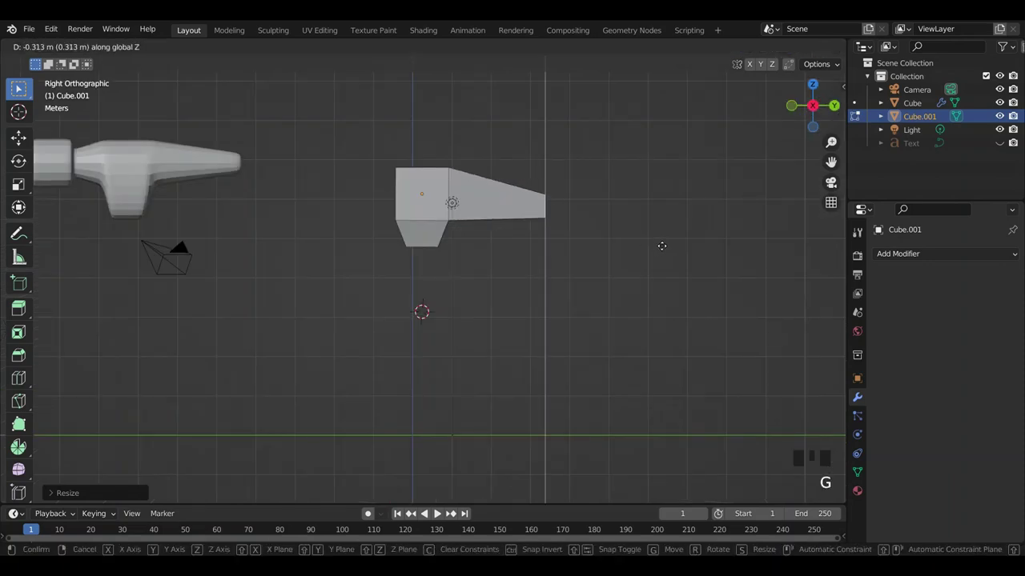
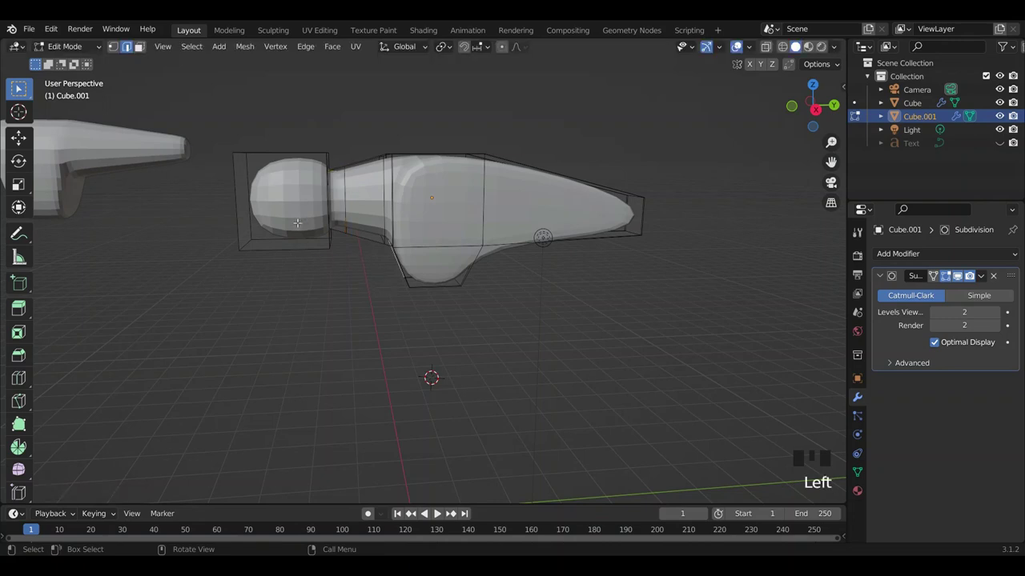
Cut and slide edge loops at the handle end, across the head and at the claw base.
{"action": "key", "text": "ctrl+r"}
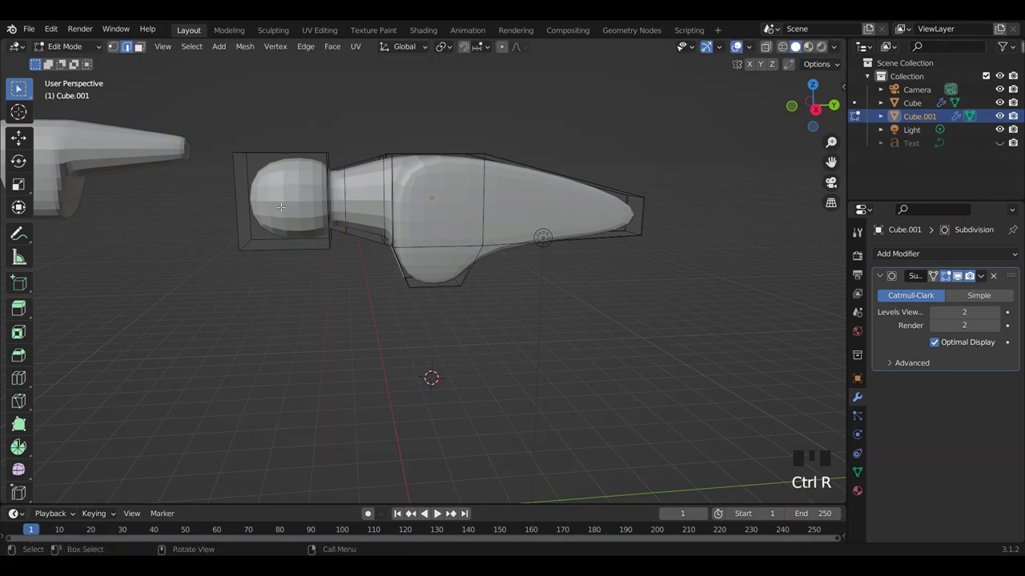
{"action": "key", "text": "ctrl+r"}
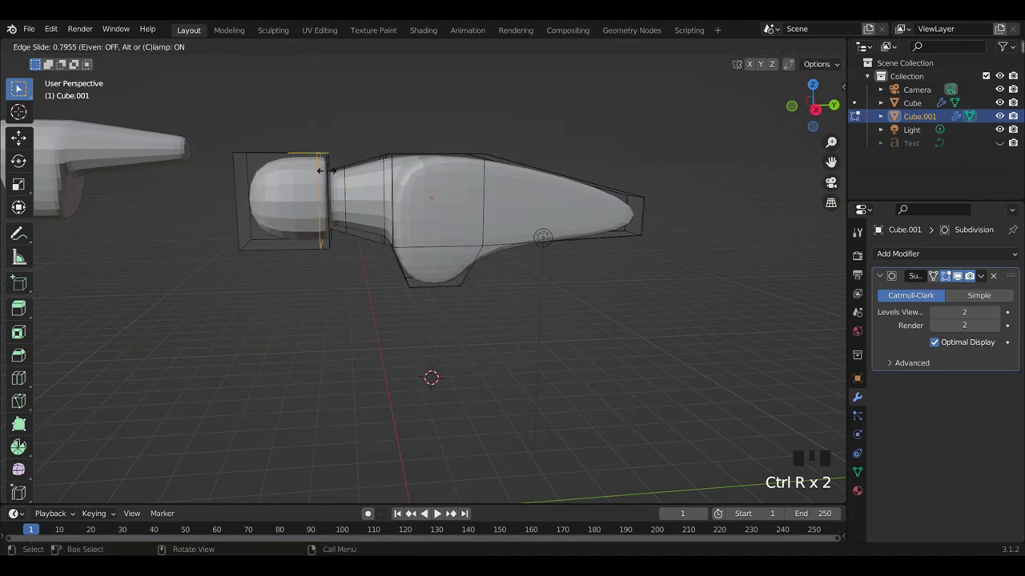
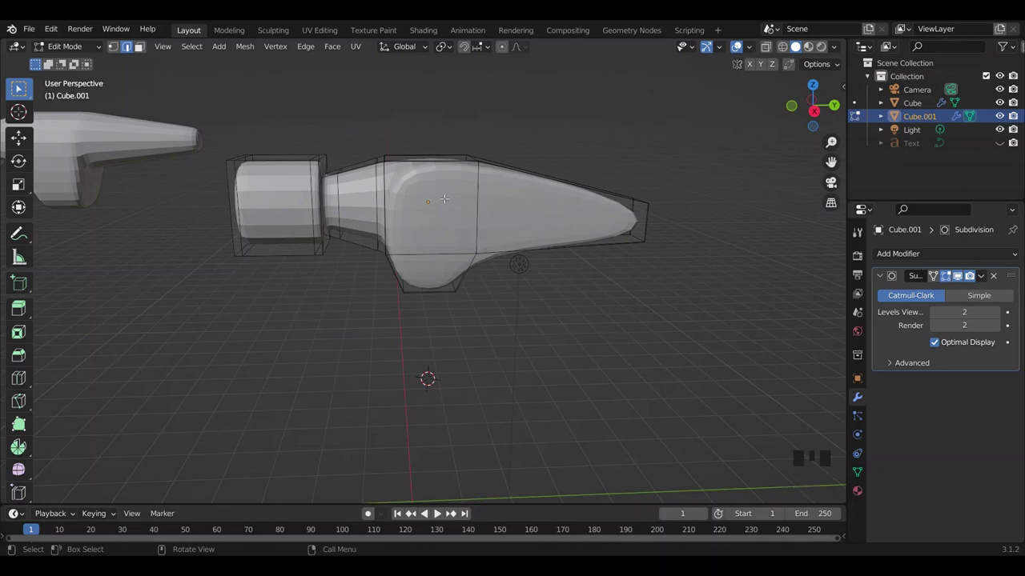
{"action": "key", "text": "ctrl+r"}
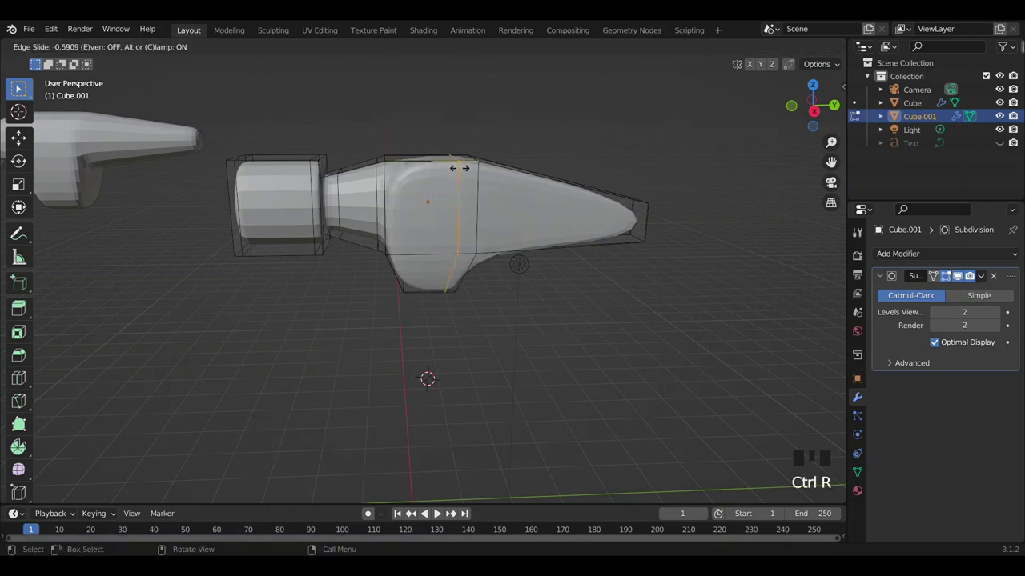
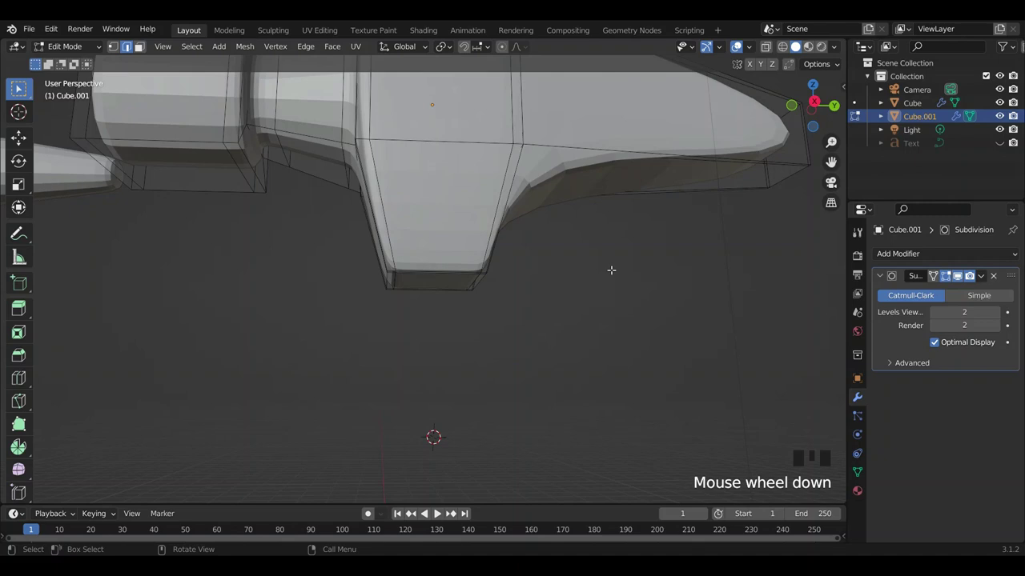
{"action": "key", "text": "ctrl+r"}
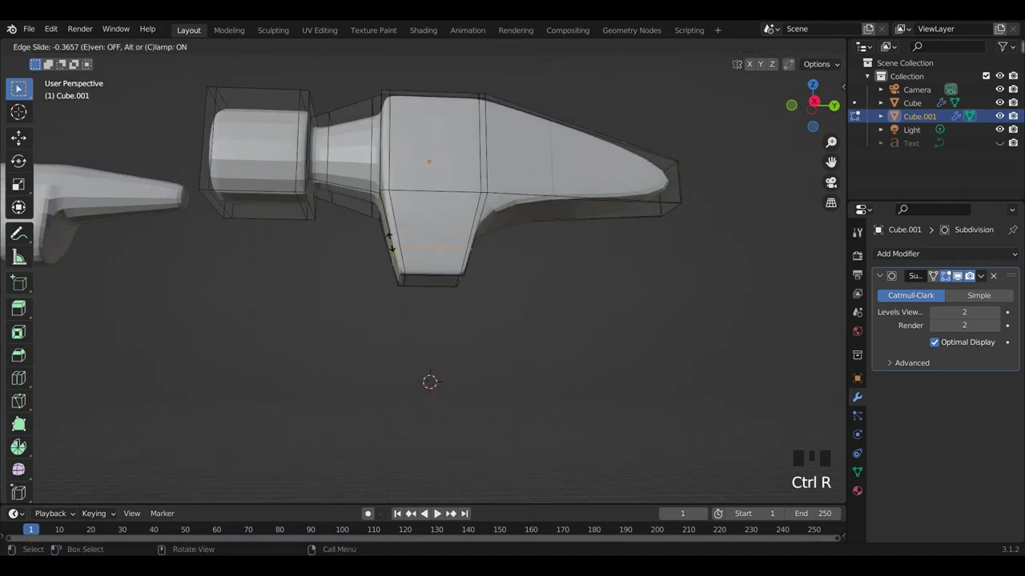
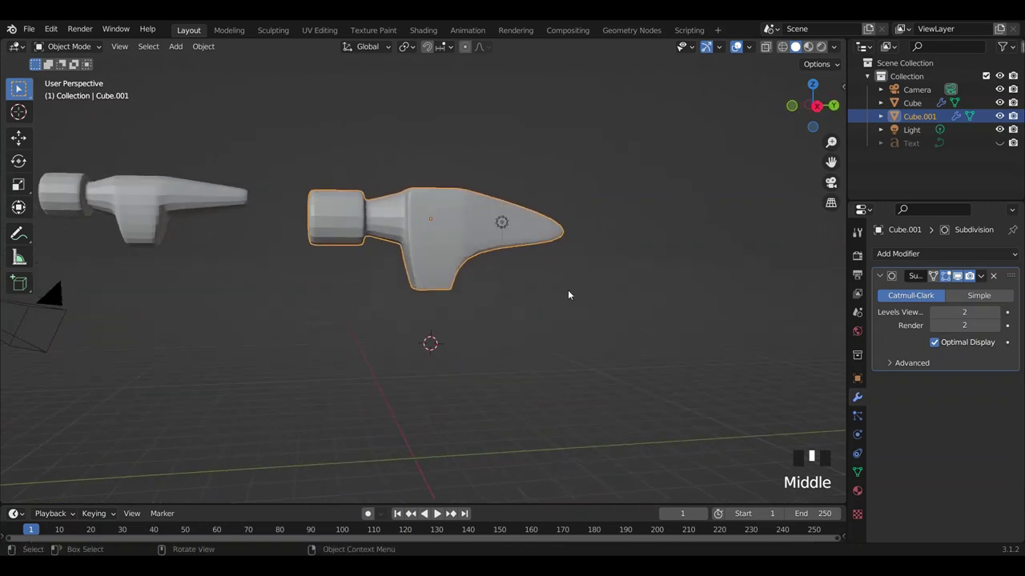
Cut a loop where the claw meets the head, slide it in, and start another near the tip.
{"action": "scroll", "scroll_direction": "up", "scroll_amount": 3}
{"action": "key", "text": "Tab"}
{"action": "key", "text": "ctrl+r"}
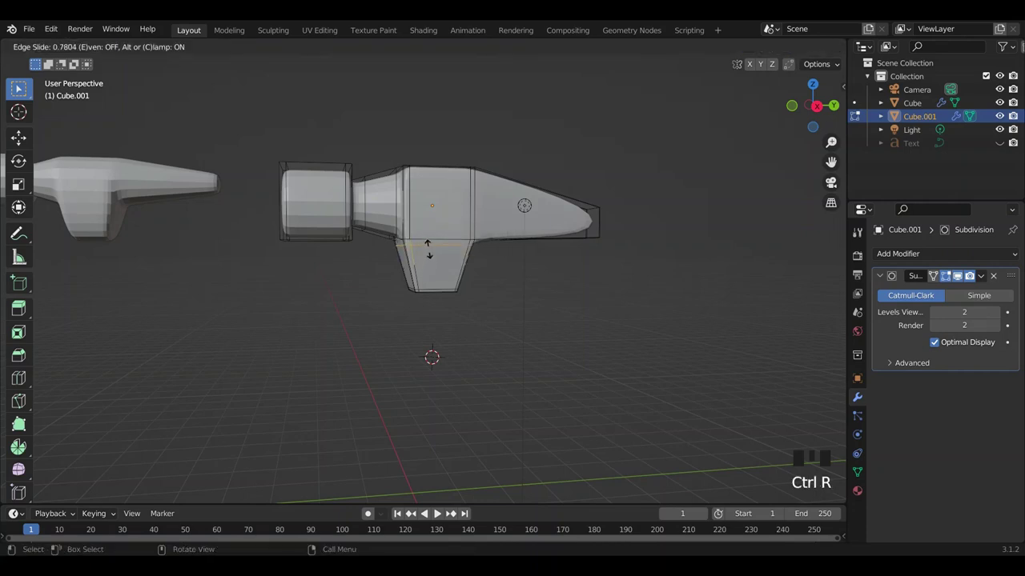
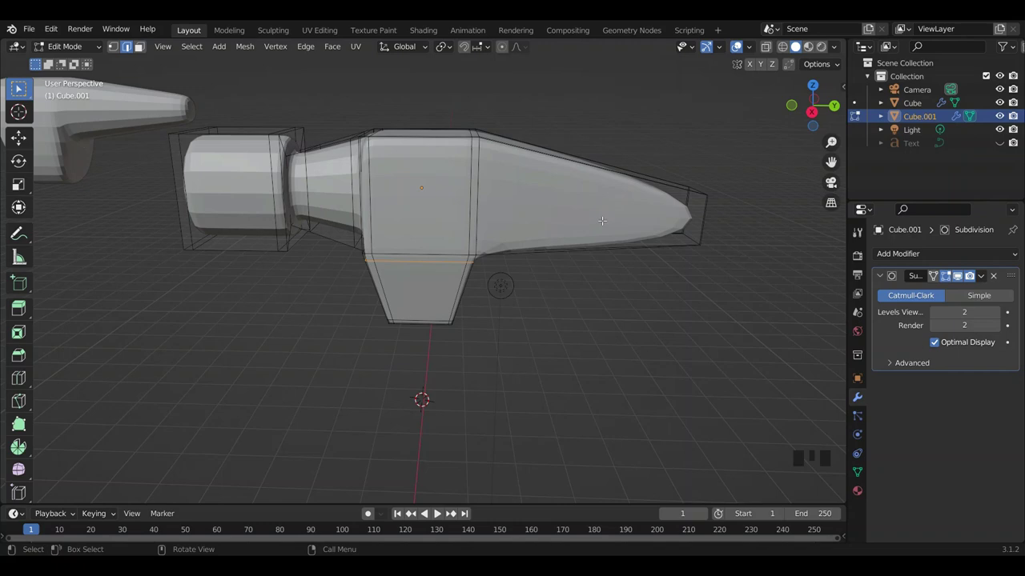
{"action": "key", "text": "ctrl+r"}
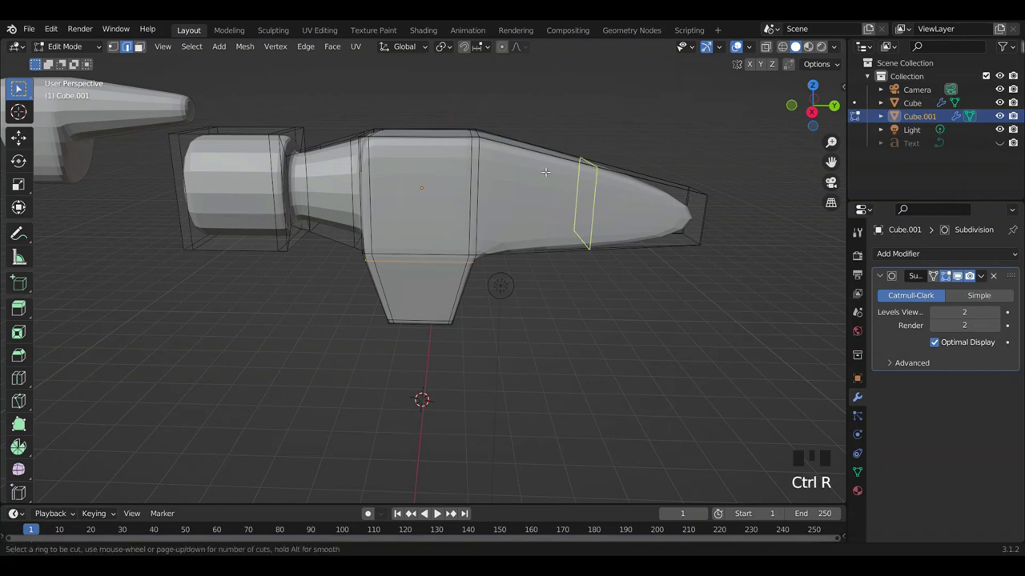
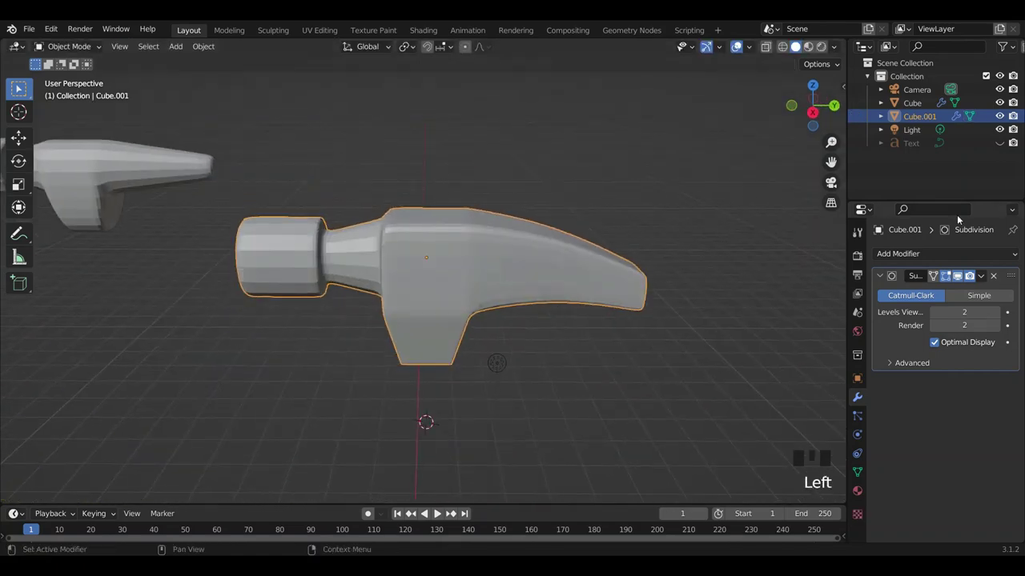
Add a new cube, squash it into a thin slab and place it over the claw tip.
{"action": "key", "text": "shift+a"}
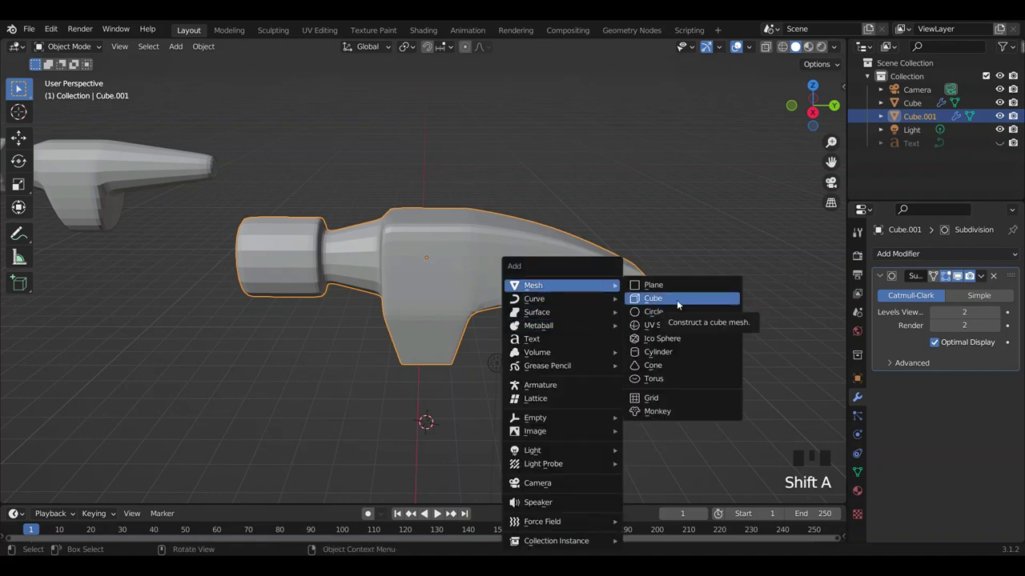
{"action": "scroll", "scroll_direction": "down", "scroll_amount": 3}
{"action": "left_click_drag", "start_coordinate": [747, 359], "coordinate": [683, 354]}
{"action": "key", "text": "s"}
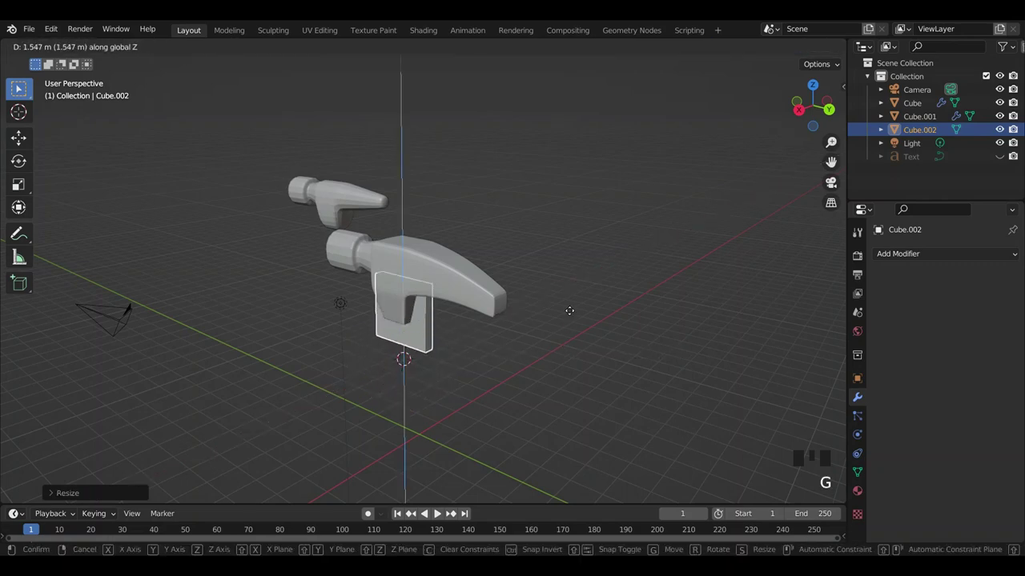
{"action": "left_click_drag", "start_coordinate": [617, 280], "coordinate": [566, 309]}
{"action": "key", "text": "g"}
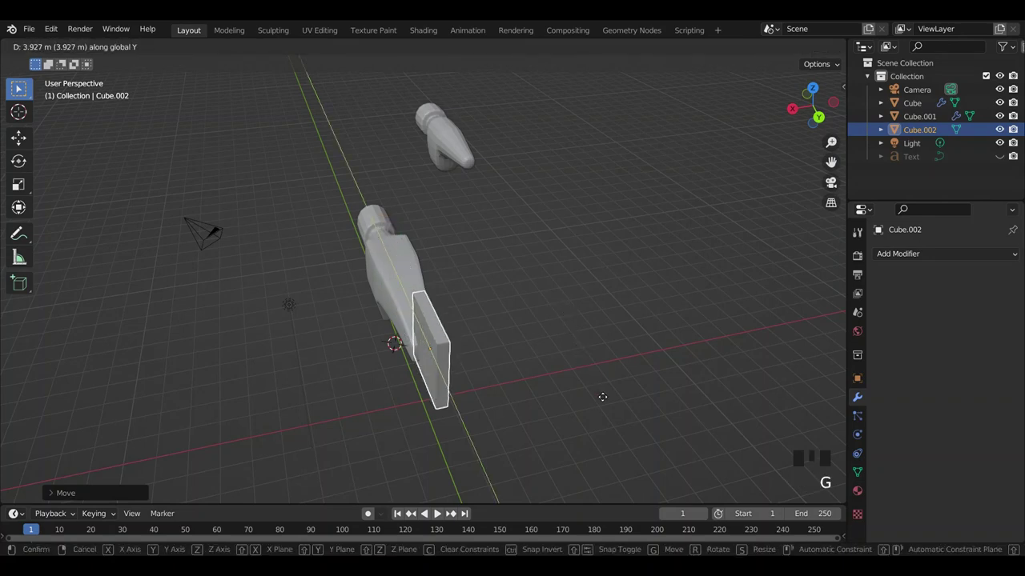
{"action": "left_click", "coordinate": [540, 300]}
{"action": "left_click_drag", "start_coordinate": [580, 274], "coordinate": [573, 238]}
{"action": "left_click", "coordinate": [572, 237]}
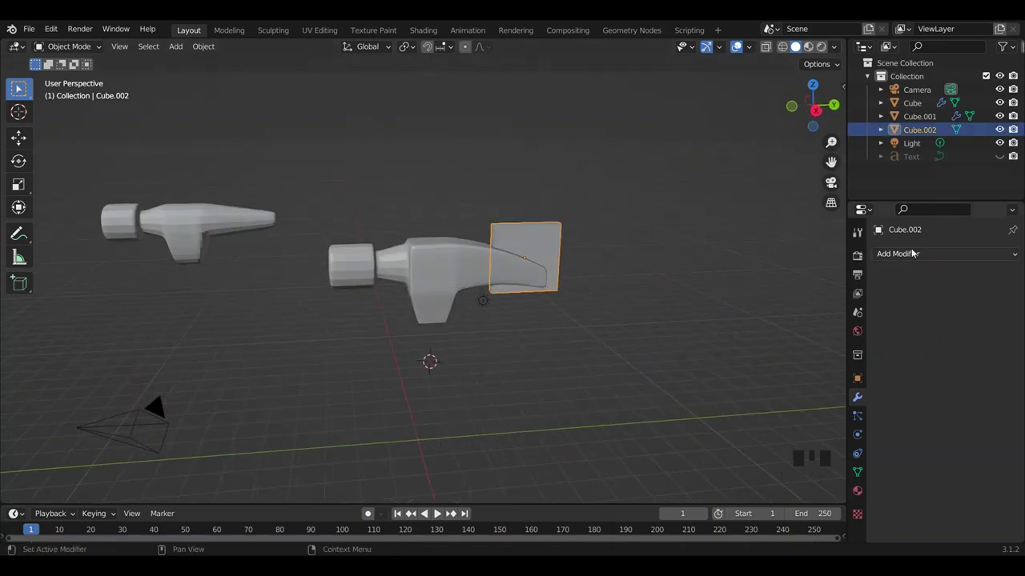
Set the slab Cube.002 as the cutting object for the hammer head.
{"action": "left_click", "coordinate": [464, 259]}
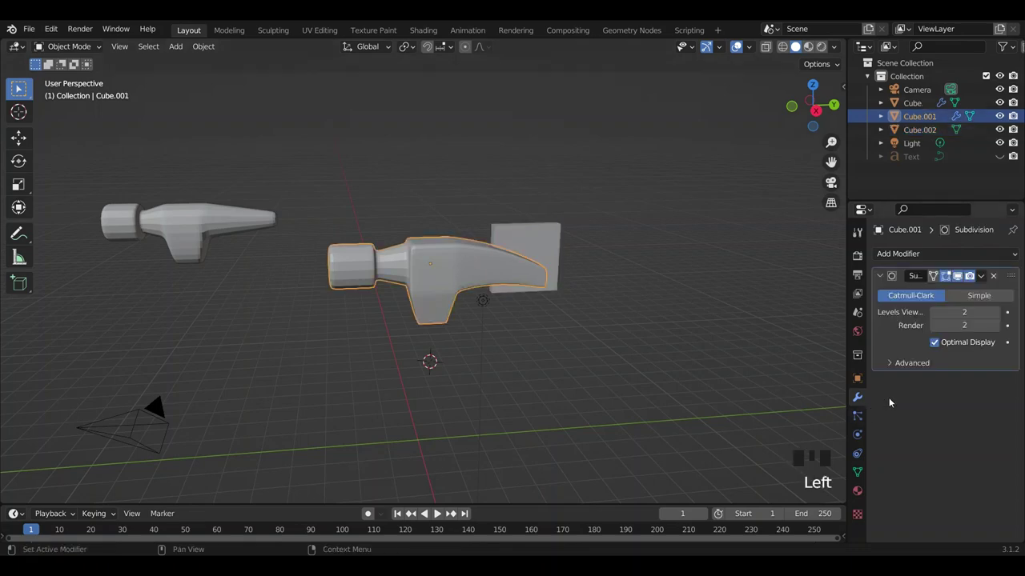
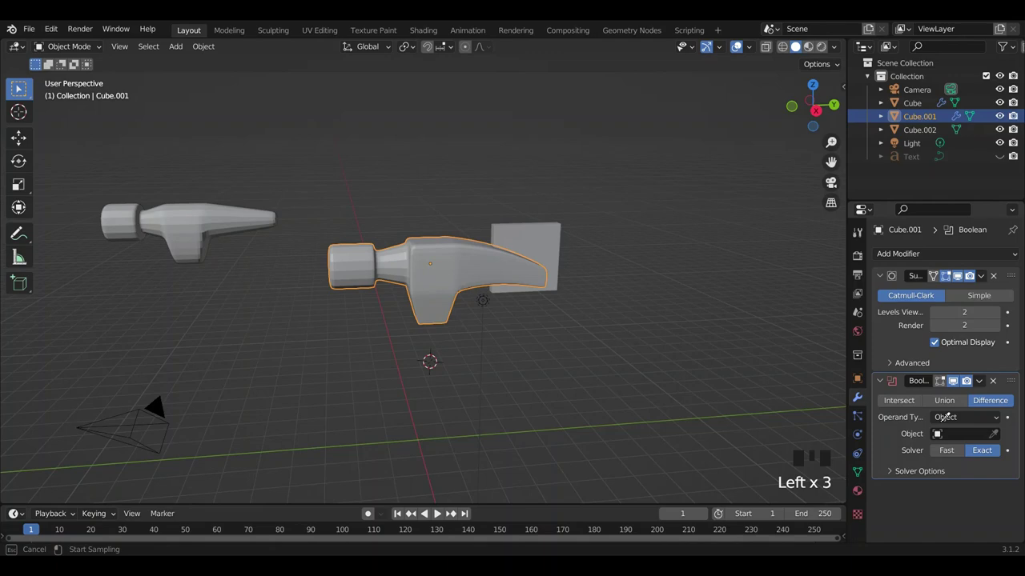
{"action": "left_click", "coordinate": [551, 249]}
{"action": "left_click", "coordinate": [861, 377]}
{"action": "scroll", "scroll_direction": "down", "scroll_amount": 3}
{"action": "scroll", "scroll_direction": "up", "scroll_amount": 3}
{"action": "scroll", "scroll_direction": "down", "scroll_amount": 3}
{"action": "left_click_drag", "start_coordinate": [885, 501], "coordinate": [899, 490]}
{"action": "scroll", "scroll_direction": "down", "scroll_amount": 3}
{"action": "left_click_drag", "start_coordinate": [992, 491], "coordinate": [971, 472]}
Display the cutter slab as wireframe only in the viewport.
{"action": "left_click", "coordinate": [701, 337]}
{"action": "left_click_drag", "start_coordinate": [668, 323], "coordinate": [554, 317]}
{"action": "scroll", "scroll_direction": "up", "scroll_amount": 3}
{"action": "scroll", "scroll_direction": "down", "scroll_amount": 3}
{"action": "left_click", "coordinate": [449, 277]}
{"action": "left_click_drag", "start_coordinate": [599, 305], "coordinate": [727, 333]}
Narrow the cutter box along X and slide it along the claw on Y.
{"action": "key", "text": "s"}
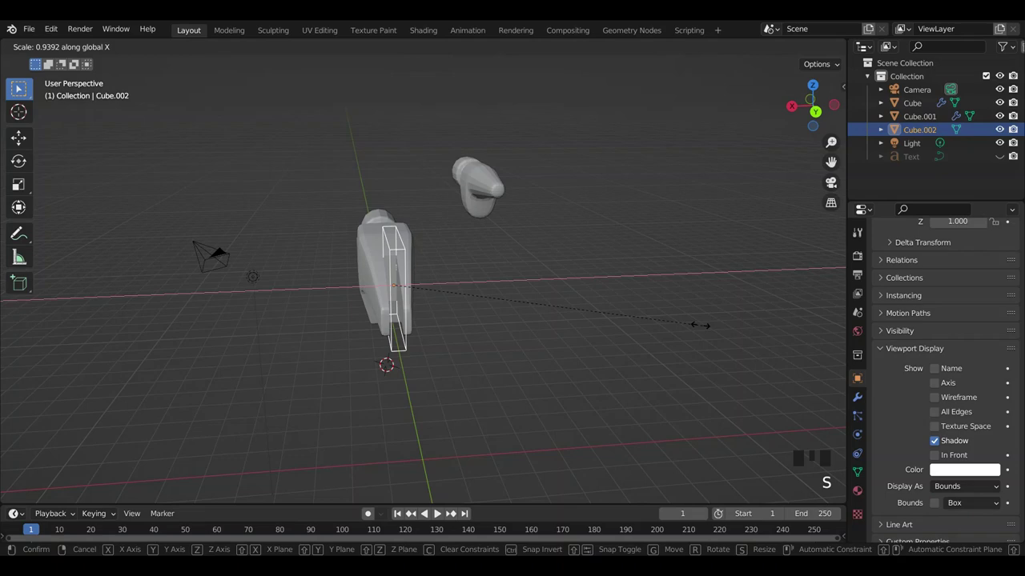
{"action": "scroll", "scroll_direction": "up", "scroll_amount": 3}
{"action": "left_click_drag", "start_coordinate": [569, 277], "coordinate": [670, 303]}
{"action": "key", "text": "g"}
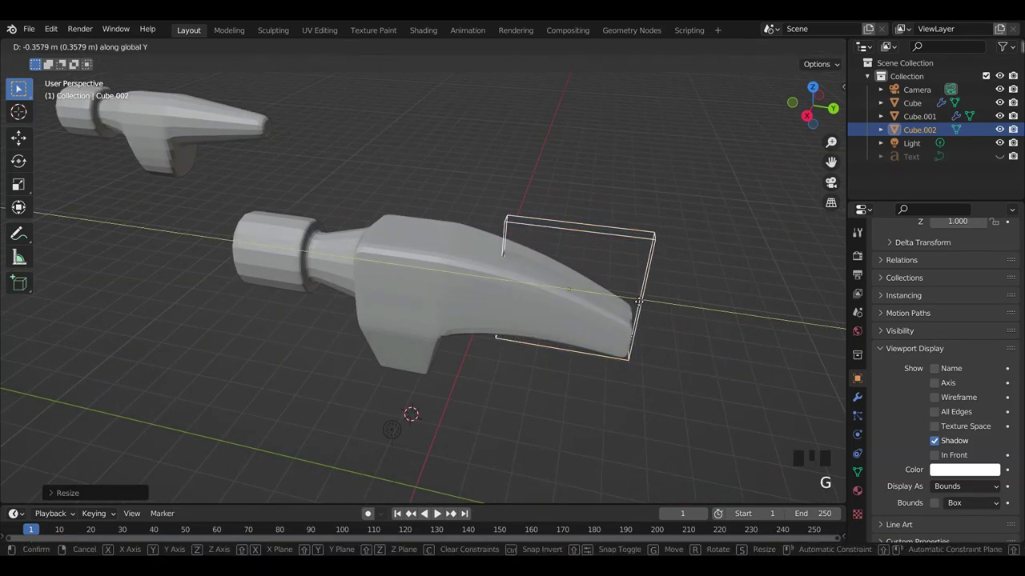
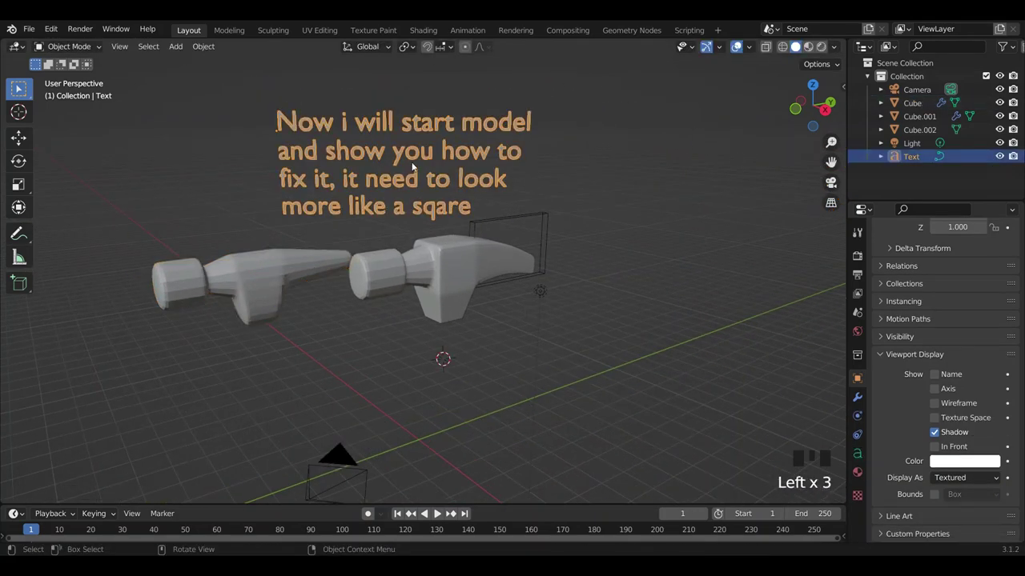
Enter edit mode on the Text caption and replace its old wording.
{"action": "key", "text": "Tab"}
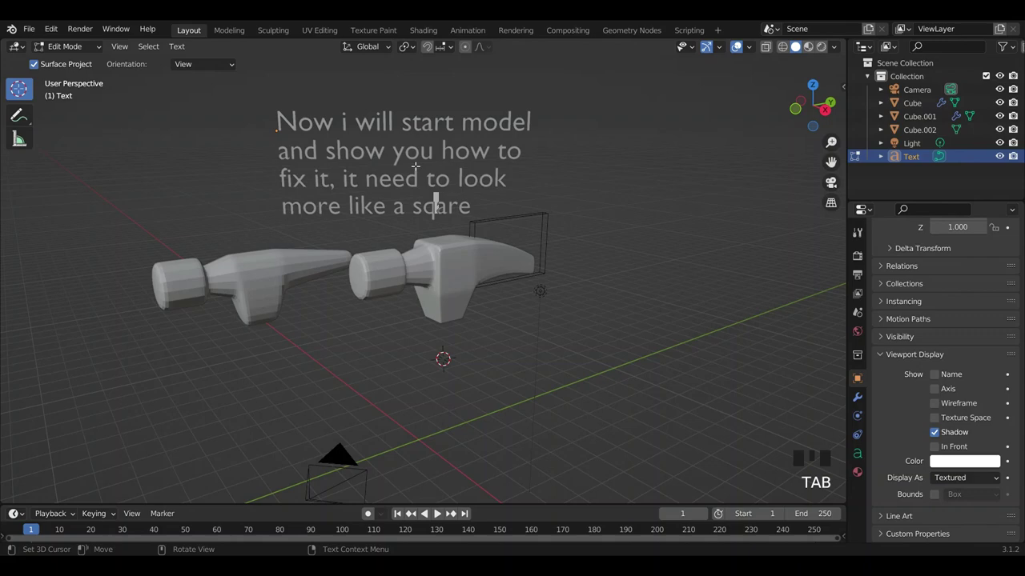
{"action": "key", "text": "u"}
{"action": "key", "text": "Right"}
{"action": "key", "text": "Right"}
{"action": "key", "text": "space"}
{"action": "key", "text": "shift+;"}
{"action": "key", "text": "shift+0"}
{"action": "key", "text": "space"}
{"action": "key", "text": "s"}
{"action": "key", "text": "o"}
{"action": "key", "text": "r"}
{"action": "key", "text": "r"}
{"action": "key", "text": "y"}
{"action": "key", "text": "space"}
{"action": "key", "text": "m"}
{"action": "key", "text": "y"}
{"action": "key", "text": "space"}
{"action": "key", "text": "b"}
{"action": "key", "text": "a"}
Write the new caption 'As you see now, it's look moke like a hammer head'.
{"action": "key", "text": "d"}
{"action": "key", "text": "space"}
{"action": "key", "text": "shift+e"}
{"action": "key", "text": "n"}
{"action": "key", "text": "l"}
{"action": "key", "text": "BackSpace"}
{"action": "key", "text": "g"}
{"action": "key", "text": "l"}
{"action": "key", "text": "h"}
{"action": "key", "text": "BackSpace"}
{"action": "key", "text": "BackSpace"}
{"action": "key", "text": "BackSpace"}
{"action": "key", "text": "shift+a"}
{"action": "key", "text": "s"}
{"action": "key", "text": "space"}
{"action": "key", "text": "y"}
{"action": "key", "text": "u"}
{"action": "key", "text": "BackSpace"}
{"action": "key", "text": "o"}
{"action": "key", "text": "space"}
{"action": "key", "text": "e"}
{"action": "key", "text": "space"}
{"action": "key", "text": "n"}
{"action": "key", "text": "o"}
{"action": "key", "text": "w"}
{"action": "key", "text": ","}
{"action": "key", "text": "space"}
{"action": "key", "text": "i"}
{"action": "key", "text": "'"}
{"action": "key", "text": "s"}
{"action": "key", "text": "space"}
{"action": "key", "text": "l"}
{"action": "key", "text": "o"}
{"action": "key", "text": "o"}
{"action": "key", "text": "k"}
{"action": "key", "text": "space"}
{"action": "key", "text": "m"}
{"action": "key", "text": "o"}
{"action": "key", "text": "k"}
{"action": "key", "text": "e"}
{"action": "key", "text": "space"}
{"action": "key", "text": "Return"}
{"action": "key", "text": "l"}
{"action": "key", "text": "e"}
{"action": "key", "text": "space"}
{"action": "key", "text": "a"}
{"action": "key", "text": "space"}
{"action": "key", "text": "h"}
{"action": "key", "text": "a"}
{"action": "key", "text": "m"}
{"action": "key", "text": "m"}
{"action": "key", "text": "e"}
{"action": "key", "text": "r"}
{"action": "key", "text": "space"}
{"action": "key", "text": "h"}
{"action": "key", "text": "e"}
{"action": "key", "text": "a"}
{"action": "key", "text": "d"}
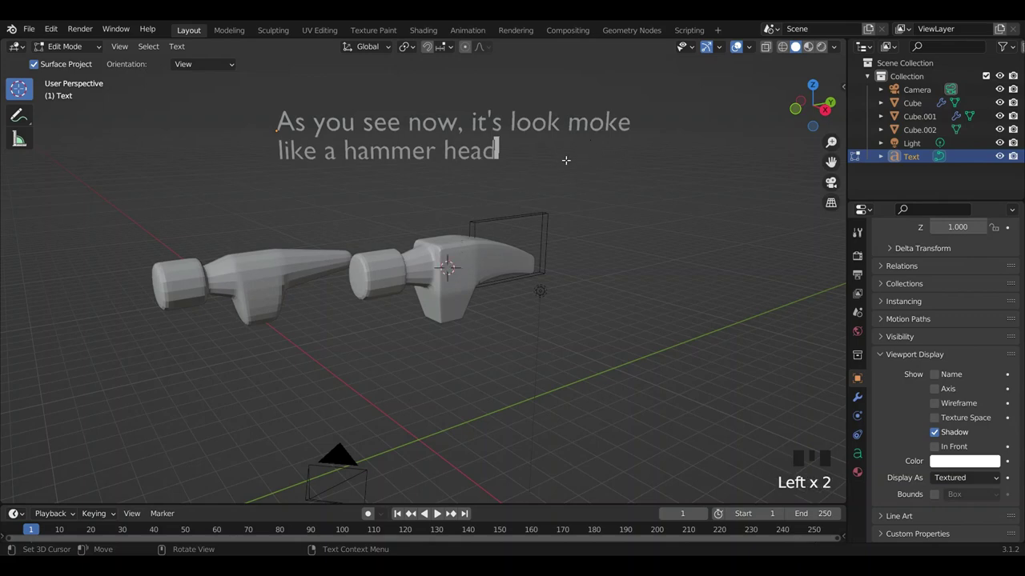
Finish editing the caption and hide the Text object via its Outliner eye icon.
{"action": "key", "text": "Tab"}
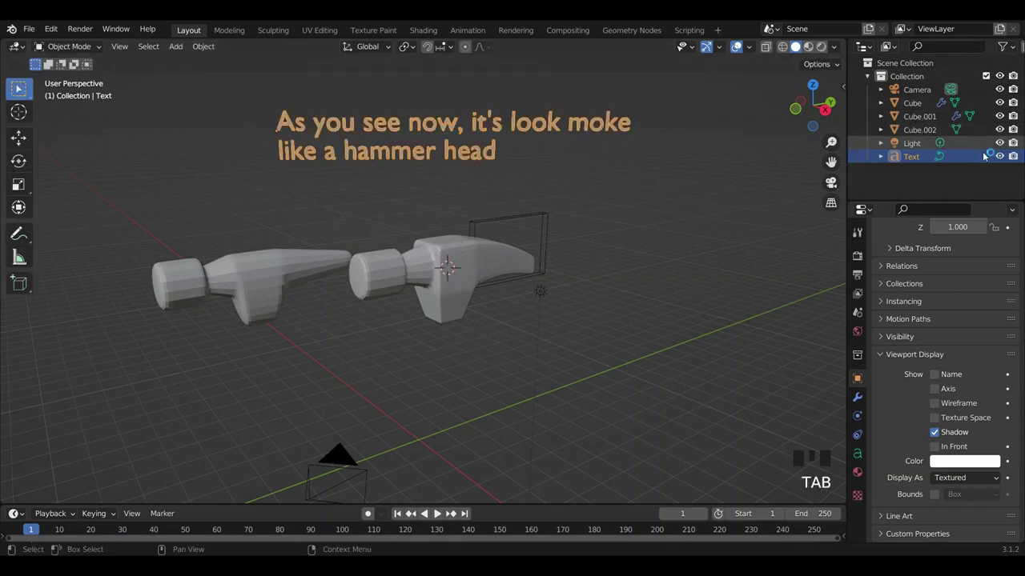
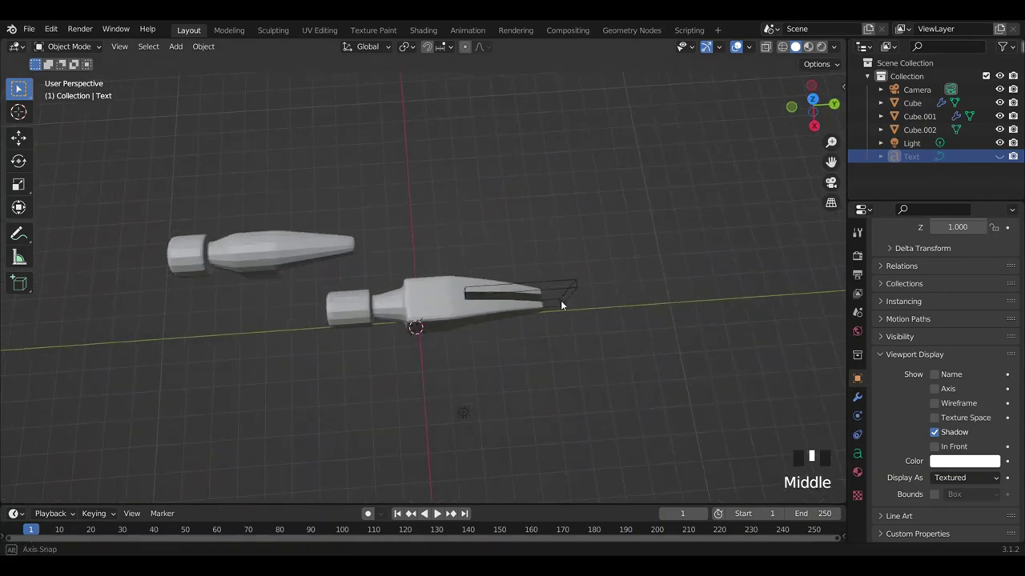
{"action": "left_click", "coordinate": [819, 106]}
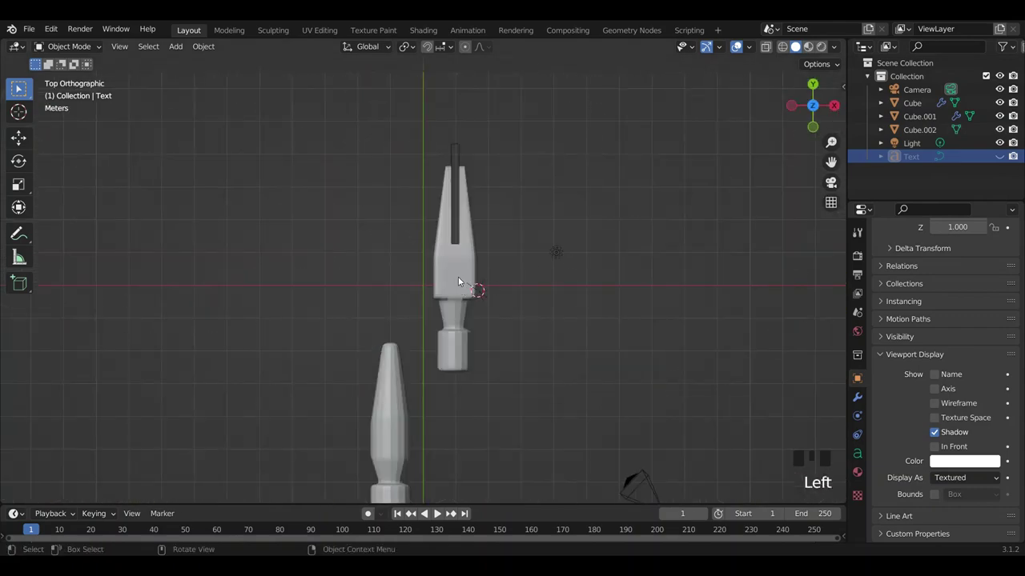
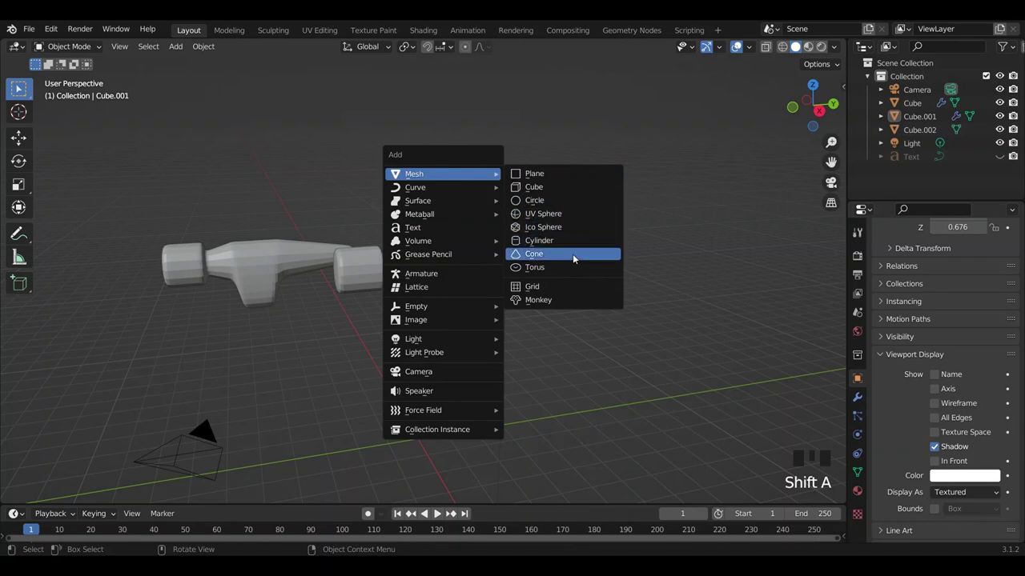
Add a Cylinder mesh beneath the hammer head, then reselect the head (Cube.001).
{"action": "scroll", "scroll_direction": "down", "scroll_amount": 3}
{"action": "left_click_drag", "start_coordinate": [646, 280], "coordinate": [608, 263]}
{"action": "key", "text": "g"}
{"action": "left_click_drag", "start_coordinate": [630, 279], "coordinate": [638, 333]}
{"action": "left_click", "coordinate": [639, 333]}
{"action": "left_click", "coordinate": [420, 342]}
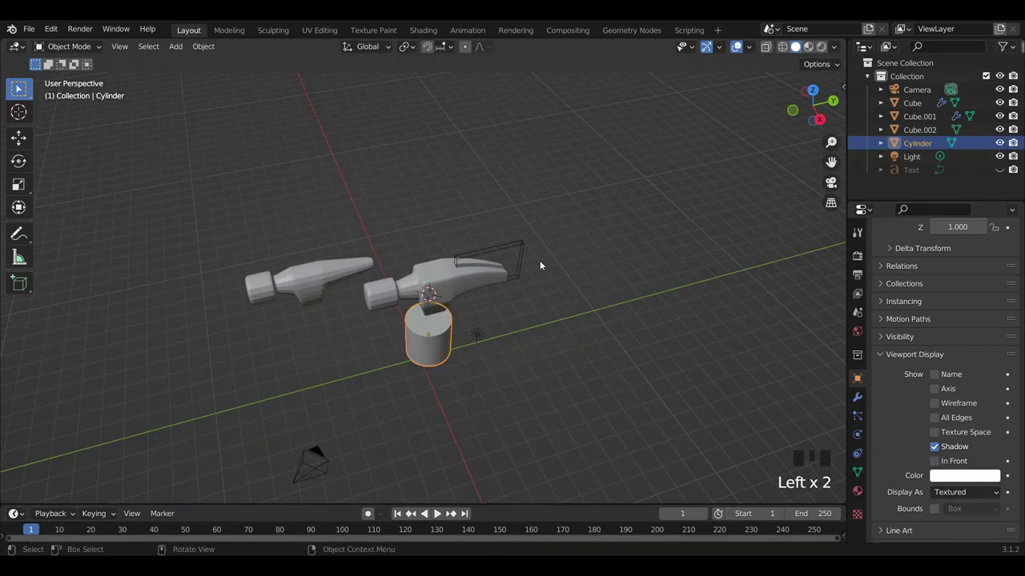
{"action": "left_click", "coordinate": [592, 323]}
{"action": "left_click_drag", "start_coordinate": [620, 304], "coordinate": [438, 272]}
{"action": "left_click", "coordinate": [438, 272]}
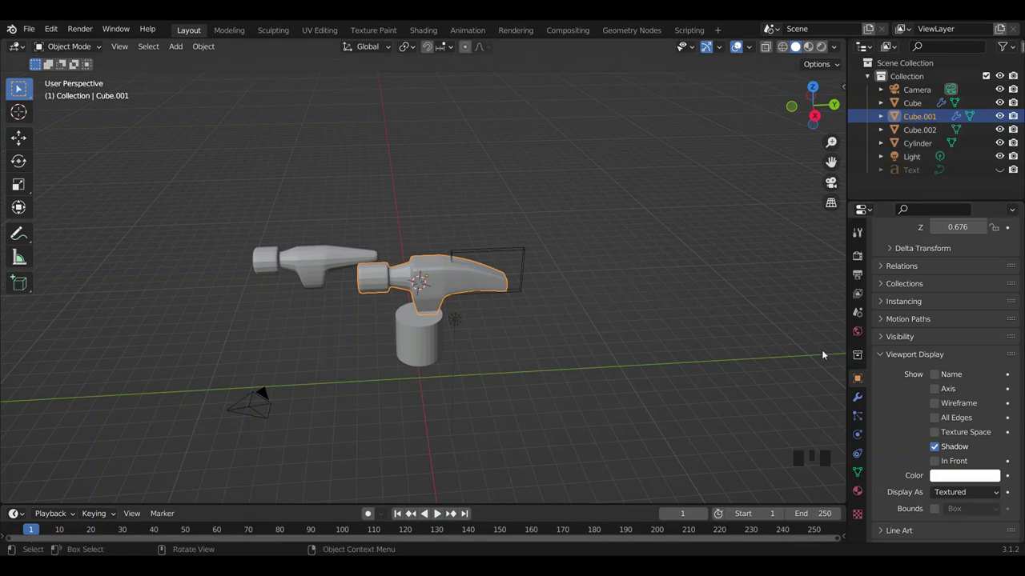
Apply the hammer head's Subdivision and Boolean modifiers, keeping the claw slot.
{"action": "left_click", "coordinate": [863, 406]}
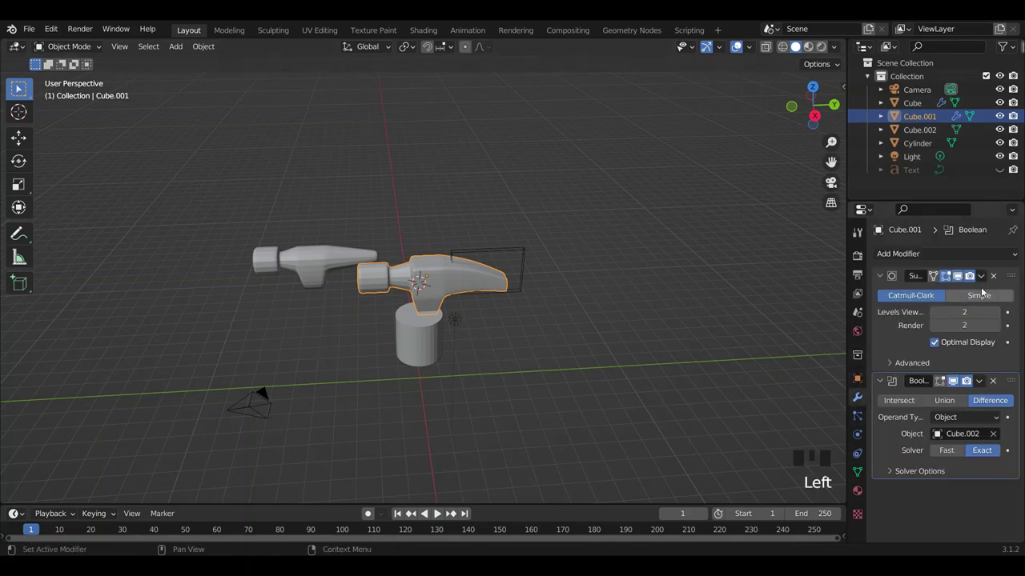
{"action": "left_click_drag", "start_coordinate": [987, 282], "coordinate": [959, 294]}
{"action": "left_click_drag", "start_coordinate": [983, 283], "coordinate": [644, 239]}
Move the cutter box Cube.002 away from the claw, then select the cylinder plus the head.
{"action": "left_click", "coordinate": [533, 261]}
{"action": "key", "text": "g"}
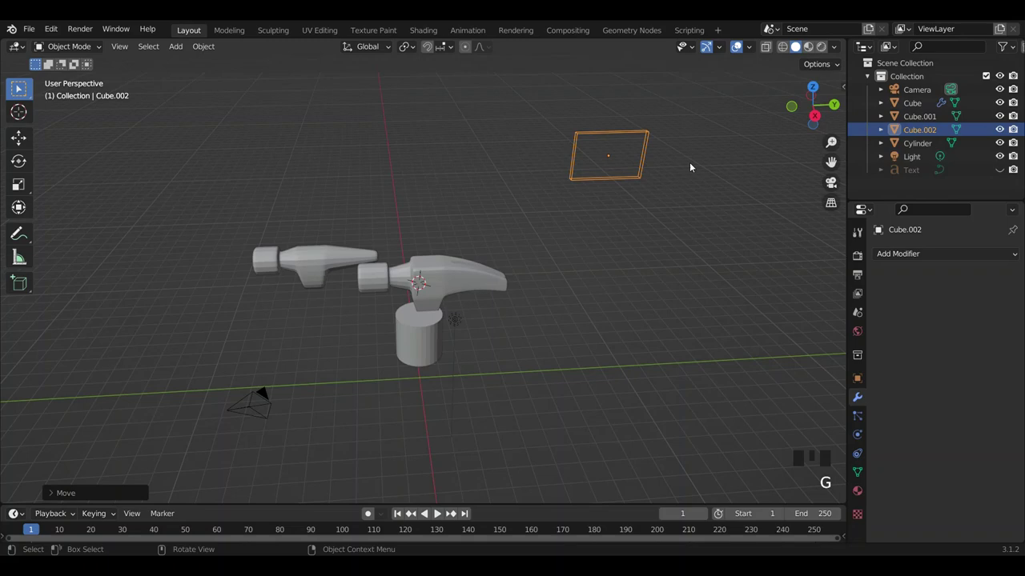
{"action": "key", "text": "Delete"}
{"action": "left_click", "coordinate": [653, 198]}
{"action": "scroll", "scroll_direction": "up", "scroll_amount": 3}
{"action": "left_click", "coordinate": [428, 355]}
Align Objects with Centers mode relative to Active, centring the cylinder under the head on X and Y.
{"action": "left_click_drag", "start_coordinate": [641, 269], "coordinate": [478, 315]}
{"action": "left_click", "coordinate": [479, 315]}
{"action": "left_click_drag", "start_coordinate": [600, 298], "coordinate": [581, 174]}
{"action": "key", "text": "space"}
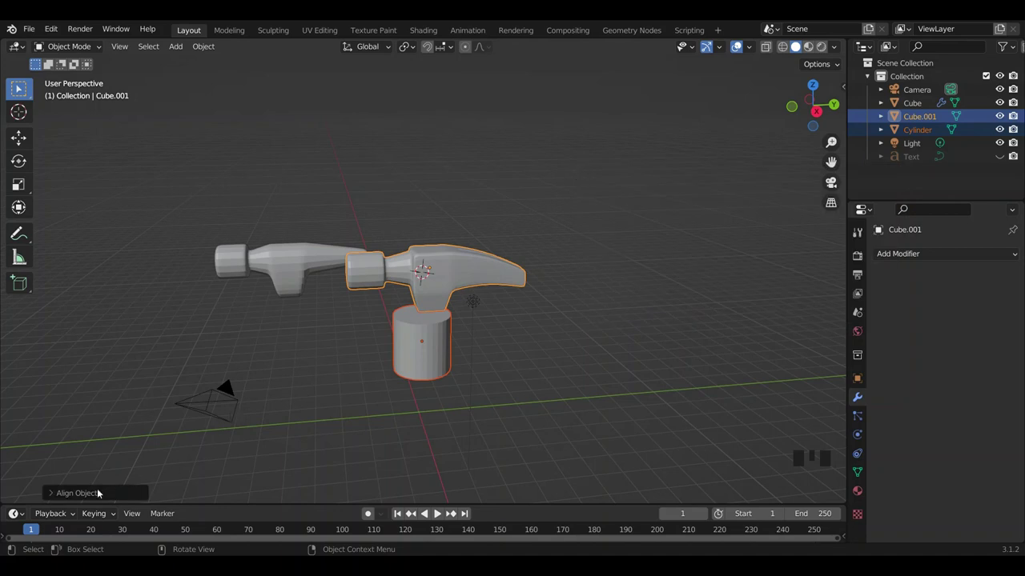
{"action": "left_click_drag", "start_coordinate": [60, 496], "coordinate": [142, 461]}
{"action": "left_click", "coordinate": [145, 475]}
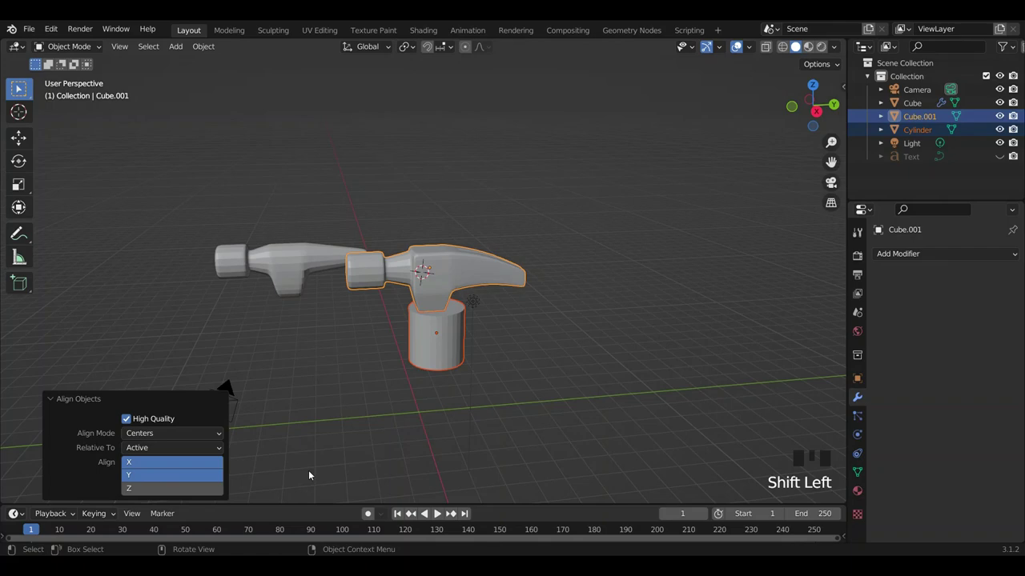
{"action": "key", "text": "Return"}
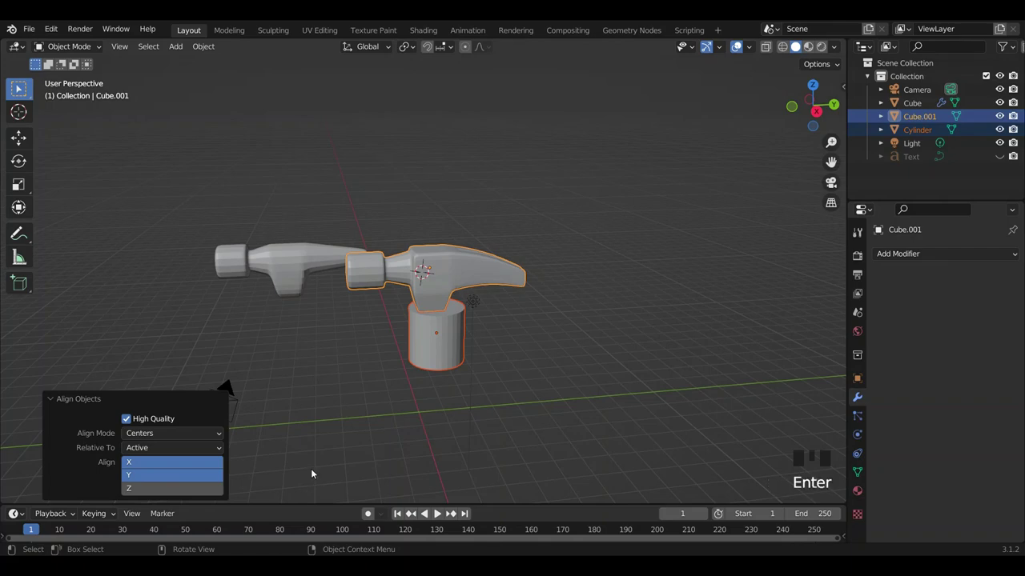
{"action": "left_click", "coordinate": [407, 455]}
{"action": "left_click", "coordinate": [445, 351]}
{"action": "scroll", "scroll_direction": "up", "scroll_amount": 3}
Scale the cylinder down smaller and reselect it facing the hammer.
{"action": "key", "text": "s"}
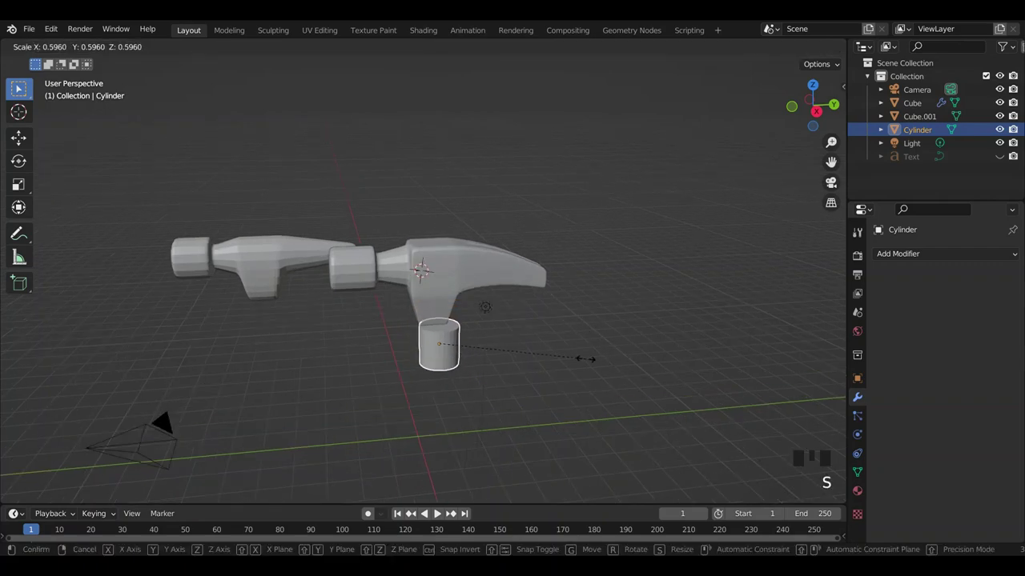
{"action": "left_click_drag", "start_coordinate": [629, 332], "coordinate": [453, 302]}
{"action": "left_click", "coordinate": [453, 302]}
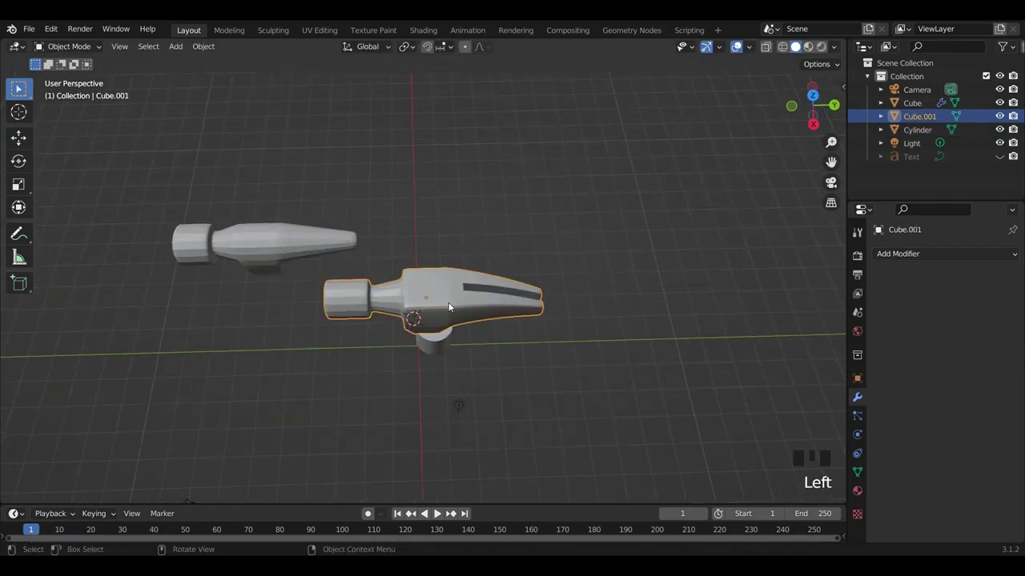
{"action": "left_click", "coordinate": [444, 346]}
{"action": "left_click", "coordinate": [451, 295]}
{"action": "left_click_drag", "start_coordinate": [533, 349], "coordinate": [562, 366]}
{"action": "left_click", "coordinate": [562, 365]}
{"action": "left_click_drag", "start_coordinate": [598, 326], "coordinate": [444, 338]}
{"action": "left_click", "coordinate": [443, 338]}
{"action": "scroll", "scroll_direction": "up", "scroll_amount": 3}
{"action": "scroll", "scroll_direction": "down", "scroll_amount": 3}
{"action": "left_click_drag", "start_coordinate": [559, 361], "coordinate": [548, 348]}
{"action": "scroll", "scroll_direction": "down", "scroll_amount": 3}
Stretch the cylinder along Z into a slim handle and lower it just beneath the head.
{"action": "key", "text": "s"}
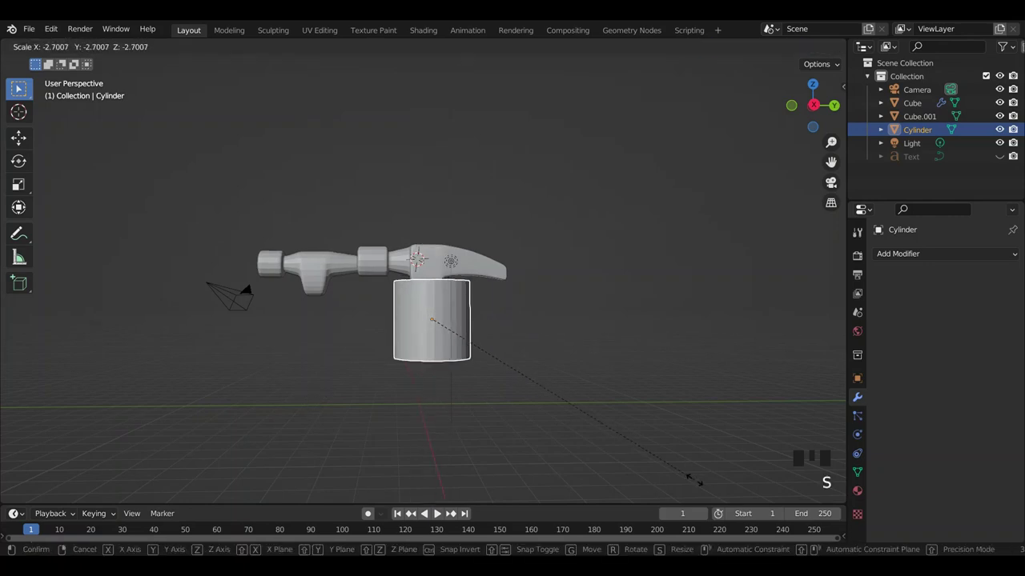
{"action": "key", "text": "s"}
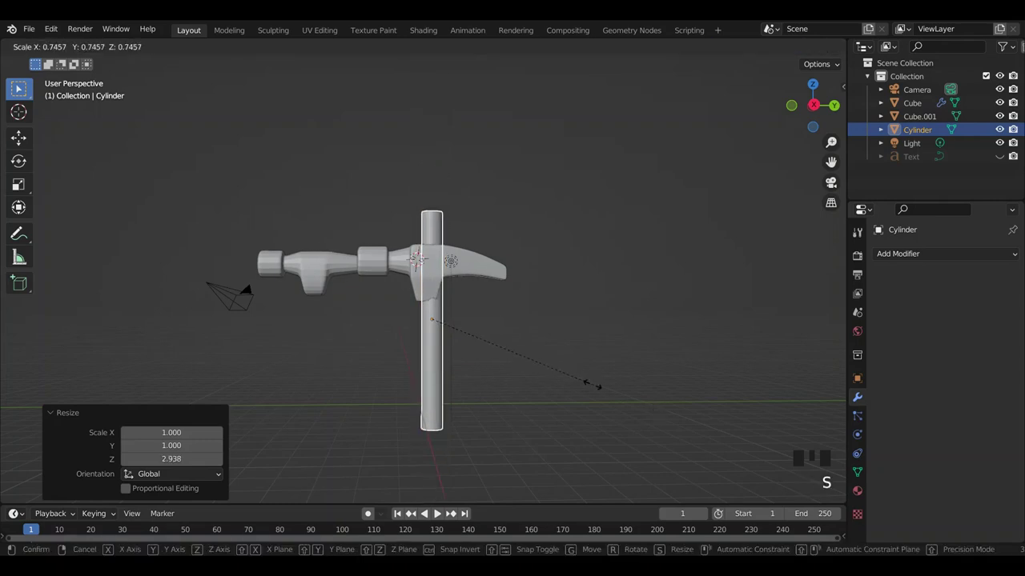
{"action": "scroll", "scroll_direction": "up", "scroll_amount": 3}
{"action": "scroll", "scroll_direction": "down", "scroll_amount": 3}
{"action": "key", "text": "g"}
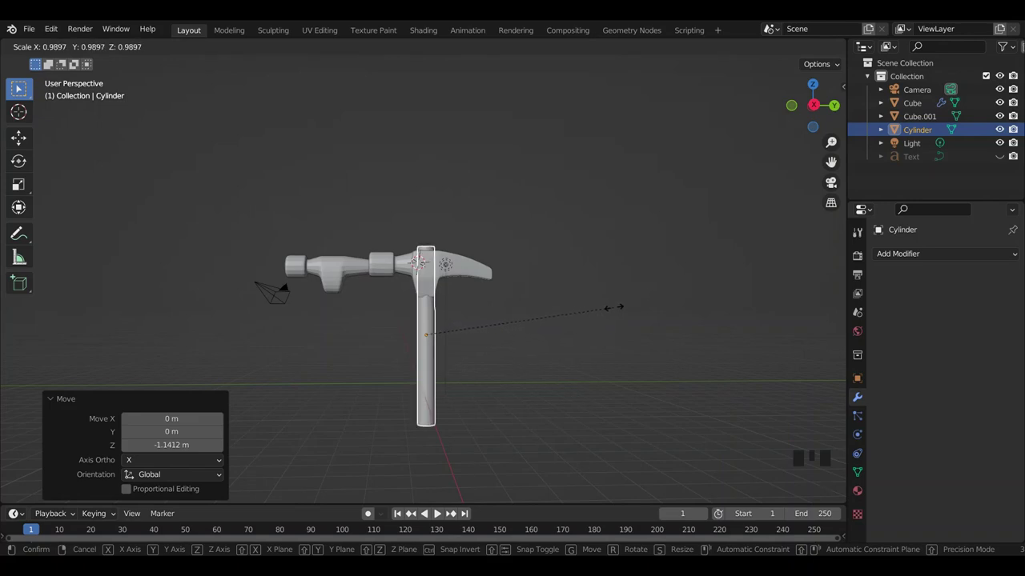
{"action": "left_click", "coordinate": [633, 333]}
Place the new cylinder handle beneath the duplicated head (Cube.001), checking from several angles.
{"action": "left_click_drag", "start_coordinate": [618, 304], "coordinate": [638, 321]}
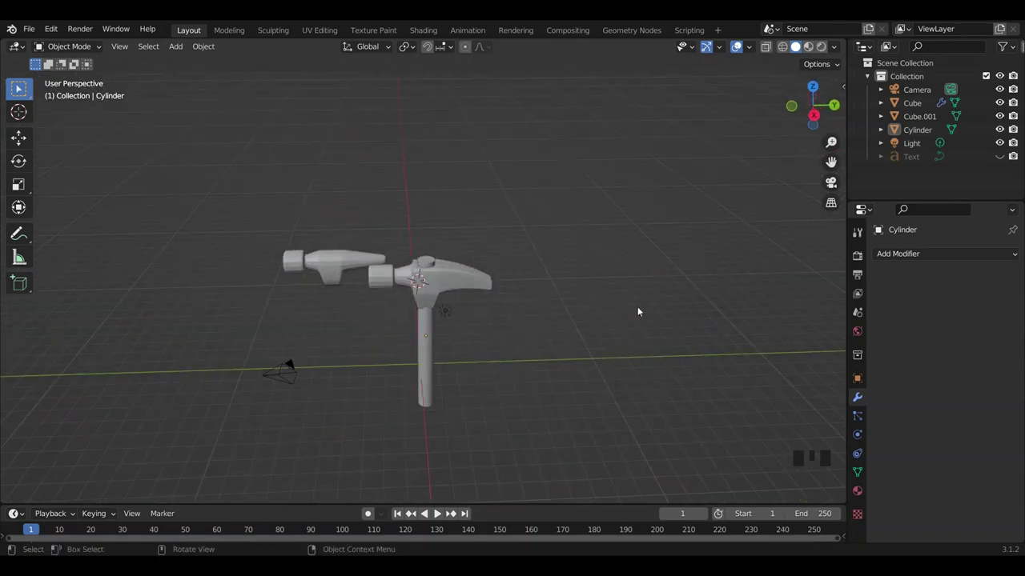
{"action": "scroll", "scroll_direction": "up", "scroll_amount": 3}
{"action": "left_click_drag", "start_coordinate": [629, 358], "coordinate": [673, 253]}
{"action": "scroll", "scroll_direction": "up", "scroll_amount": 3}
{"action": "left_click", "coordinate": [481, 256]}
{"action": "scroll", "scroll_direction": "down", "scroll_amount": 3}
{"action": "left_click_drag", "start_coordinate": [658, 196], "coordinate": [675, 253]}
{"action": "scroll", "scroll_direction": "up", "scroll_amount": 3}
{"action": "left_click", "coordinate": [595, 310]}
{"action": "left_click_drag", "start_coordinate": [601, 307], "coordinate": [455, 320]}
{"action": "left_click", "coordinate": [455, 319]}
{"action": "left_click_drag", "start_coordinate": [540, 289], "coordinate": [611, 371]}
Scale the handle along X then evenly so it is slightly smaller, and select the original head Cube.
{"action": "key", "text": "s"}
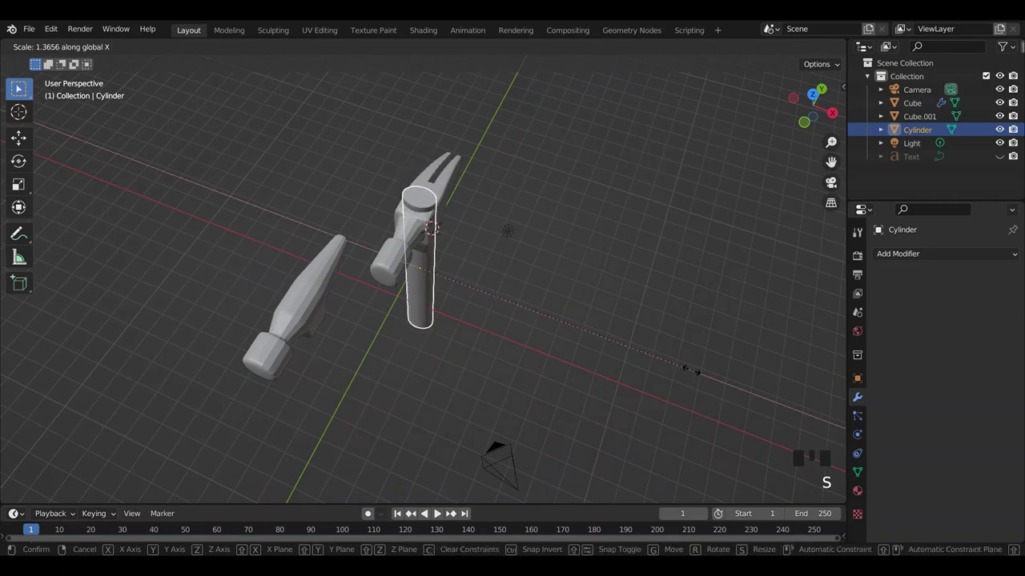
{"action": "scroll", "scroll_direction": "up", "scroll_amount": 3}
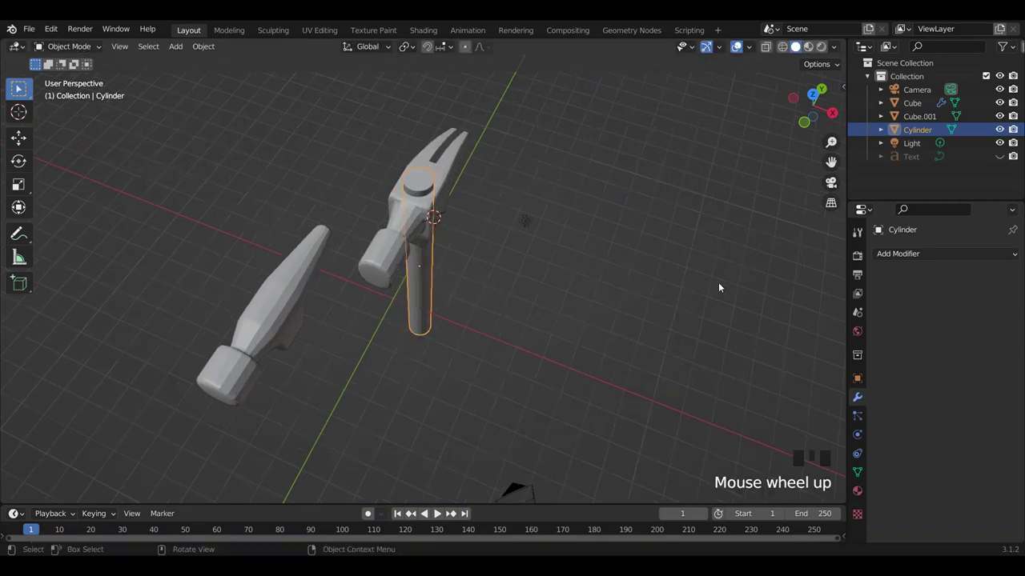
{"action": "key", "text": "s"}
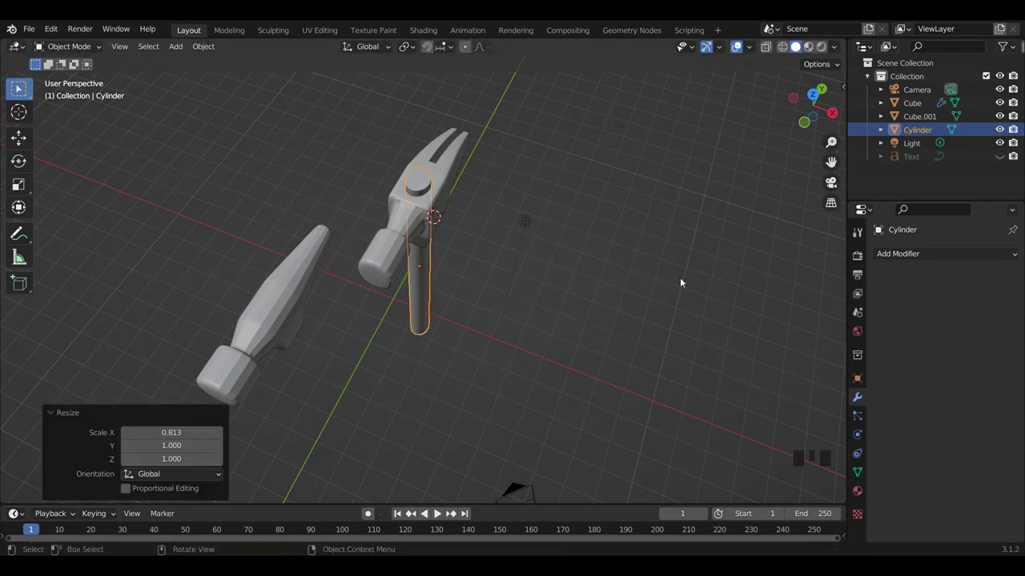
{"action": "left_click_drag", "start_coordinate": [660, 259], "coordinate": [657, 303]}
{"action": "left_click", "coordinate": [657, 302]}
{"action": "left_click_drag", "start_coordinate": [665, 292], "coordinate": [671, 240]}
{"action": "scroll", "scroll_direction": "down", "scroll_amount": 3}
{"action": "left_click_drag", "start_coordinate": [651, 263], "coordinate": [459, 337]}
{"action": "left_click", "coordinate": [460, 337]}
{"action": "key", "text": "s"}
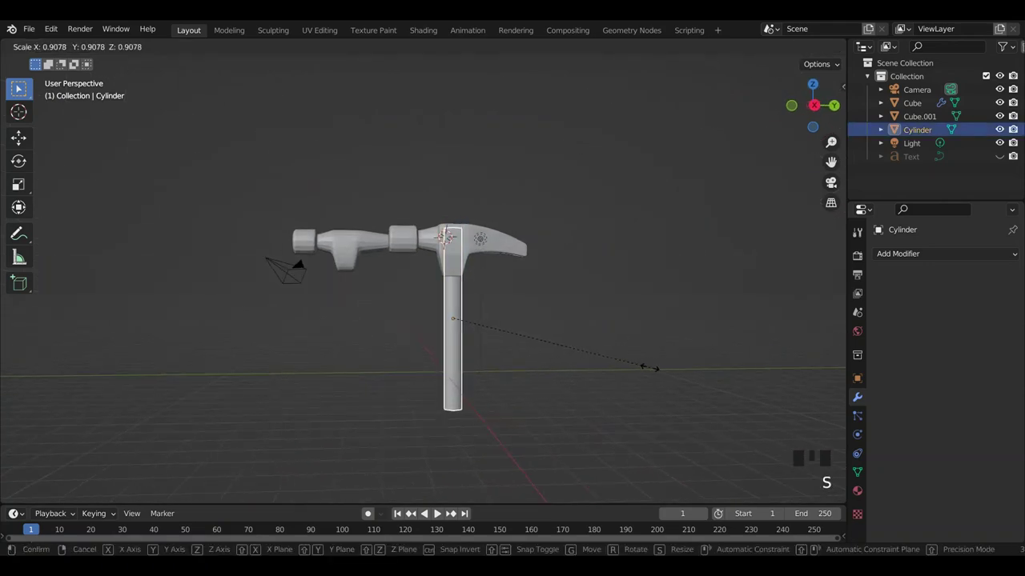
{"action": "left_click", "coordinate": [617, 324]}
{"action": "left_click_drag", "start_coordinate": [632, 312], "coordinate": [603, 278]}
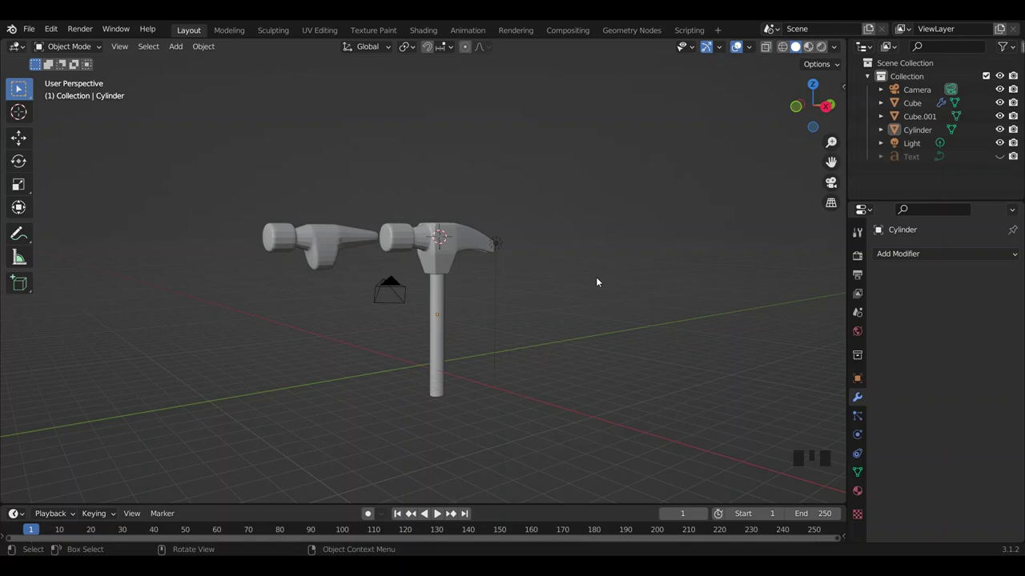
{"action": "left_click", "coordinate": [313, 259]}
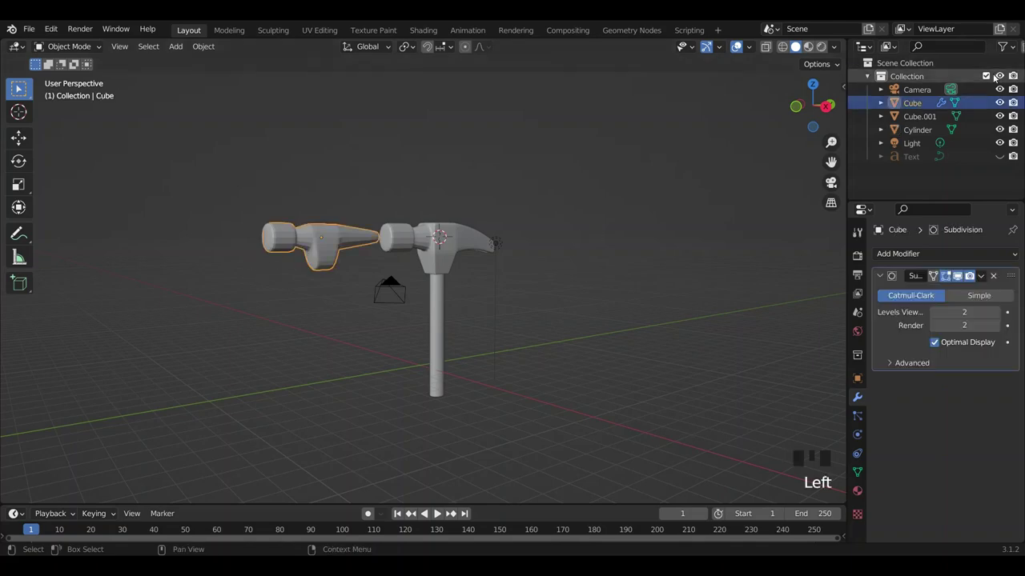
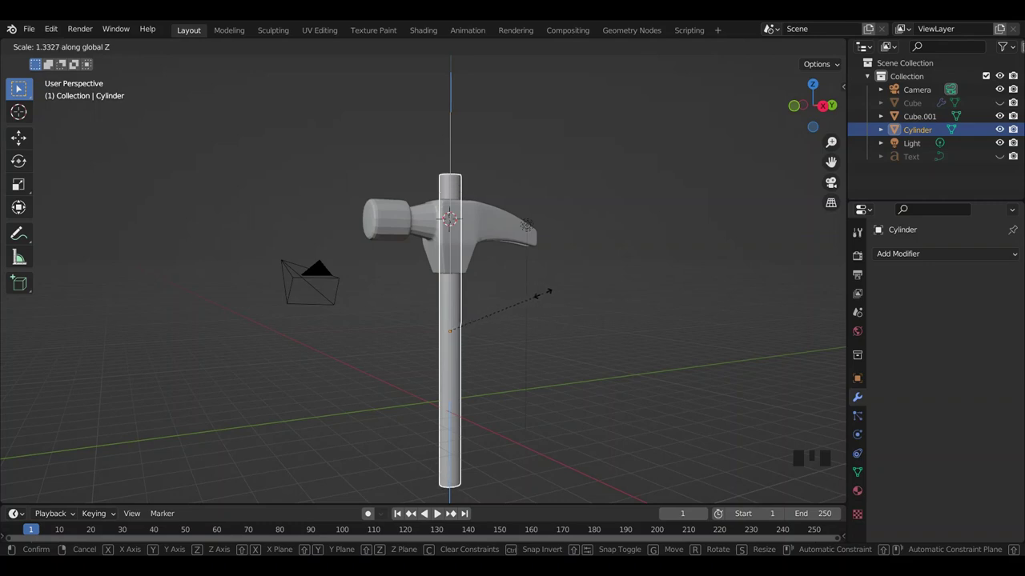
Hide the spare head and move the handle along its length into the remaining head.
{"action": "key", "text": "g"}
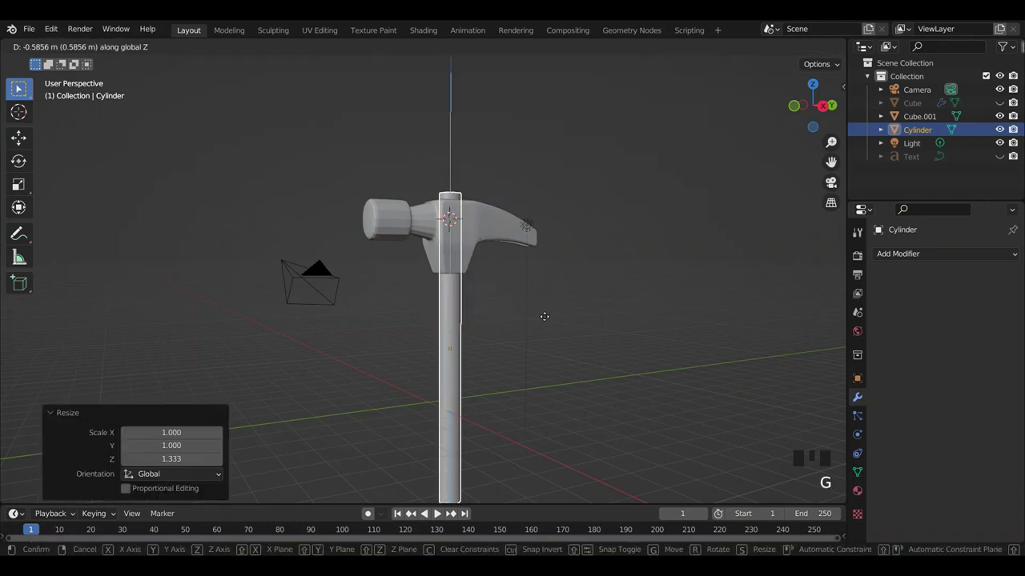
{"action": "scroll", "scroll_direction": "down", "scroll_amount": 3}
{"action": "left_click", "coordinate": [593, 326]}
{"action": "left_click", "coordinate": [447, 306]}
{"action": "left_click", "coordinate": [467, 250]}
{"action": "key", "text": "g"}
{"action": "left_click", "coordinate": [546, 230]}
{"action": "left_click_drag", "start_coordinate": [587, 210], "coordinate": [592, 204]}
{"action": "scroll", "scroll_direction": "up", "scroll_amount": 3}
{"action": "scroll", "scroll_direction": "down", "scroll_amount": 3}
{"action": "left_click_drag", "start_coordinate": [640, 157], "coordinate": [628, 224]}
{"action": "scroll", "scroll_direction": "up", "scroll_amount": 3}
Lengthen and raise the handle so its top pokes just above the hammer head.
{"action": "left_click", "coordinate": [449, 258]}
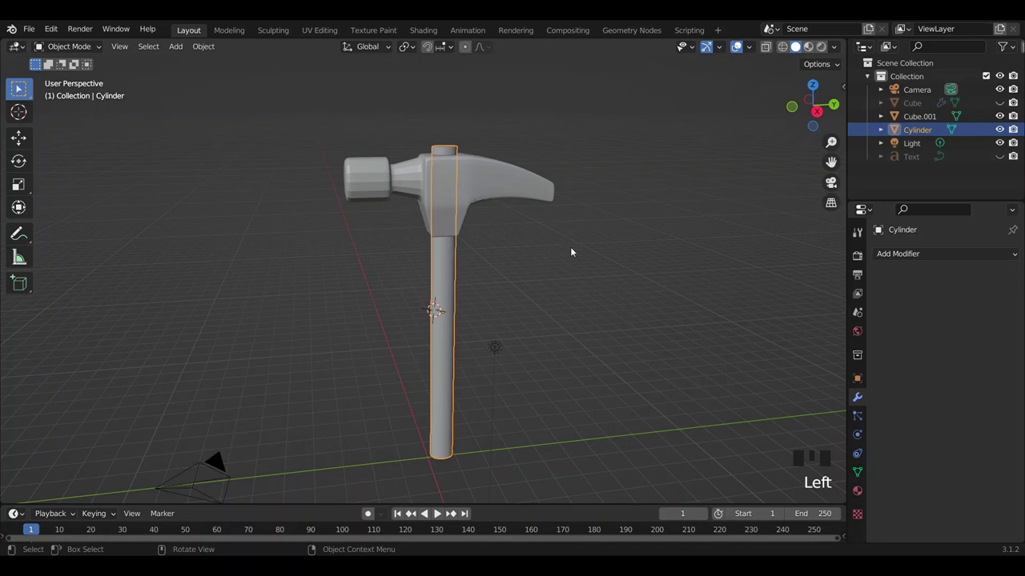
{"action": "left_click_drag", "start_coordinate": [573, 247], "coordinate": [539, 281]}
{"action": "key", "text": "g"}
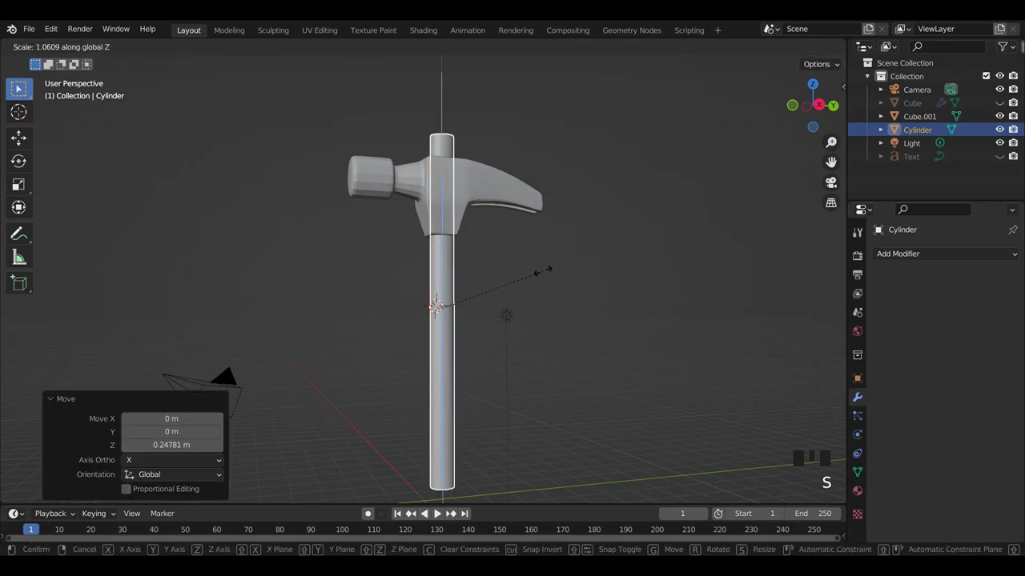
{"action": "scroll", "scroll_direction": "down", "scroll_amount": 3}
{"action": "left_click_drag", "start_coordinate": [549, 292], "coordinate": [561, 299]}
{"action": "left_click", "coordinate": [561, 300]}
{"action": "scroll", "scroll_direction": "up", "scroll_amount": 3}
{"action": "scroll", "scroll_direction": "down", "scroll_amount": 3}
{"action": "left_click", "coordinate": [443, 354]}
{"action": "left_click_drag", "start_coordinate": [540, 331], "coordinate": [903, 265]}
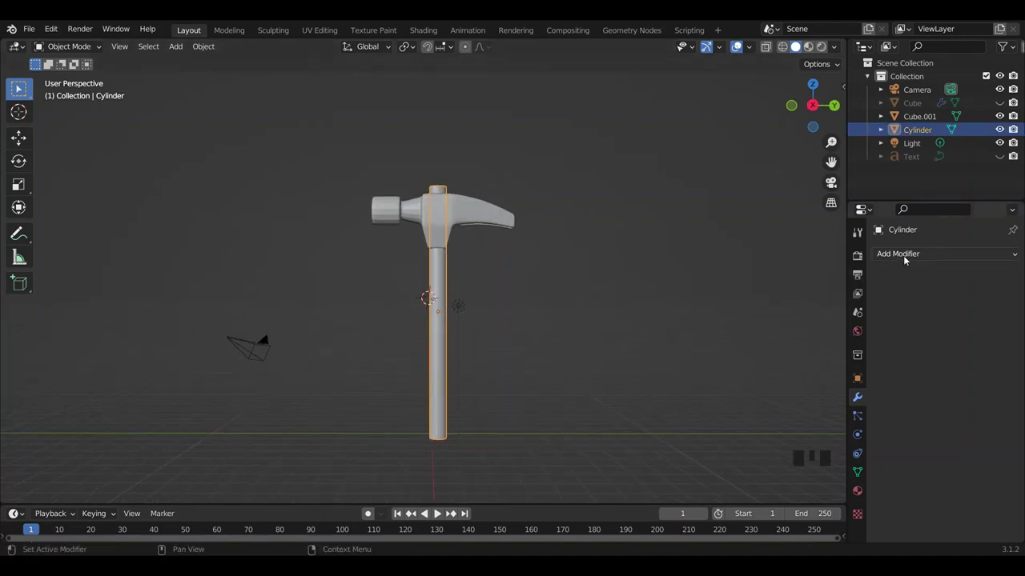
{"action": "scroll", "scroll_direction": "up", "scroll_amount": 3}
{"action": "middle_click", "coordinate": [643, 285]}
{"action": "left_click", "coordinate": [641, 288]}
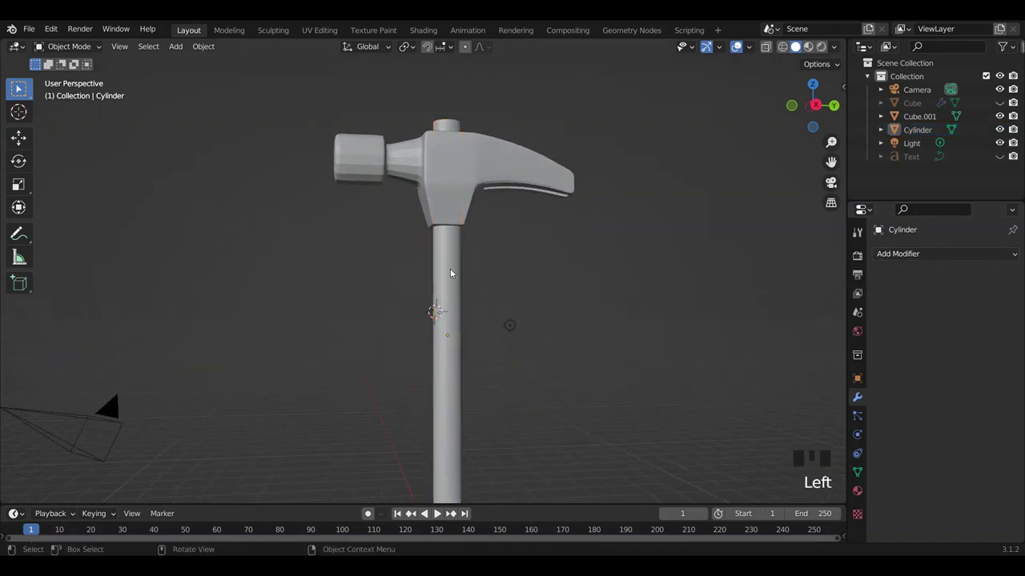
Add an edge loop near the handle's base in Edit Mode and scale it up so the base flares wider.
{"action": "left_click", "coordinate": [454, 260]}
{"action": "key", "text": "ctrl+r"}
{"action": "key", "text": "Tab"}
{"action": "key", "text": "ctrl+r"}
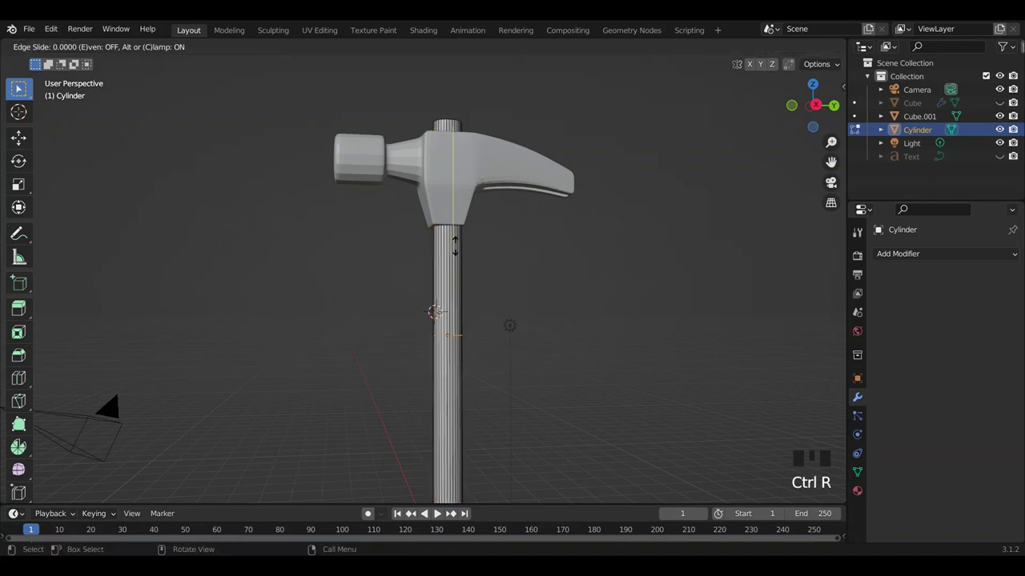
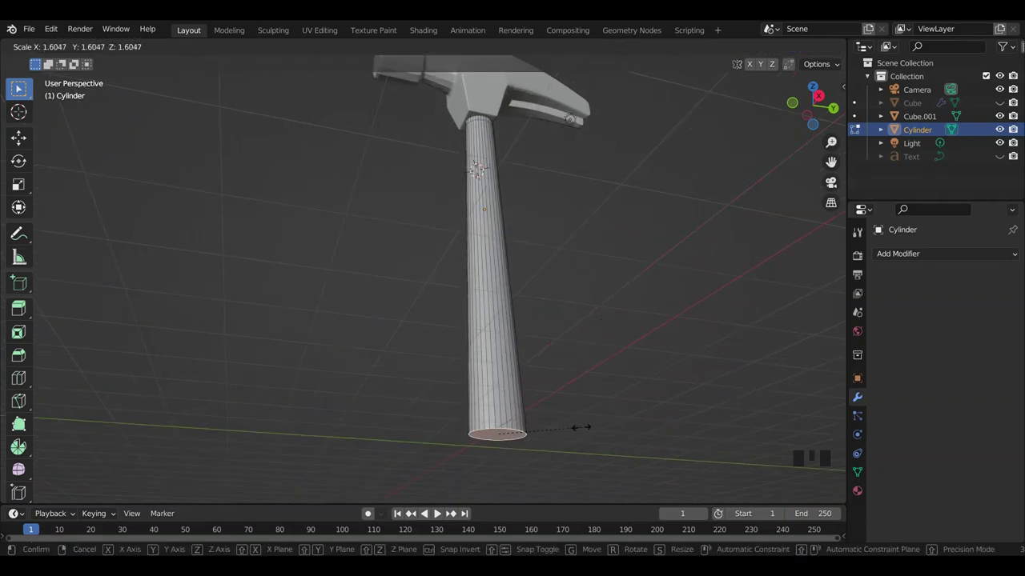
{"action": "key", "text": "Tab"}
{"action": "scroll", "scroll_direction": "down", "scroll_amount": 3}
{"action": "left_click_drag", "start_coordinate": [671, 246], "coordinate": [657, 278]}
{"action": "left_click", "coordinate": [656, 278]}
{"action": "left_click_drag", "start_coordinate": [659, 276], "coordinate": [622, 230]}
{"action": "scroll", "scroll_direction": "up", "scroll_amount": 3}
{"action": "left_click", "coordinate": [479, 192]}
Add an edge loop just below the head, shrink it to taper the handle, and leave Edit Mode.
{"action": "key", "text": "Tab"}
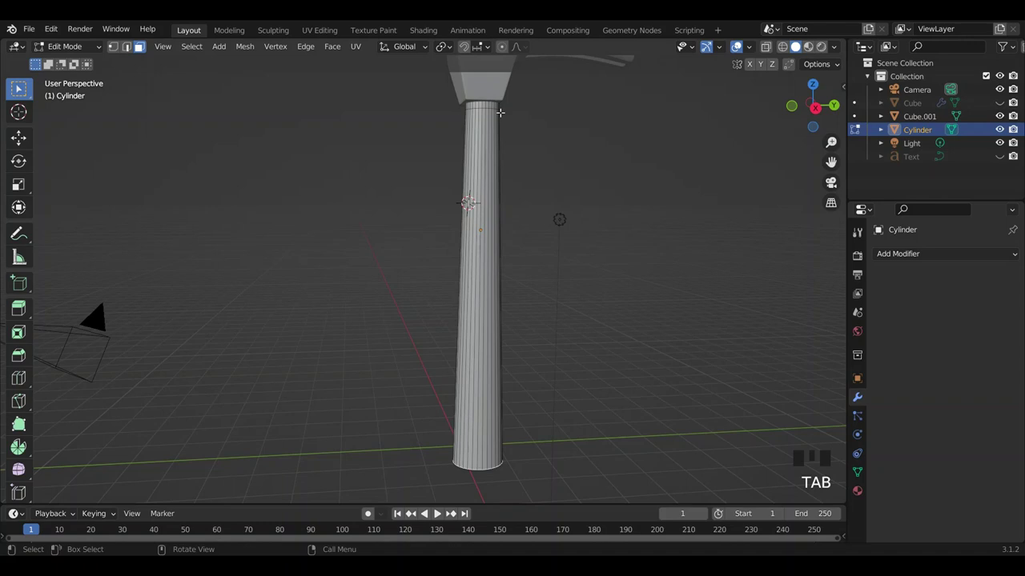
{"action": "key", "text": "ctrl+r"}
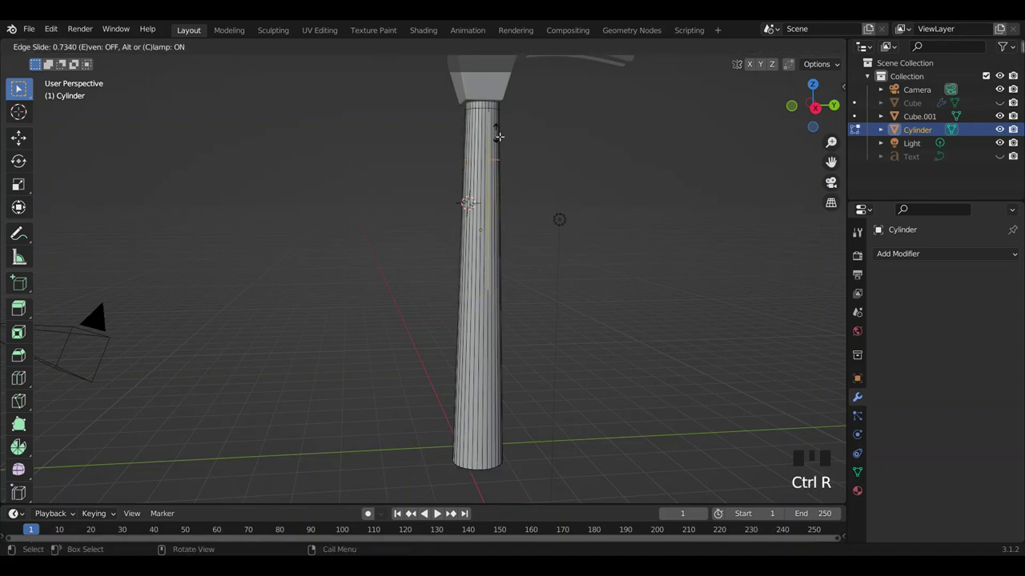
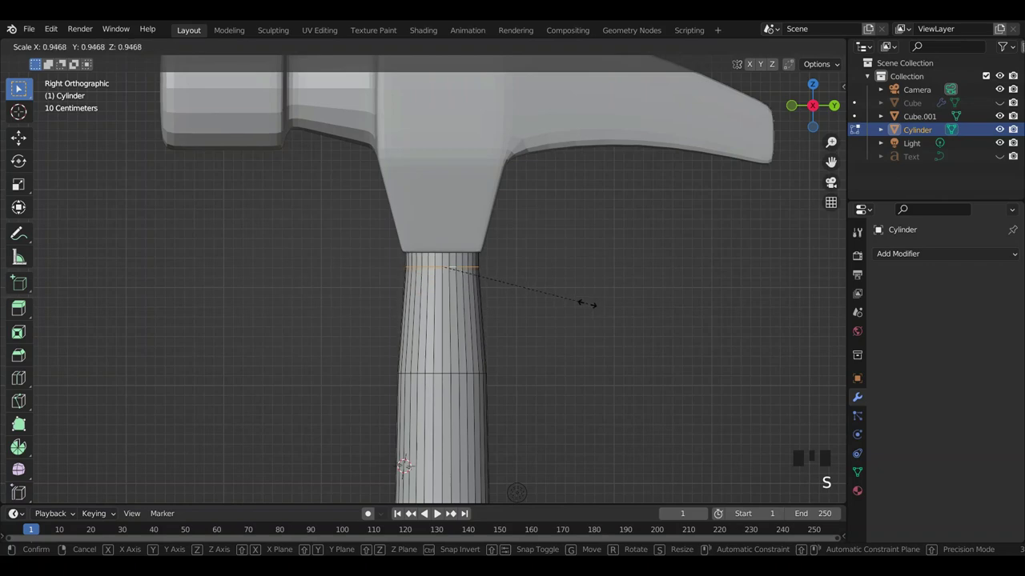
{"action": "scroll", "scroll_direction": "down", "scroll_amount": 3}
{"action": "key", "text": "Tab"}
{"action": "scroll", "scroll_direction": "down", "scroll_amount": 3}
{"action": "left_click", "coordinate": [656, 334]}
{"action": "scroll", "scroll_direction": "down", "scroll_amount": 3}
{"action": "left_click_drag", "start_coordinate": [654, 336], "coordinate": [686, 307]}
{"action": "scroll", "scroll_direction": "up", "scroll_amount": 3}
{"action": "left_click_drag", "start_coordinate": [647, 272], "coordinate": [617, 262]}
{"action": "scroll", "scroll_direction": "down", "scroll_amount": 3}
{"action": "left_click_drag", "start_coordinate": [567, 280], "coordinate": [551, 301]}
{"action": "left_click", "coordinate": [552, 301]}
{"action": "left_click_drag", "start_coordinate": [448, 300], "coordinate": [459, 299]}
{"action": "left_click", "coordinate": [966, 248]}
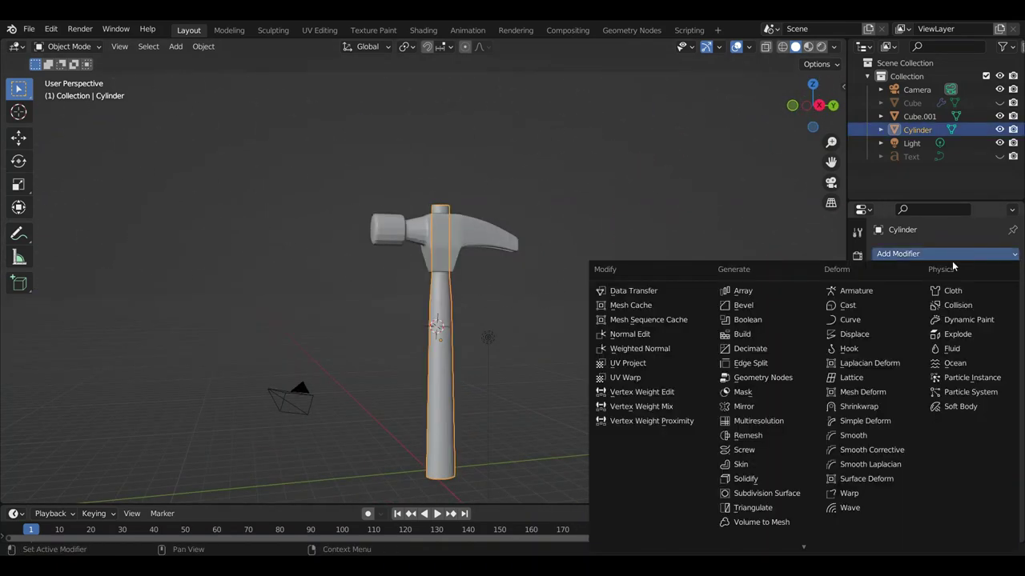
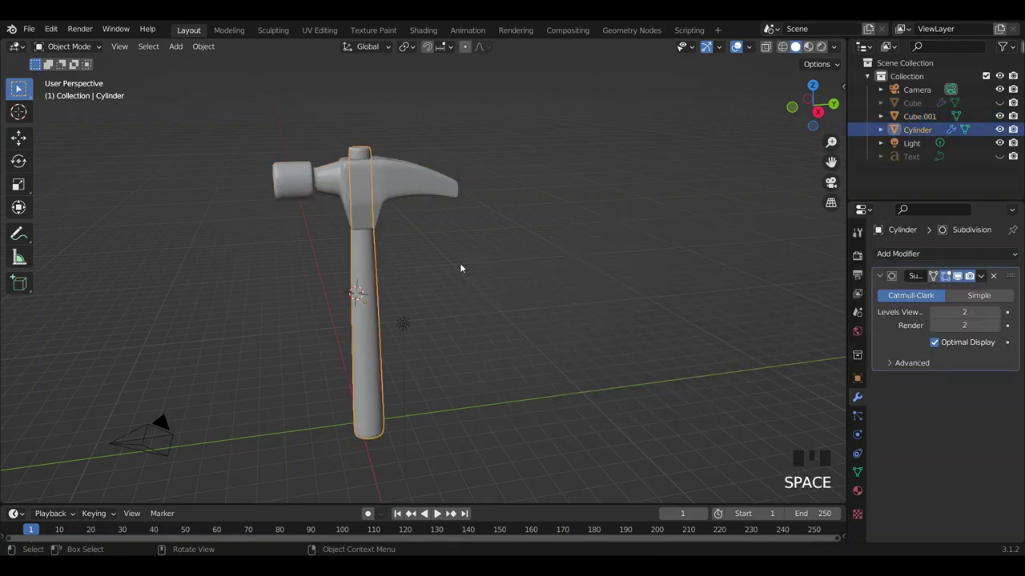
Inspect the subdivision-smoothed handle from several angles and show its Material Properties.
{"action": "left_click", "coordinate": [524, 262]}
{"action": "left_click_drag", "start_coordinate": [539, 263], "coordinate": [321, 273]}
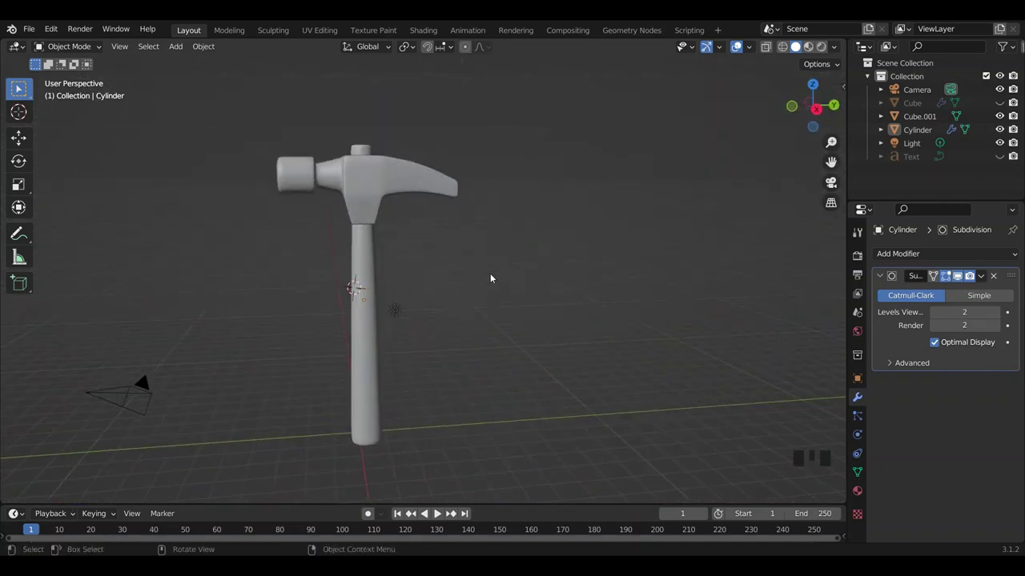
{"action": "left_click_drag", "start_coordinate": [502, 262], "coordinate": [651, 246]}
{"action": "left_click", "coordinate": [651, 246]}
{"action": "left_click_drag", "start_coordinate": [628, 193], "coordinate": [628, 192]}
{"action": "scroll", "scroll_direction": "down", "scroll_amount": 3}
{"action": "left_click_drag", "start_coordinate": [625, 188], "coordinate": [634, 193]}
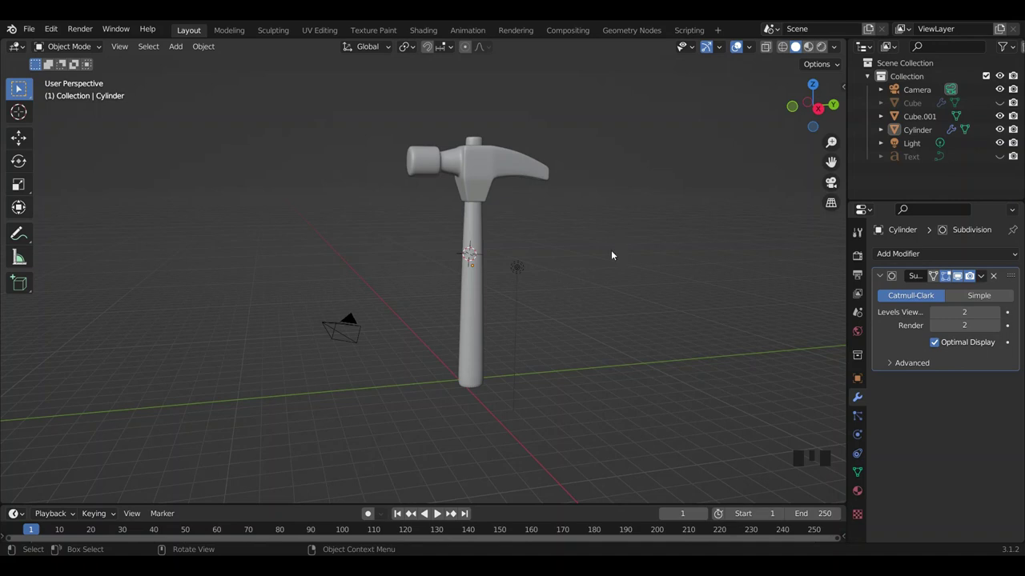
{"action": "left_click", "coordinate": [865, 493]}
Switch the viewport to material shading to preview the metal head and wood handle, then select the handle.
{"action": "left_click", "coordinate": [710, 221]}
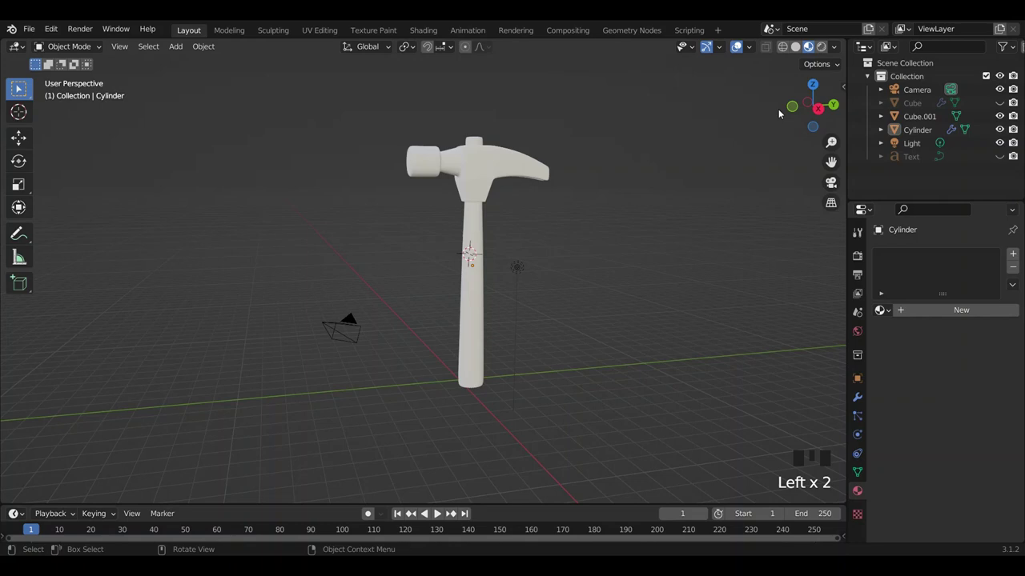
{"action": "left_click_drag", "start_coordinate": [840, 49], "coordinate": [673, 116]}
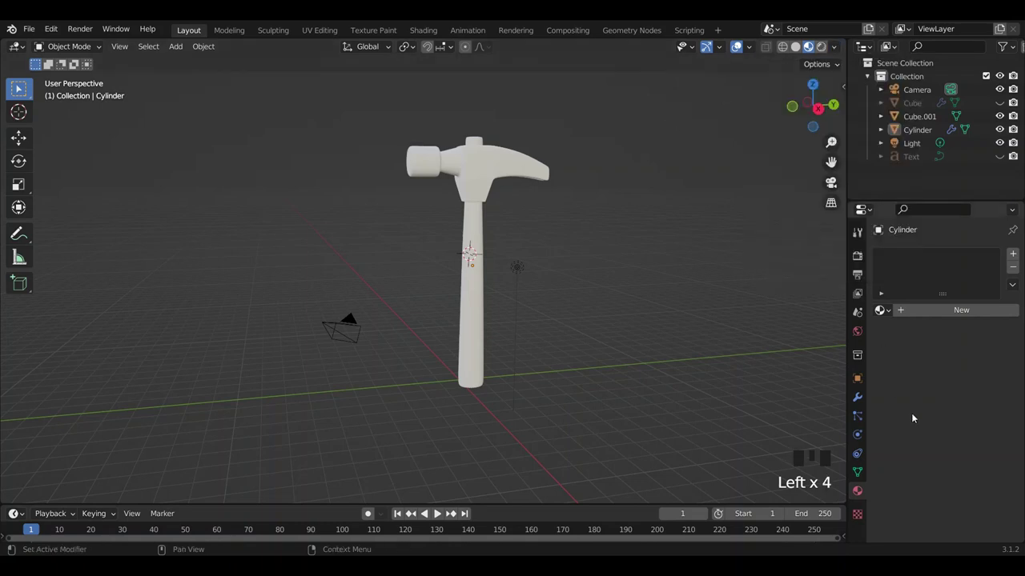
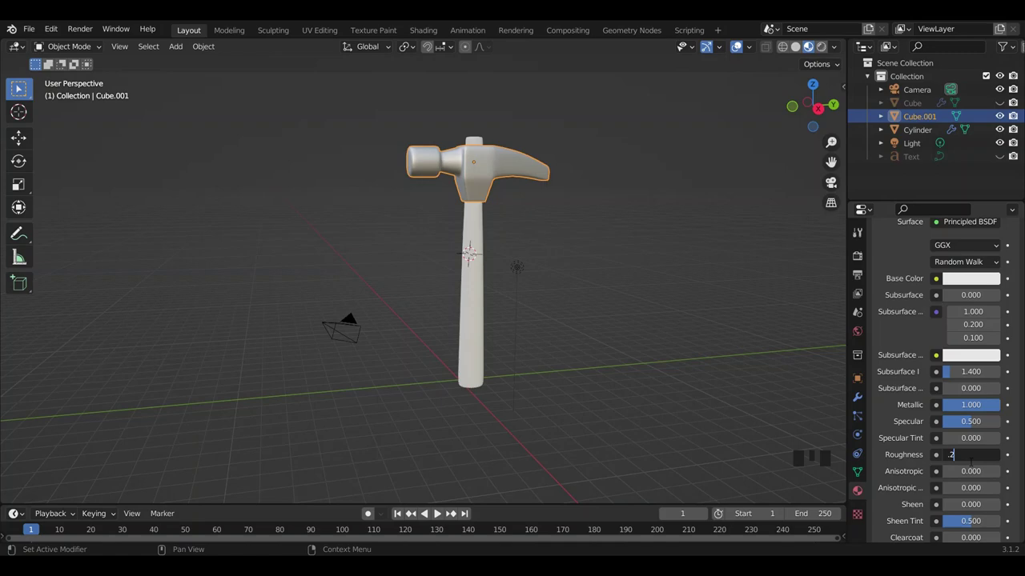
{"action": "left_click", "coordinate": [658, 240]}
{"action": "left_click_drag", "start_coordinate": [664, 242], "coordinate": [470, 328]}
{"action": "left_click", "coordinate": [470, 328]}
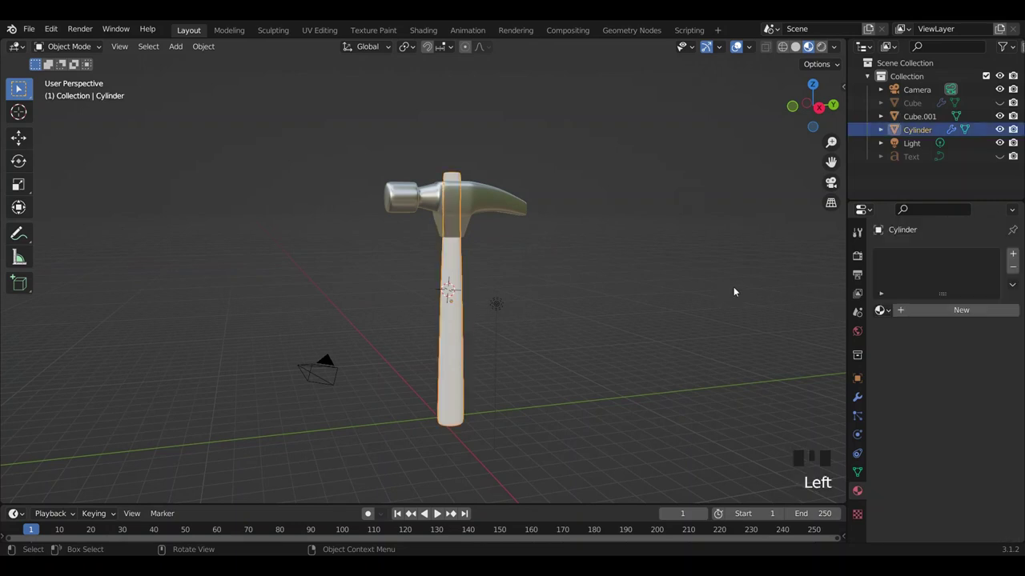
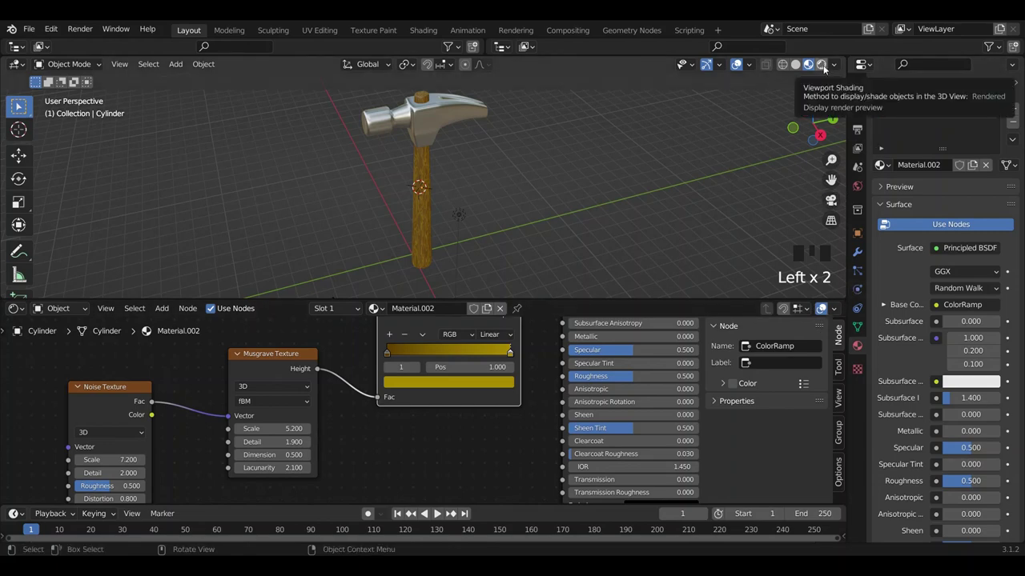
Give the world an Environment Texture with the outdoor HDRI image and add a new mesh plane.
{"action": "left_click", "coordinate": [829, 72]}
{"action": "left_click_drag", "start_coordinate": [664, 149], "coordinate": [845, 184]}
{"action": "left_click", "coordinate": [845, 183]}
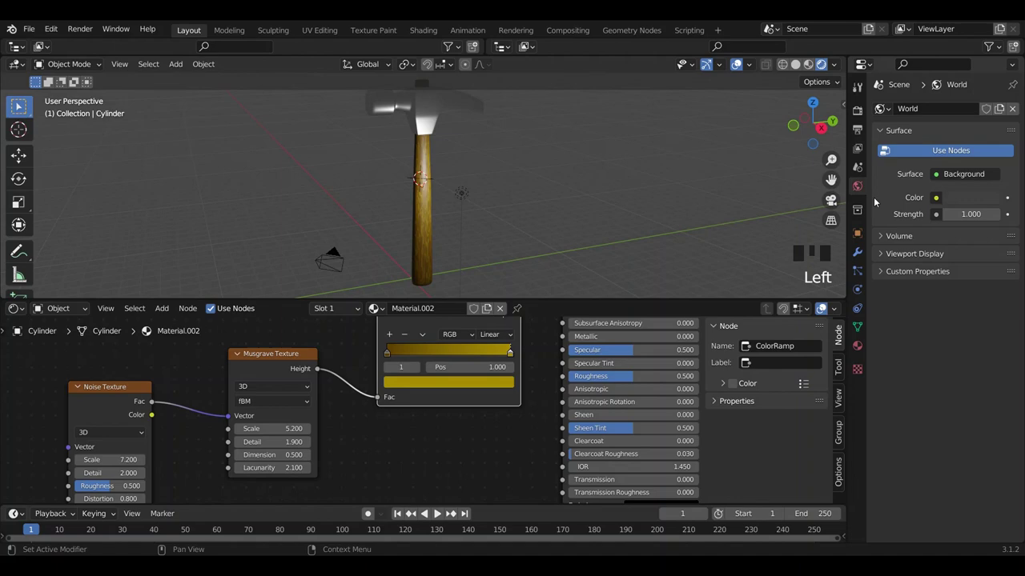
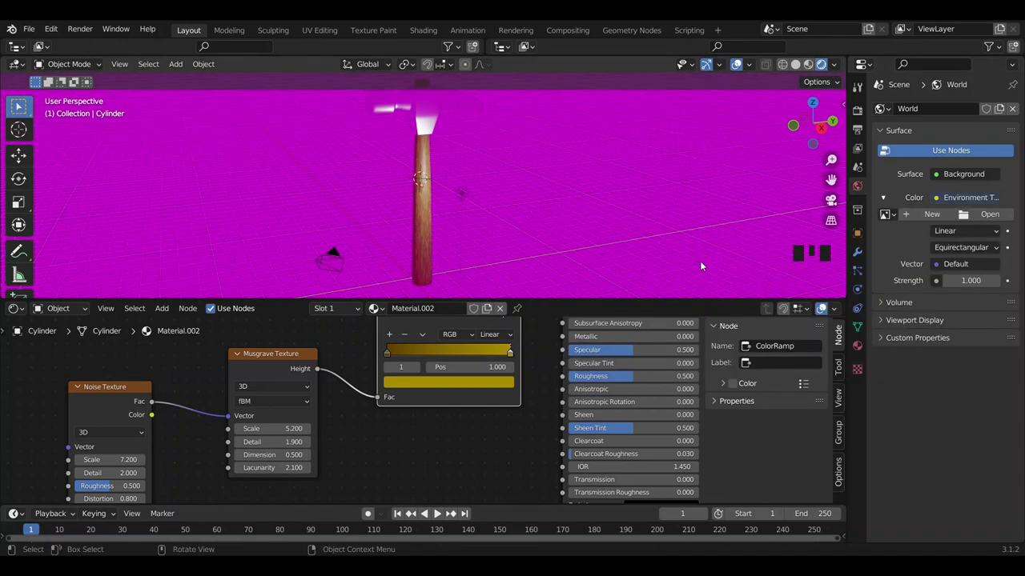
{"action": "left_click_drag", "start_coordinate": [967, 225], "coordinate": [639, 170]}
{"action": "scroll", "scroll_direction": "down", "scroll_amount": 3}
{"action": "left_click_drag", "start_coordinate": [567, 146], "coordinate": [606, 207]}
{"action": "key", "text": "shift+a"}
{"action": "key", "text": "s"}
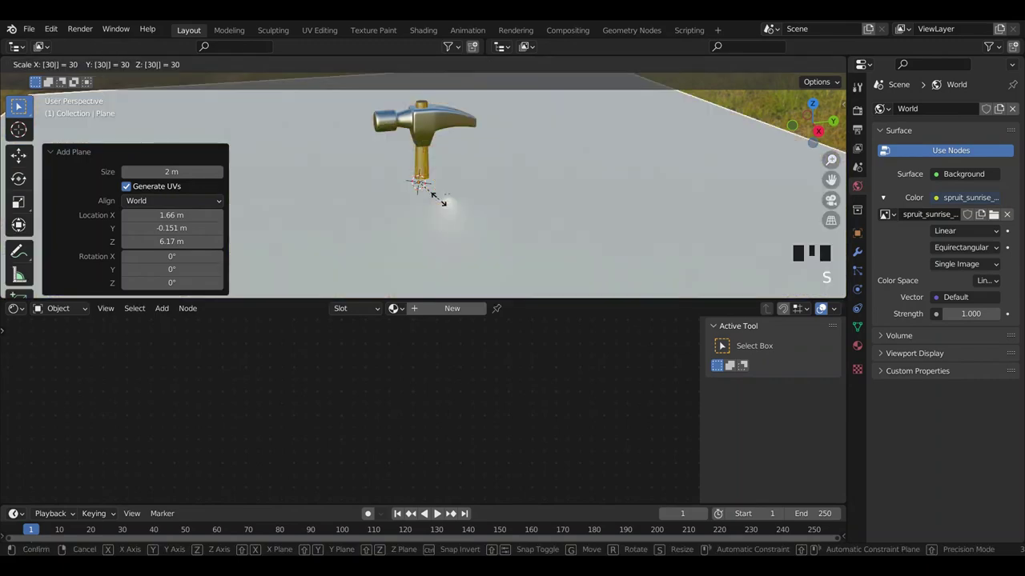
Scale the plane up 30 times and move it down along Z beneath the hammer as a floor.
{"action": "scroll", "scroll_direction": "down", "scroll_amount": 3}
{"action": "key", "text": "g"}
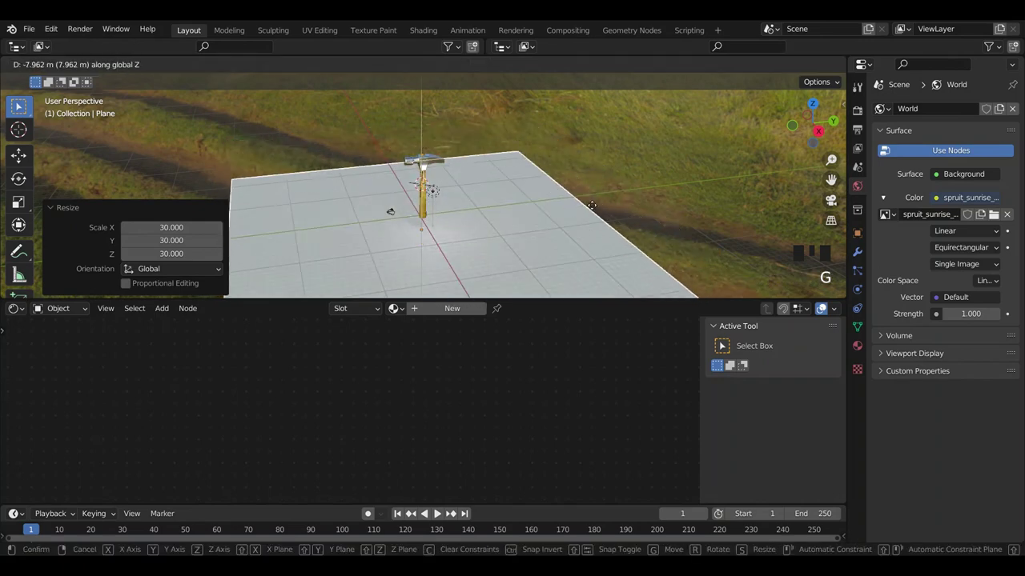
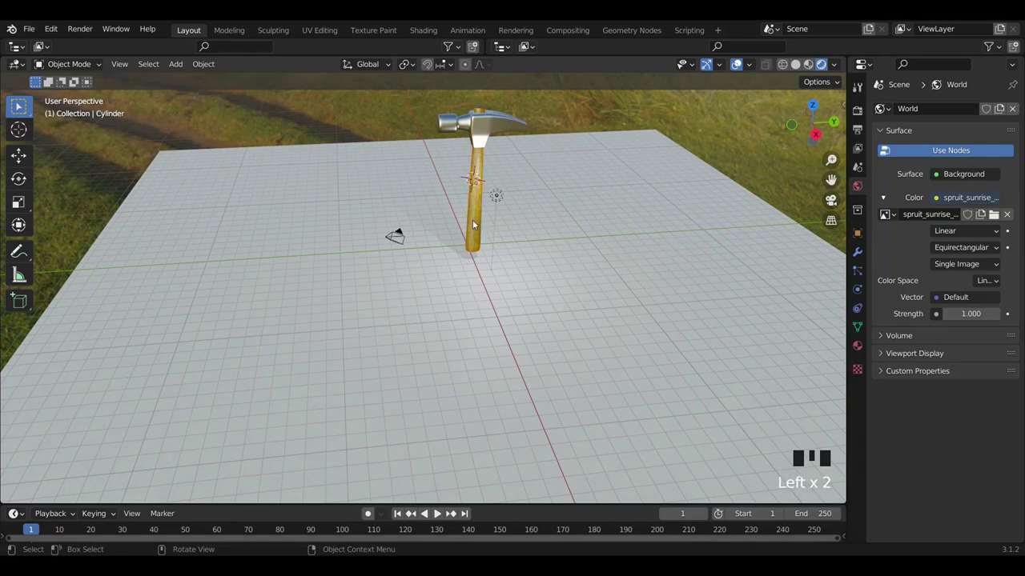
Select the hammer head and handle together and parent them so they move as one.
{"action": "left_click", "coordinate": [496, 122]}
{"action": "key", "text": "g"}
{"action": "left_click", "coordinate": [711, 310]}
{"action": "key", "text": "g"}
{"action": "scroll", "scroll_direction": "down", "scroll_amount": 3}
{"action": "scroll", "scroll_direction": "down", "scroll_amount": 3}
{"action": "left_click", "coordinate": [476, 138]}
{"action": "left_click", "coordinate": [497, 188]}
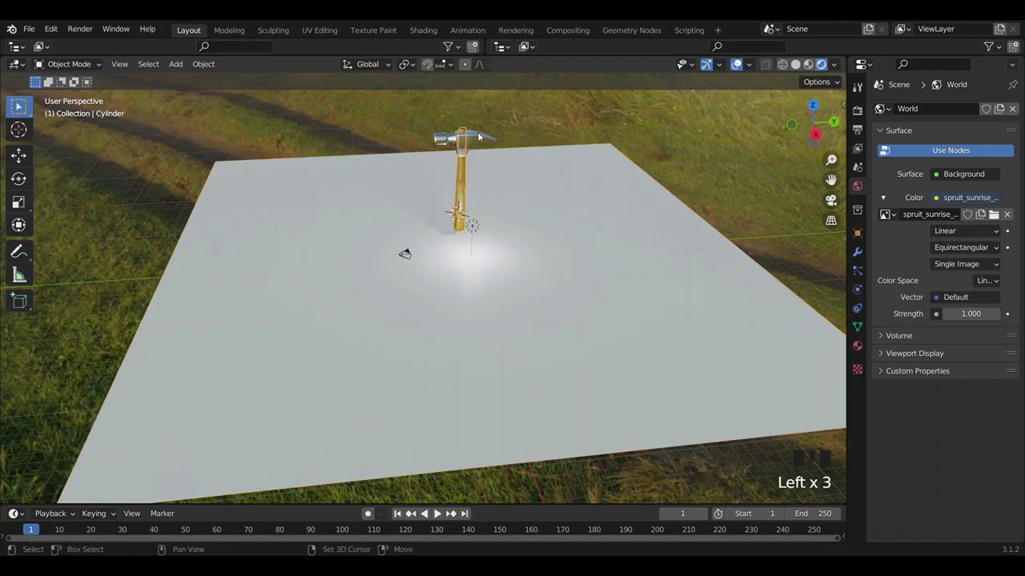
{"action": "left_click", "coordinate": [483, 133]}
{"action": "key", "text": "ctrl+p"}
{"action": "left_click", "coordinate": [524, 172]}
{"action": "left_click", "coordinate": [475, 143]}
Tip the hammer over about -90 degrees on Y and lower it along Z to lie flat on the floor plane.
{"action": "key", "text": "g"}
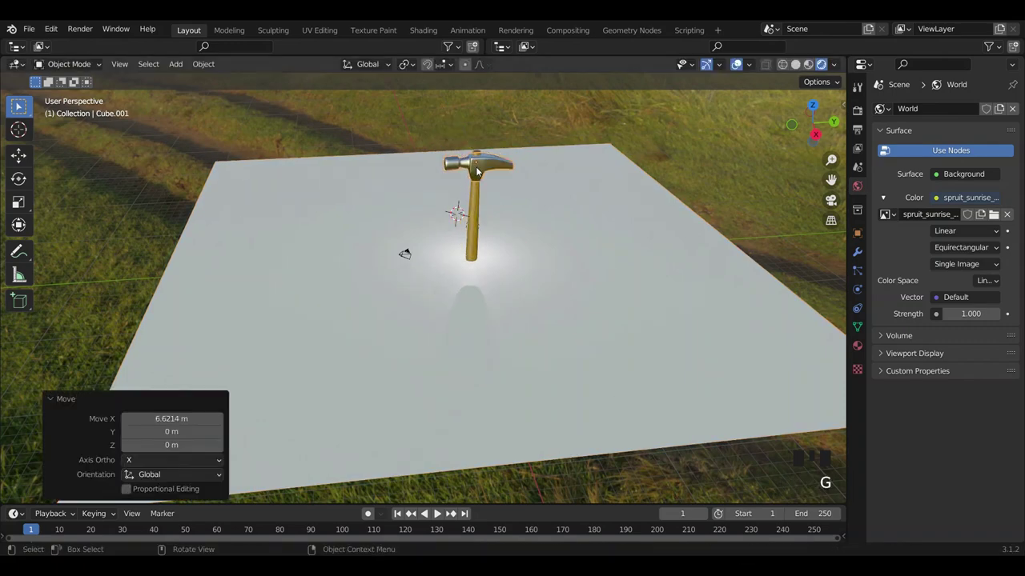
{"action": "left_click_drag", "start_coordinate": [580, 182], "coordinate": [471, 214]}
{"action": "left_click", "coordinate": [471, 214]}
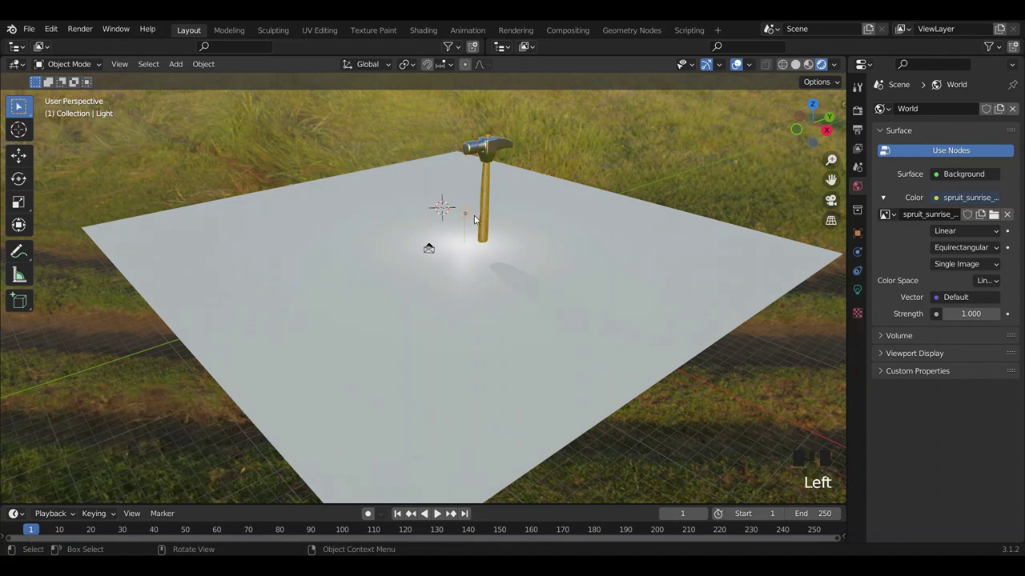
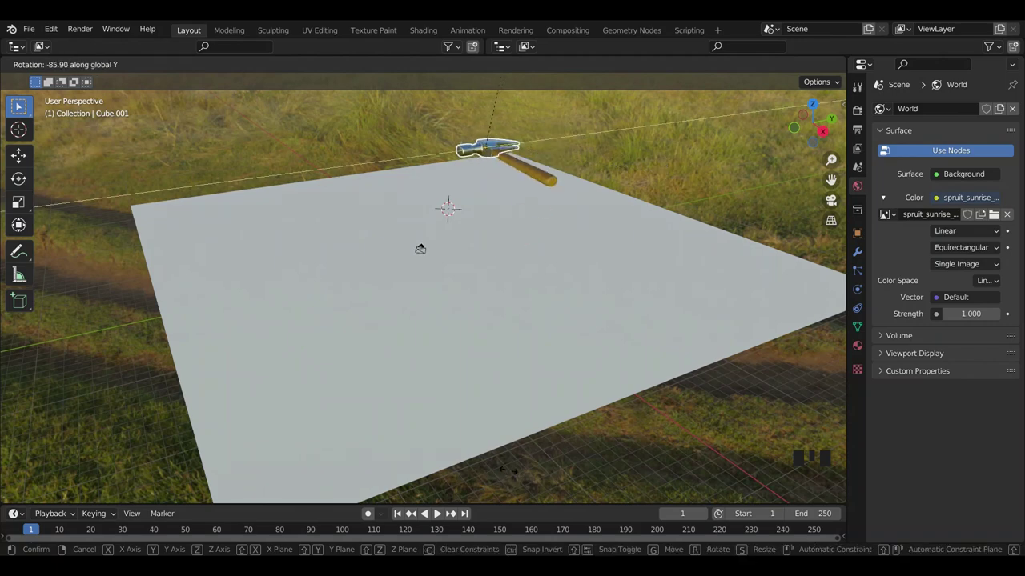
{"action": "key", "text": "g"}
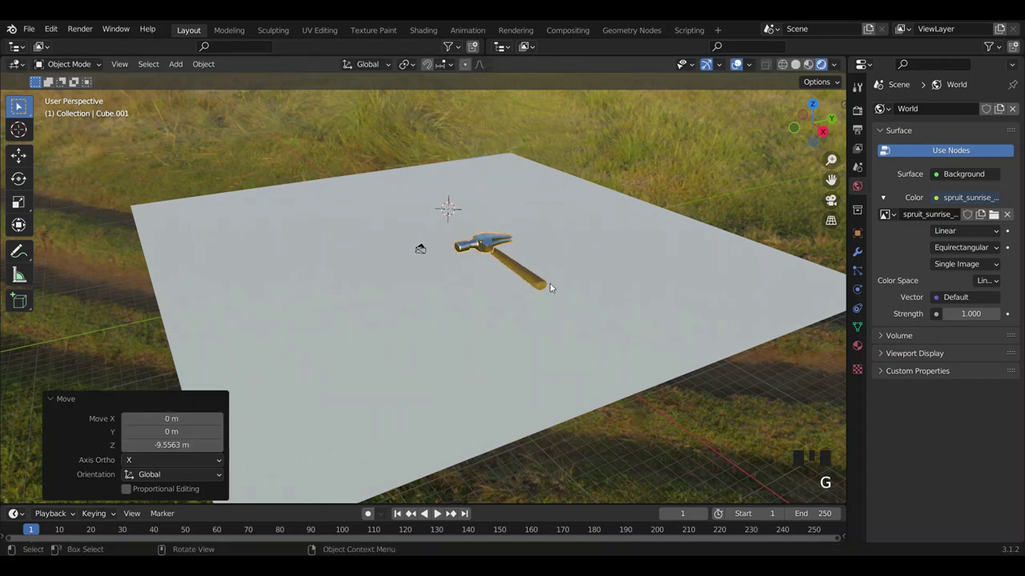
Switch the viewport to Rendered Cycles shading, check the view focal length, and enter camera view.
{"action": "scroll", "scroll_direction": "up", "scroll_amount": 3}
{"action": "left_click", "coordinate": [583, 269]}
{"action": "left_click_drag", "start_coordinate": [590, 260], "coordinate": [944, 165]}
{"action": "left_click_drag", "start_coordinate": [945, 165], "coordinate": [630, 321]}
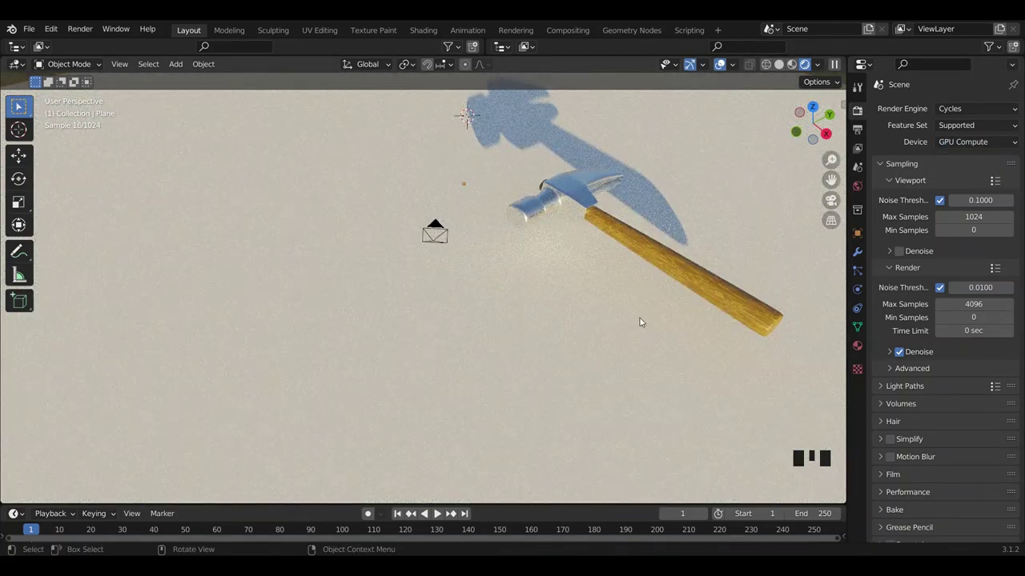
{"action": "key", "text": "n"}
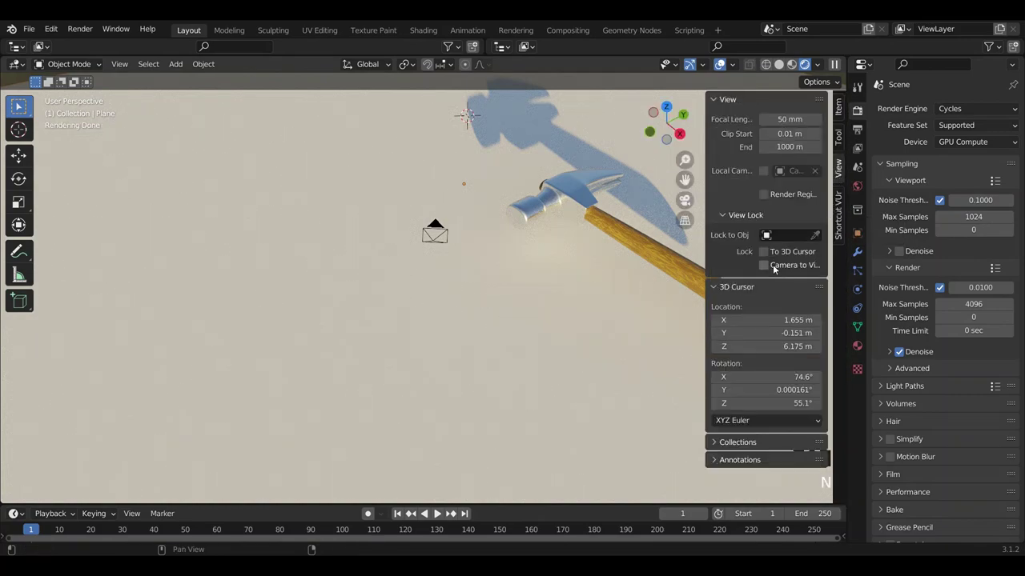
{"action": "left_click", "coordinate": [771, 268]}
{"action": "key", "text": "n"}
{"action": "left_click", "coordinate": [841, 200]}
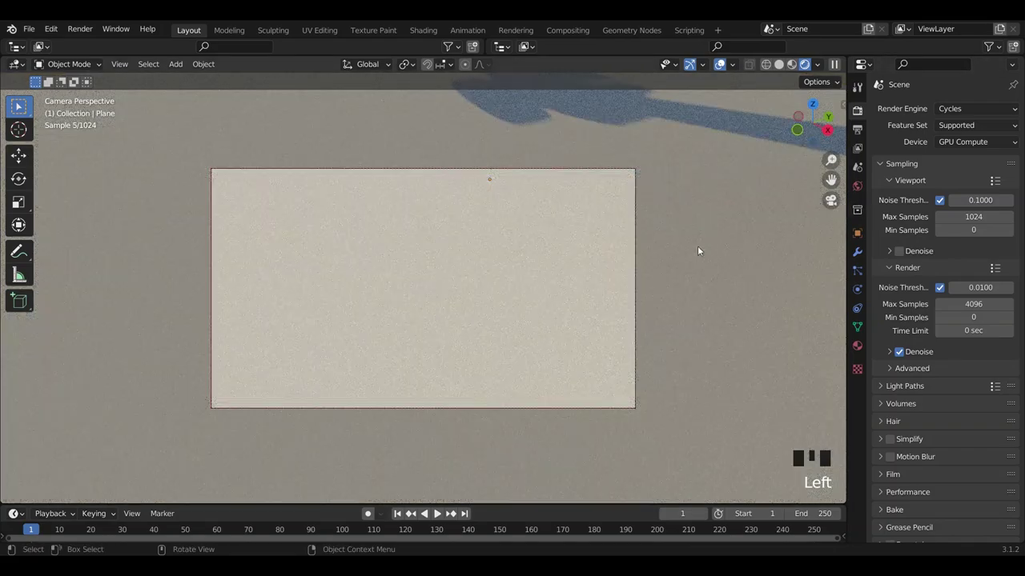
Adjust the camera so it frames the hammer lying diagonally on the floor with its shadow.
{"action": "left_click_drag", "start_coordinate": [713, 223], "coordinate": [491, 255]}
{"action": "scroll", "scroll_direction": "down", "scroll_amount": 3}
{"action": "left_click_drag", "start_coordinate": [733, 258], "coordinate": [616, 230]}
{"action": "scroll", "scroll_direction": "down", "scroll_amount": 3}
{"action": "scroll", "scroll_direction": "up", "scroll_amount": 3}
{"action": "left_click_drag", "start_coordinate": [691, 246], "coordinate": [725, 236]}
{"action": "scroll", "scroll_direction": "down", "scroll_amount": 3}
{"action": "left_click_drag", "start_coordinate": [728, 234], "coordinate": [757, 269]}
{"action": "left_click", "coordinate": [757, 269]}
{"action": "left_click", "coordinate": [862, 346]}
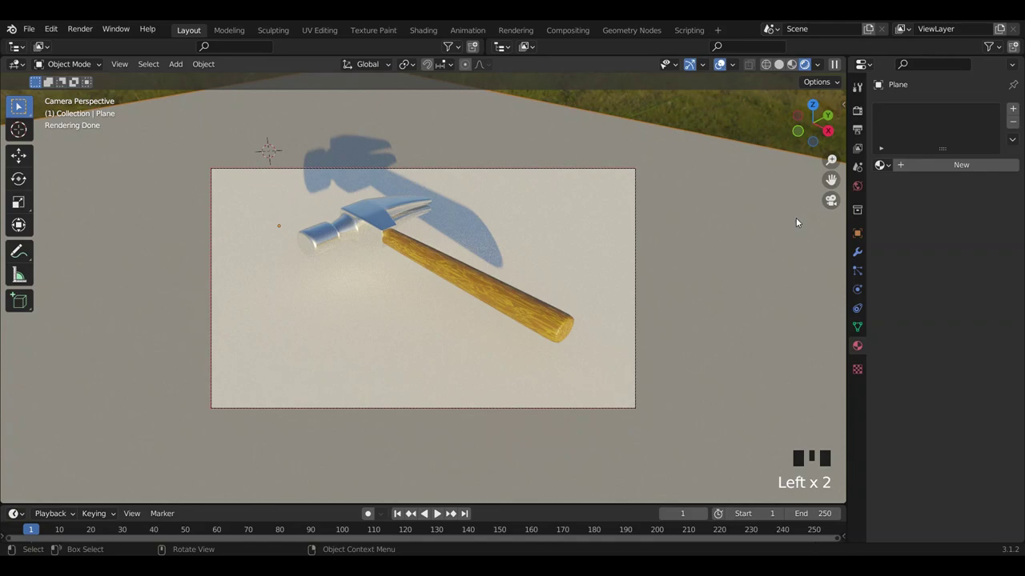
Select the floor plane and lighten its sandy beige material in Material Properties.
{"action": "key", "text": "n"}
{"action": "left_click", "coordinate": [766, 267]}
{"action": "key", "text": "n"}
{"action": "middle_click", "coordinate": [734, 245]}
{"action": "scroll", "scroll_direction": "down", "scroll_amount": 3}
{"action": "left_click", "coordinate": [729, 166]}
{"action": "left_click", "coordinate": [637, 232]}
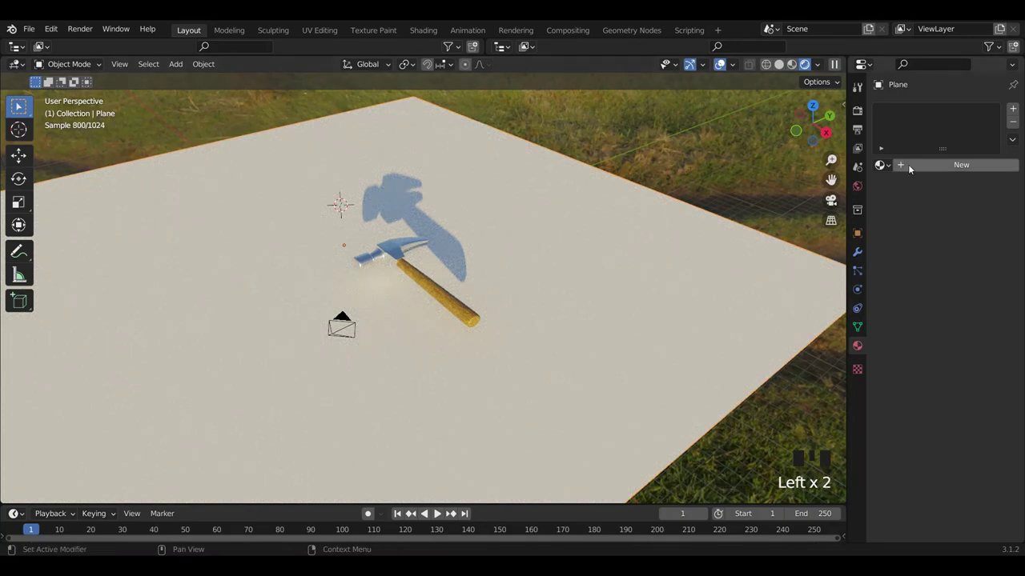
{"action": "left_click_drag", "start_coordinate": [923, 167], "coordinate": [954, 265]}
{"action": "scroll", "scroll_direction": "down", "scroll_amount": 3}
{"action": "left_click", "coordinate": [978, 218]}
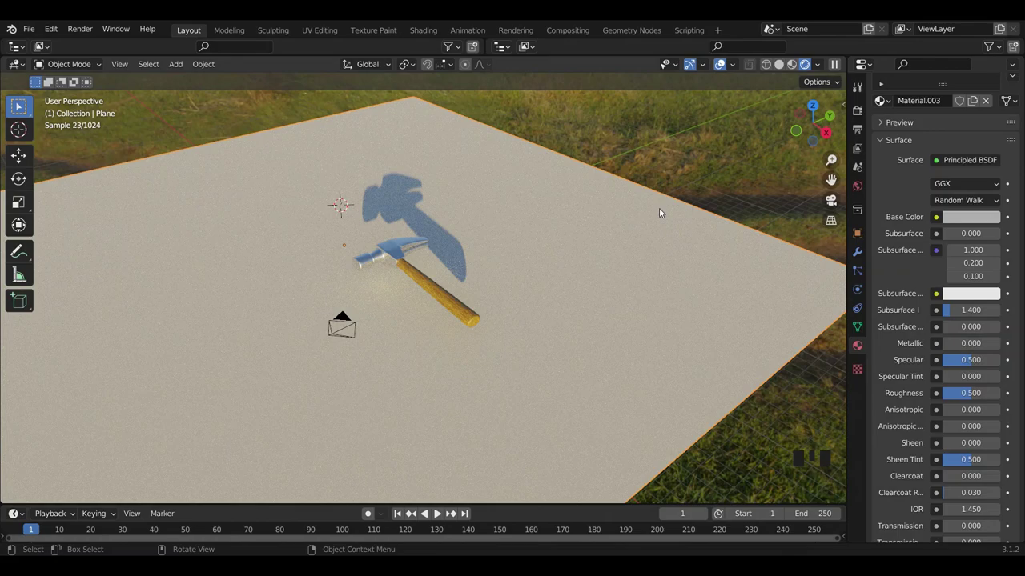
{"action": "left_click_drag", "start_coordinate": [663, 209], "coordinate": [625, 183]}
{"action": "scroll", "scroll_direction": "up", "scroll_amount": 3}
Check the lighter floor through the camera in the rendered preview.
{"action": "left_click", "coordinate": [840, 199]}
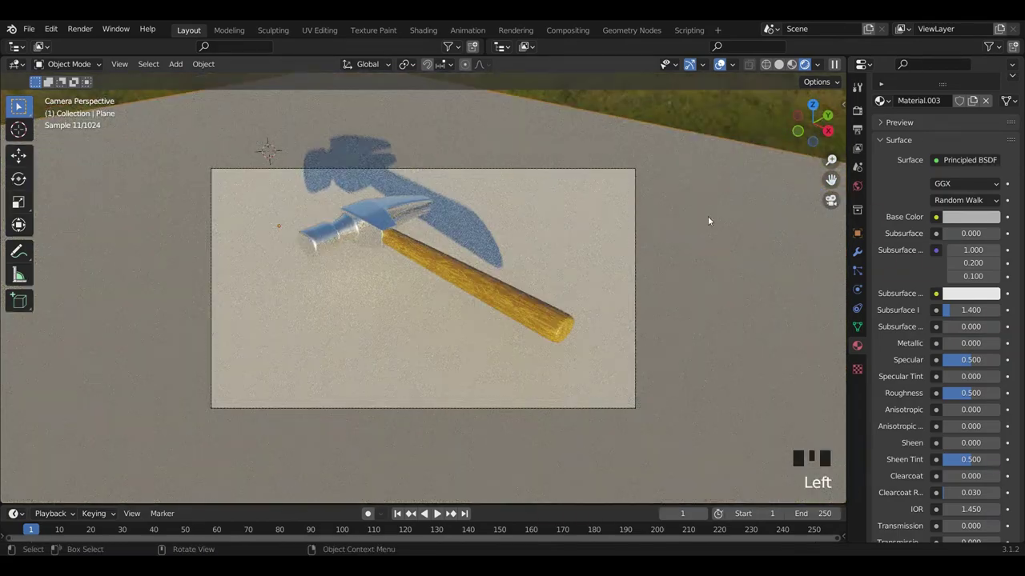
{"action": "left_click", "coordinate": [718, 228]}
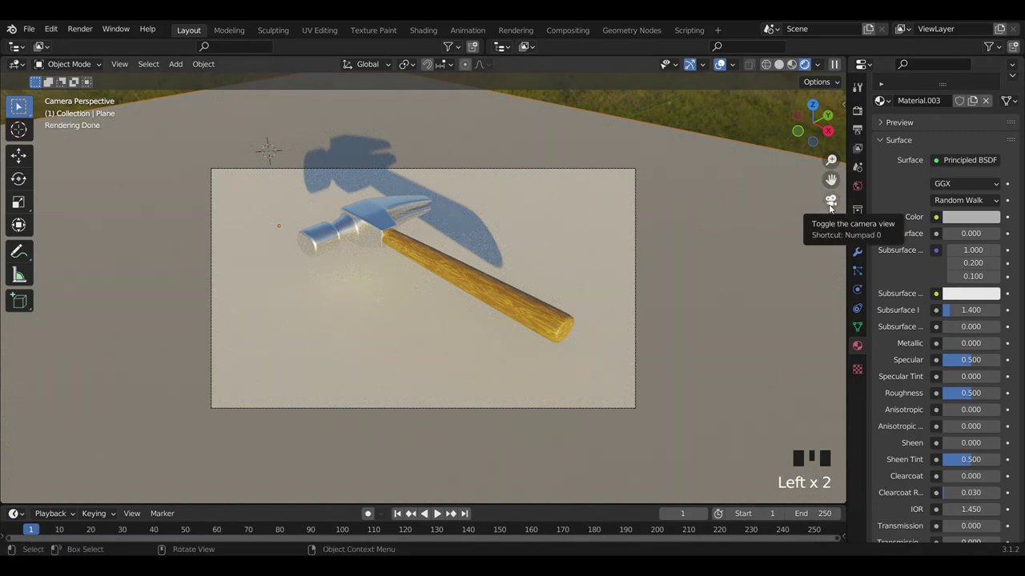
{"action": "left_click", "coordinate": [835, 205]}
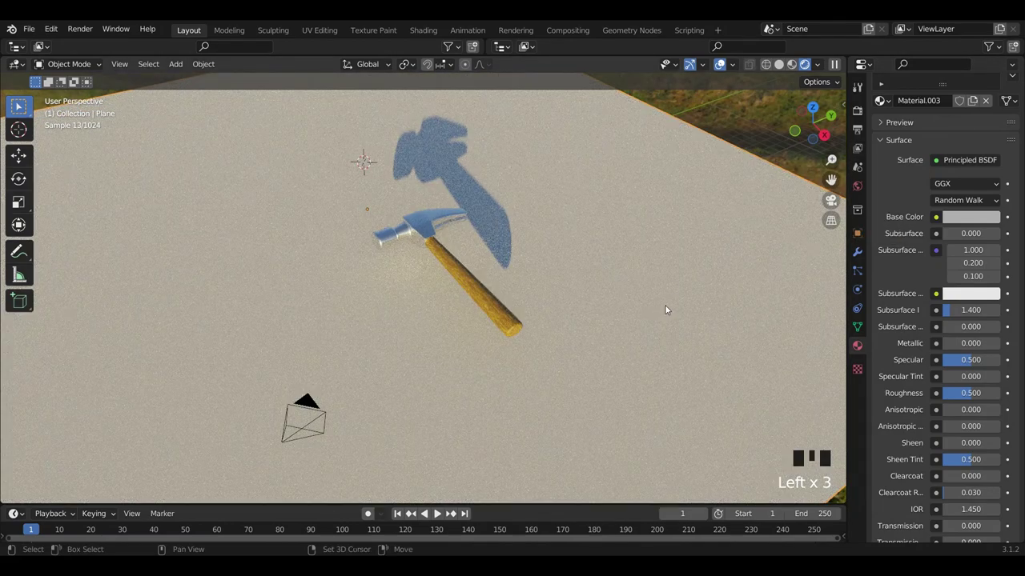
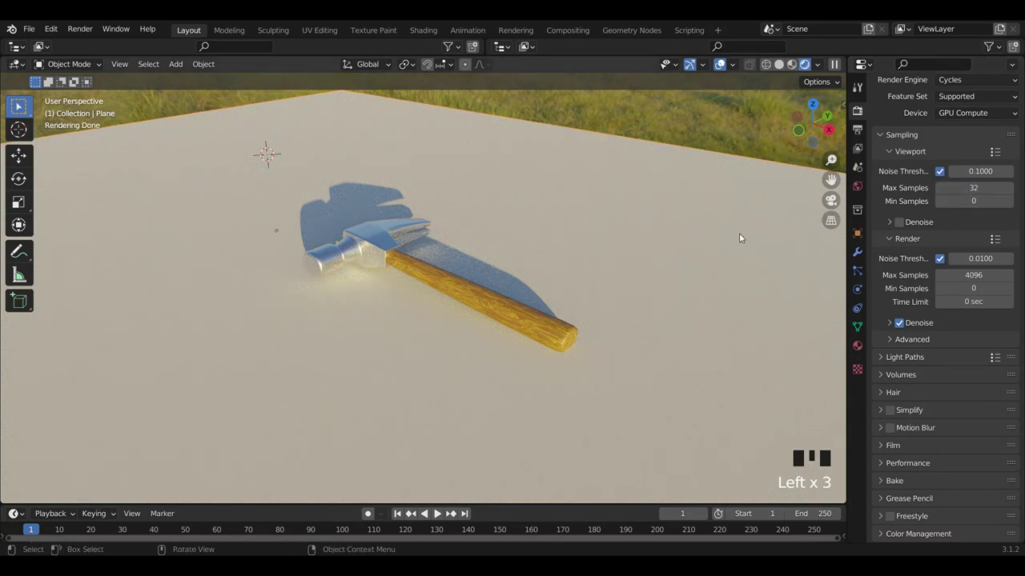
Return to the camera view and bring up the Add menu for a new object.
{"action": "left_click", "coordinate": [738, 260]}
{"action": "left_click", "coordinate": [834, 203]}
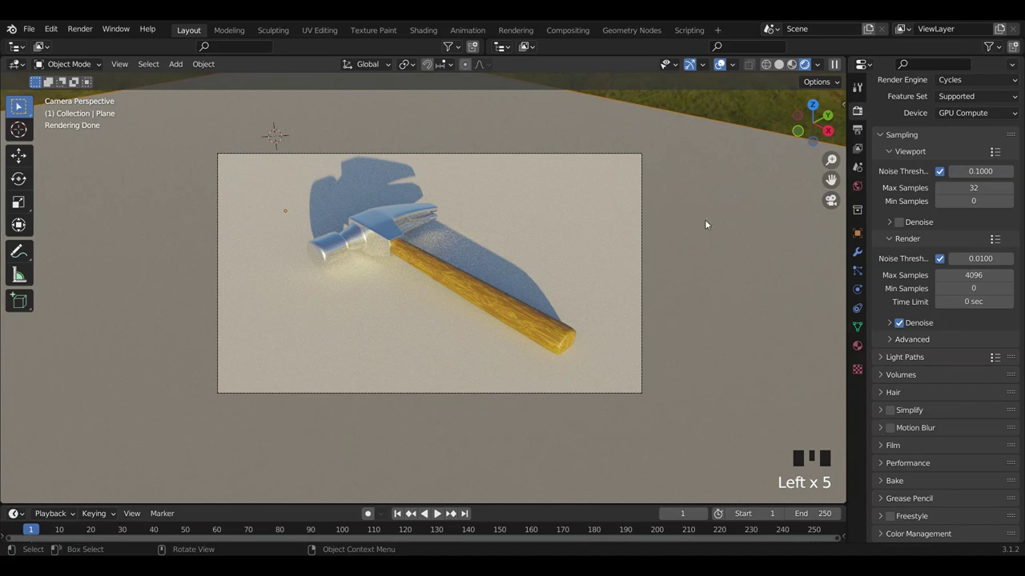
{"action": "left_click_drag", "start_coordinate": [696, 220], "coordinate": [752, 224]}
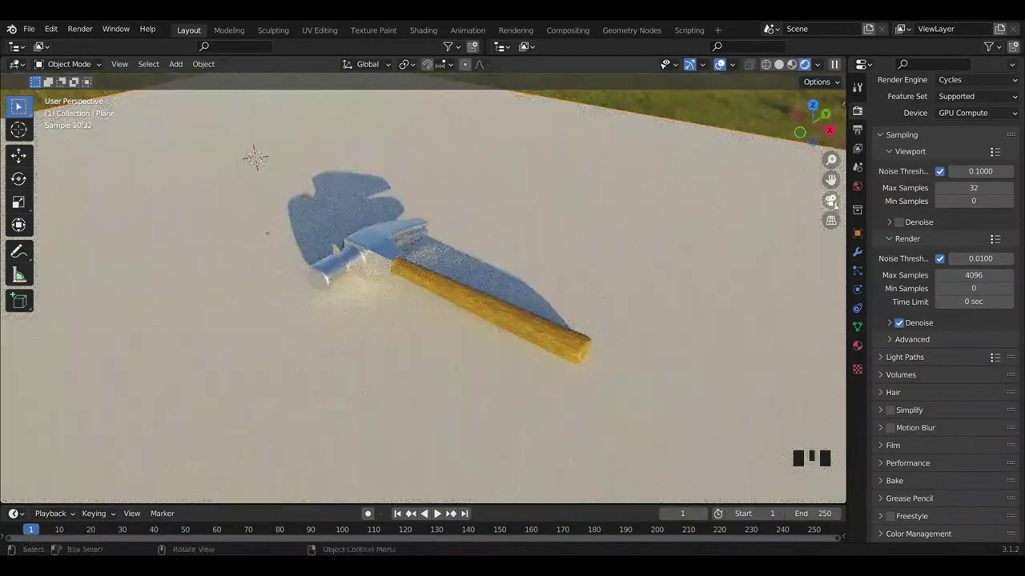
{"action": "left_click", "coordinate": [838, 206]}
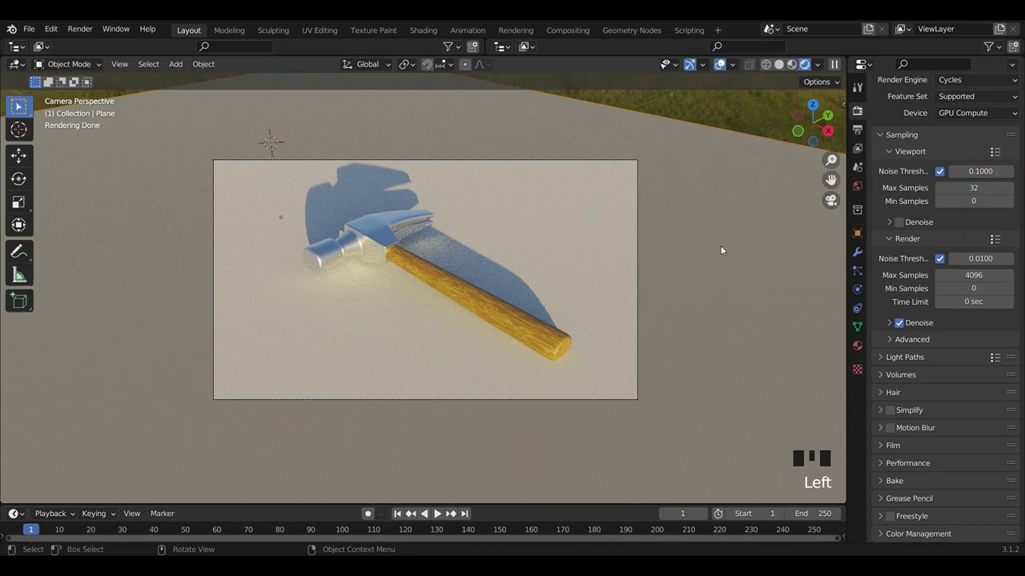
{"action": "left_click", "coordinate": [726, 249]}
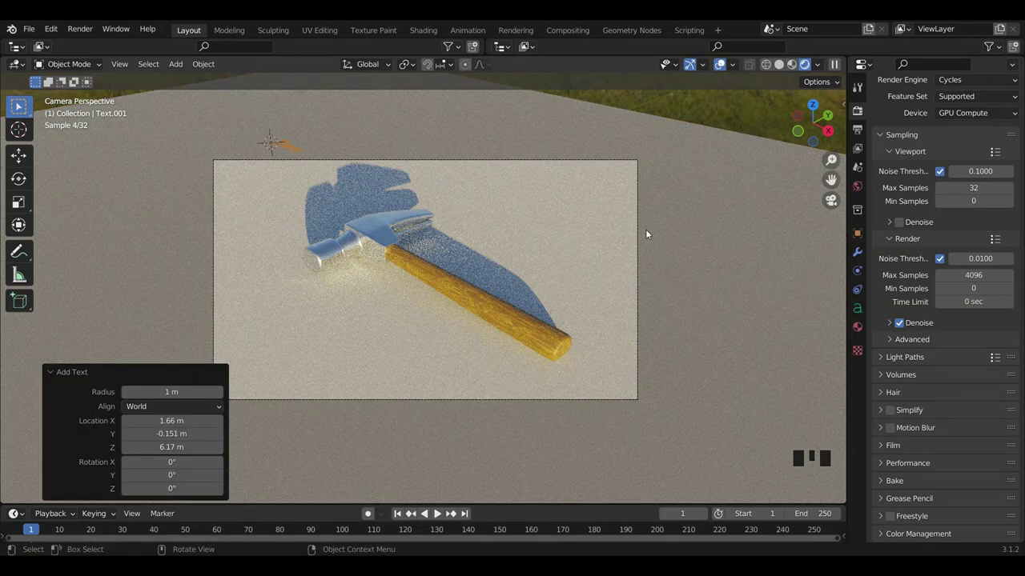
Move the new text object and rotate it 90° on X to stand upright beside the hammer head.
{"action": "key", "text": "g"}
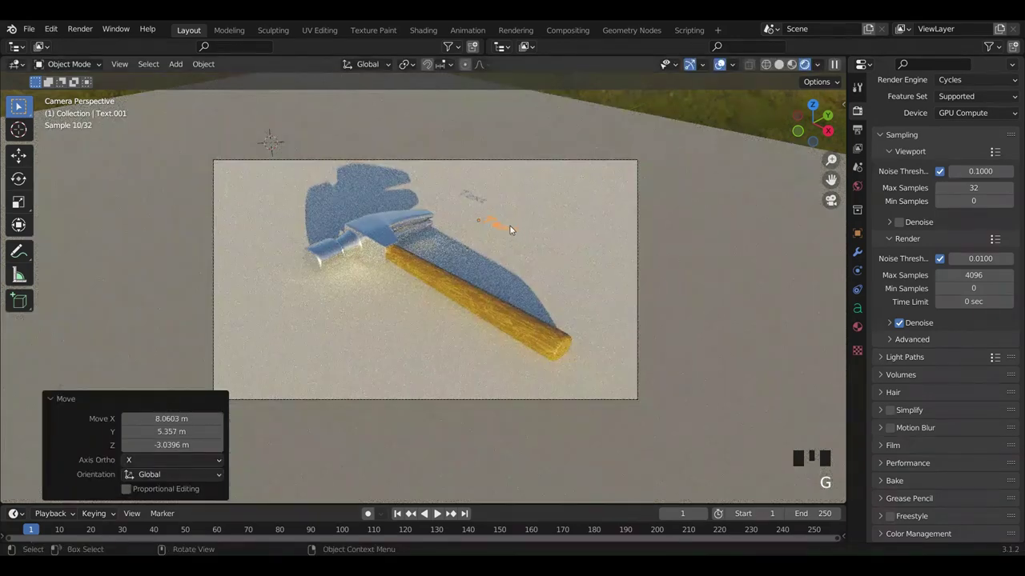
{"action": "key", "text": "r"}
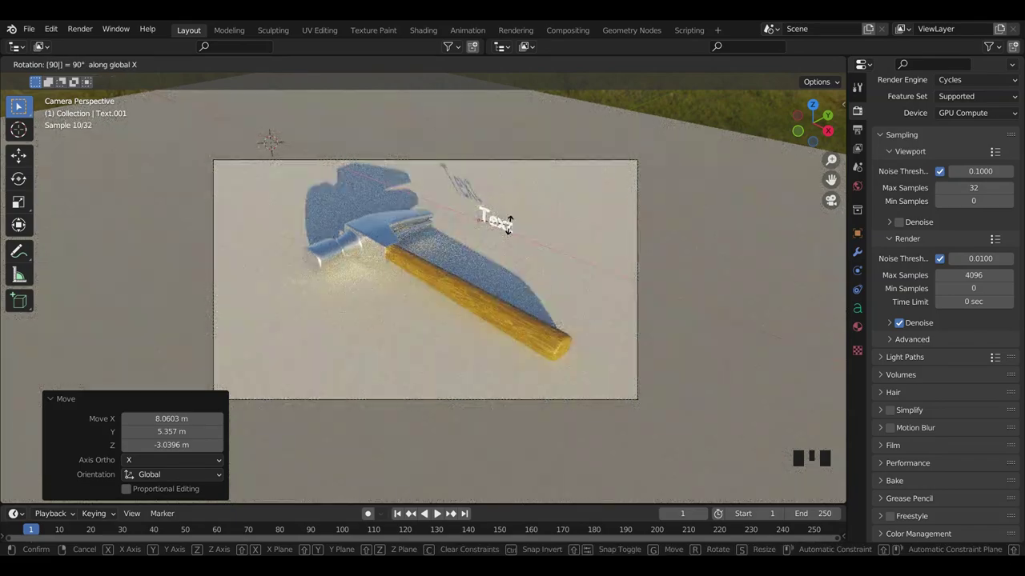
{"action": "key", "text": "r"}
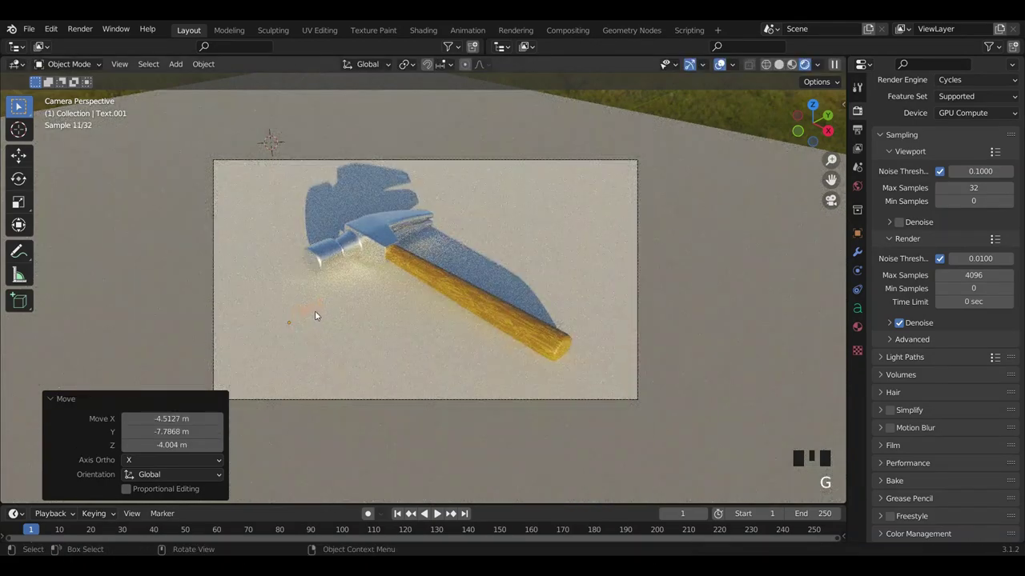
{"action": "key", "text": "r"}
{"action": "key", "text": "g"}
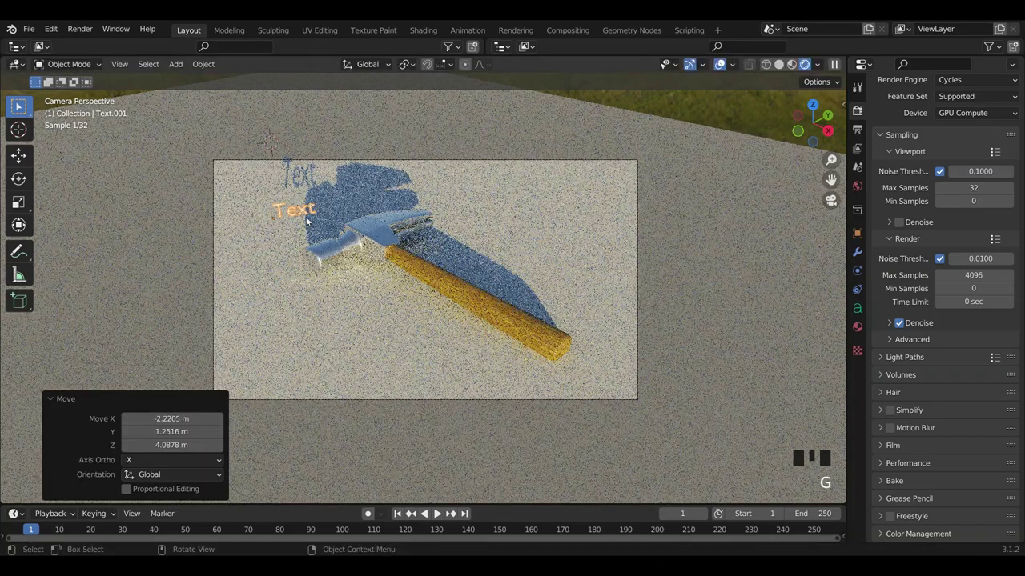
Replace the default letters so the text reads 'Done'.
{"action": "key", "text": "Tab"}
{"action": "key", "text": "BackSpace"}
{"action": "key", "text": "BackSpace"}
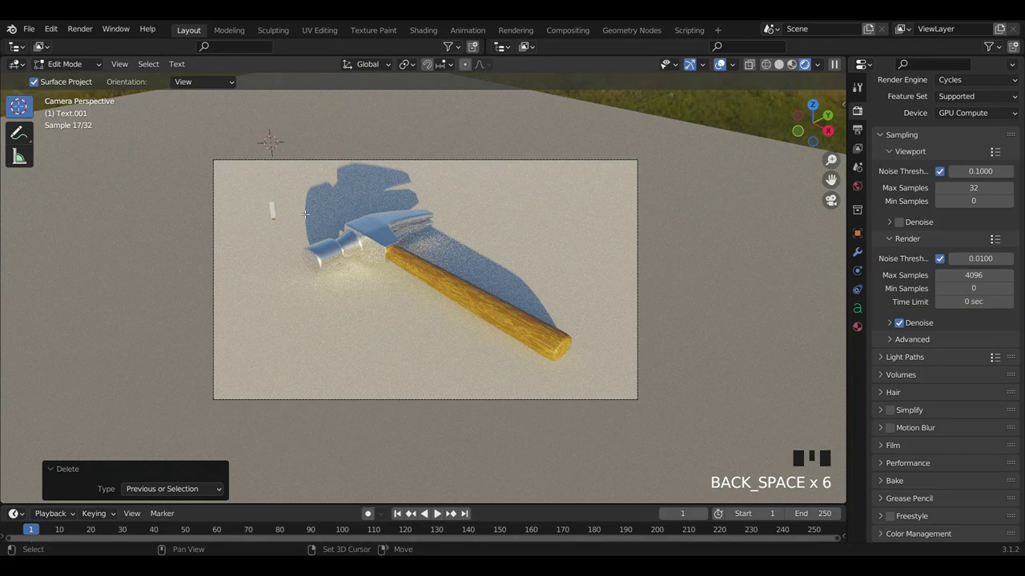
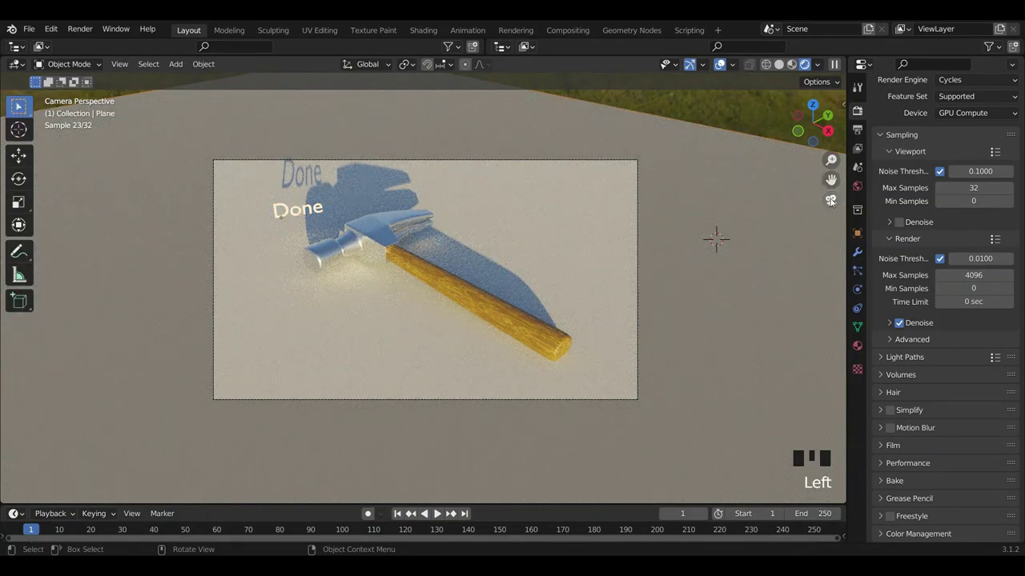
{"action": "left_click", "coordinate": [838, 205]}
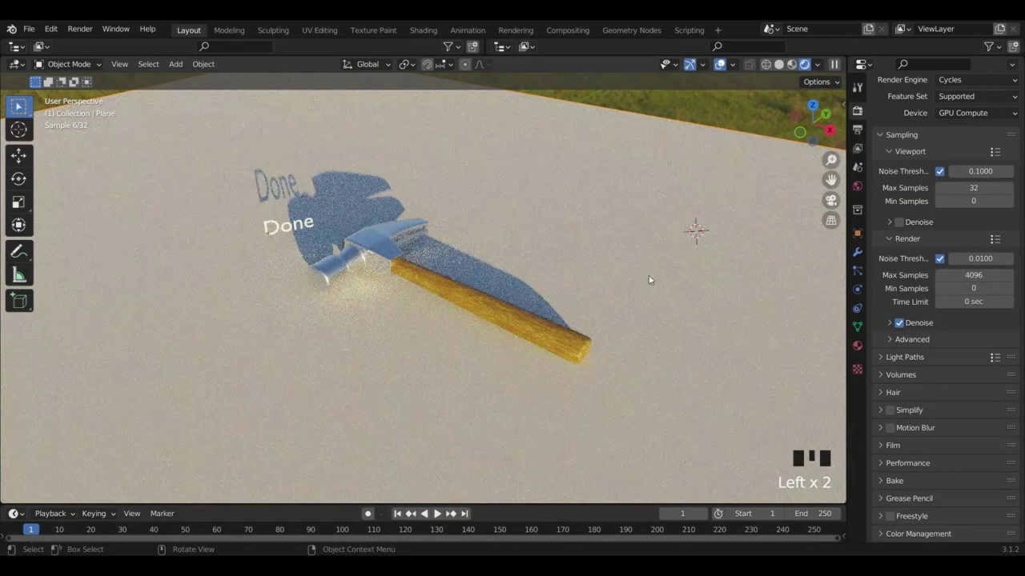